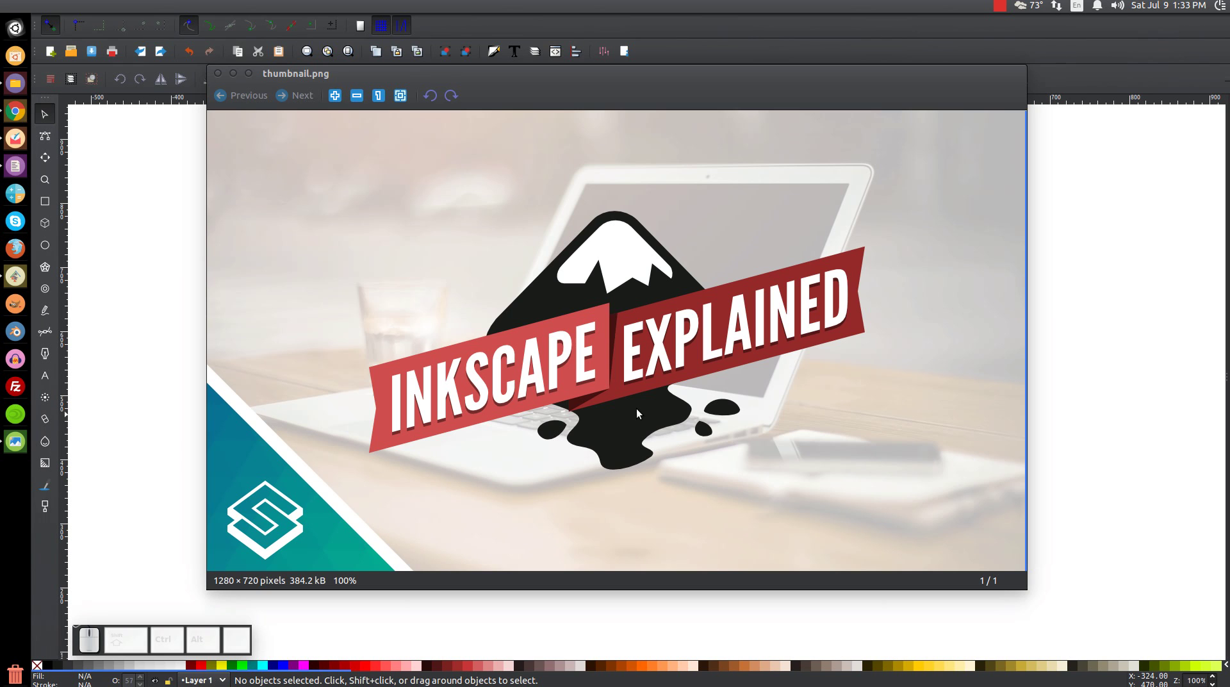
# Step: Browse the toolbox, then bring up the Align and Distribute and Fill and Stroke dialogs
pyautogui.click(72, 152)
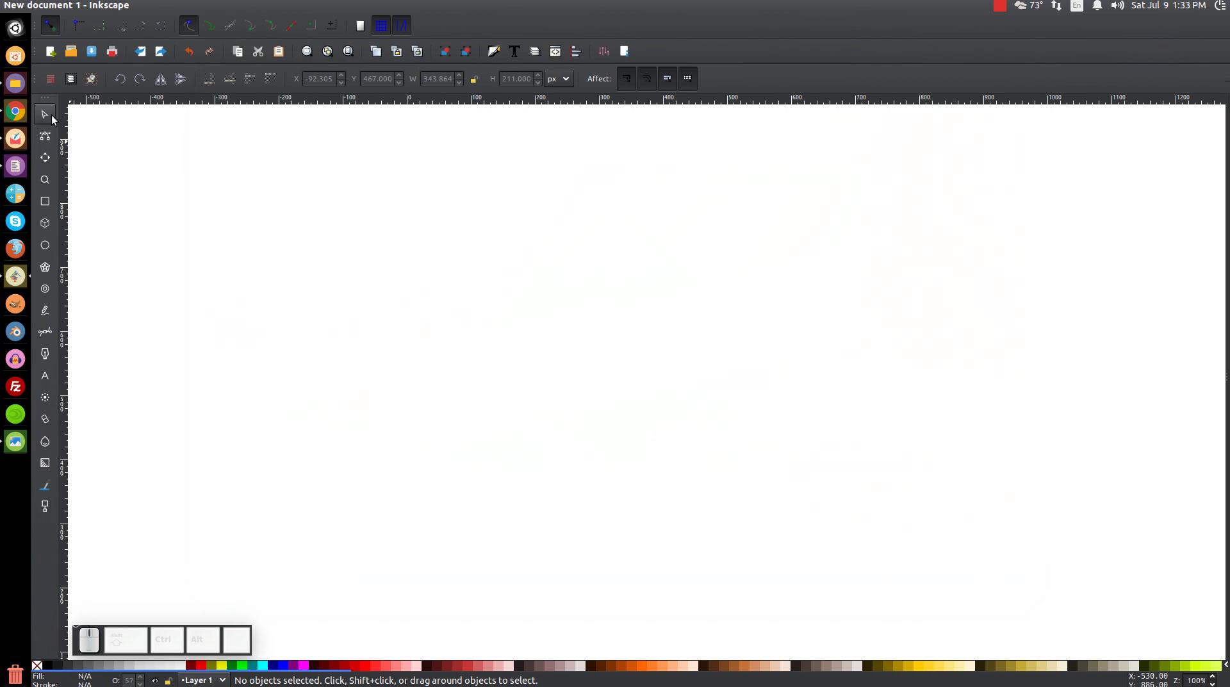
pyautogui.click(54, 117)
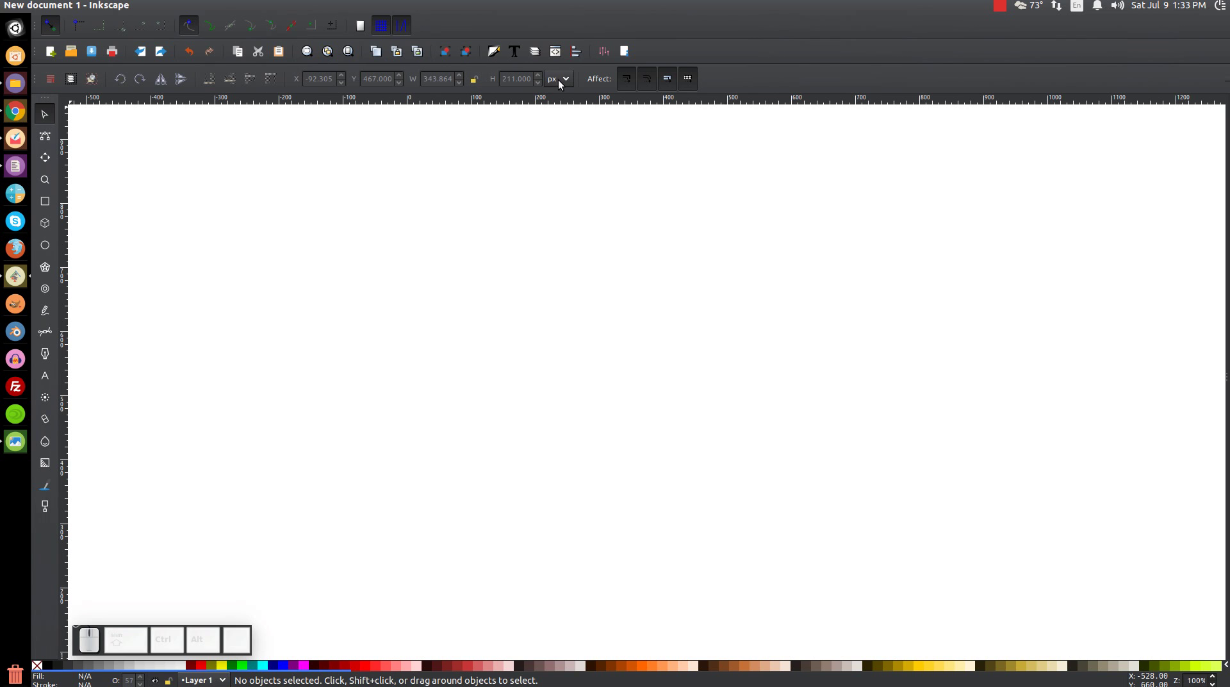
pyautogui.click(57, 136)
pyautogui.click(50, 160)
pyautogui.click(49, 187)
pyautogui.click(53, 205)
pyautogui.click(52, 181)
pyautogui.click(47, 168)
pyautogui.click(50, 116)
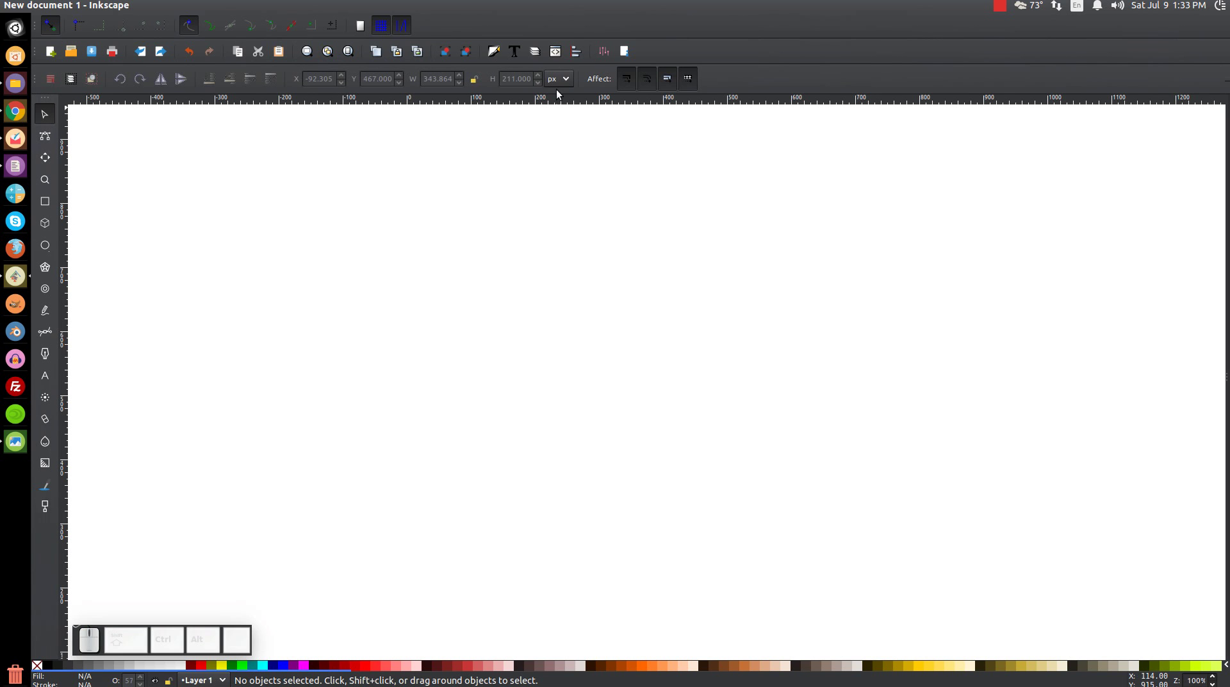
pyautogui.click(581, 60)
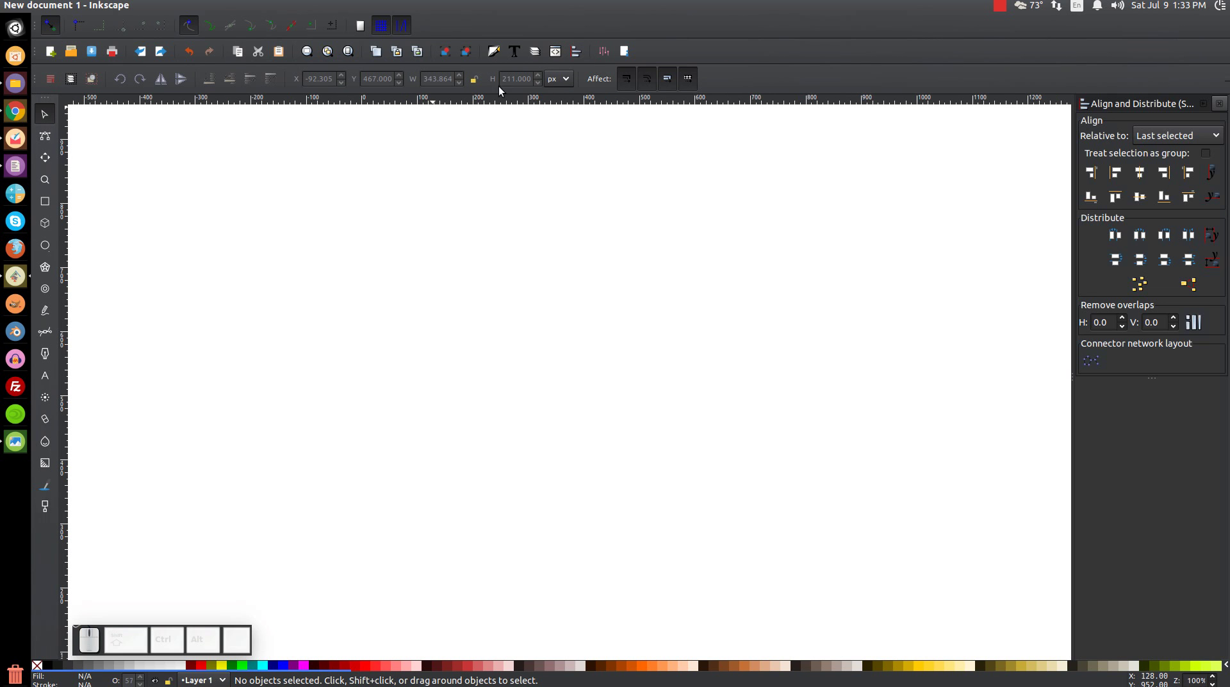
pyautogui.click(497, 59)
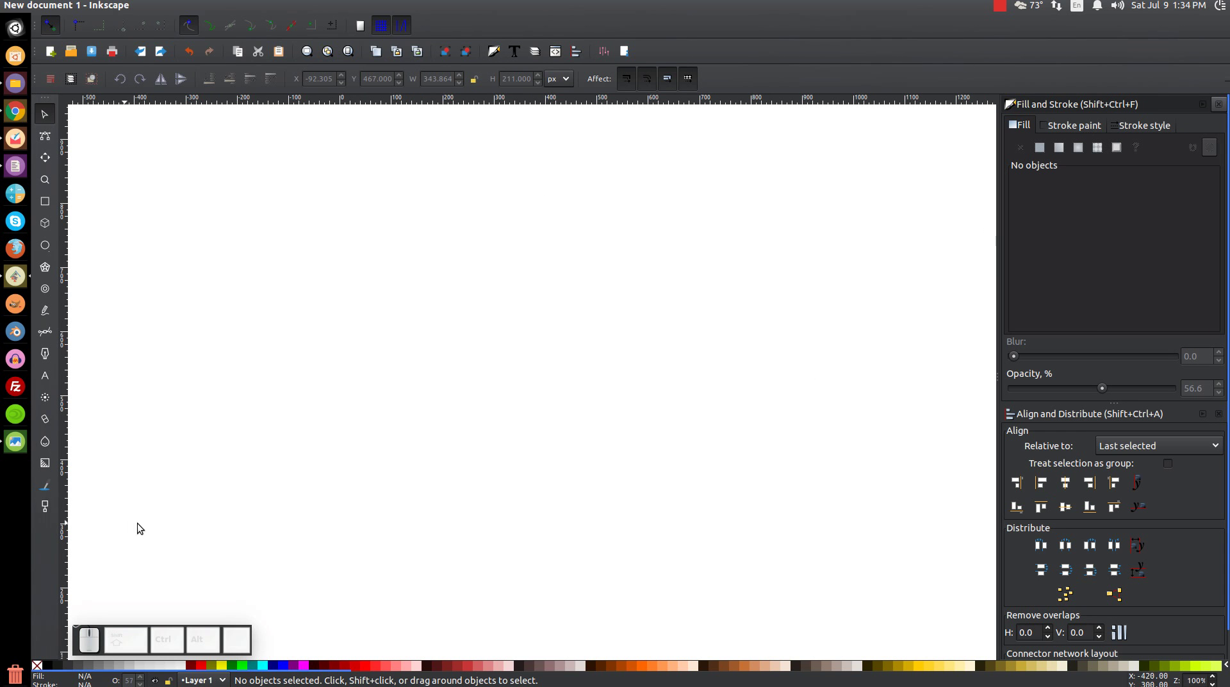
# Step: Draw a semi-transparent red square with the Rectangle tool
pyautogui.click(48, 202)
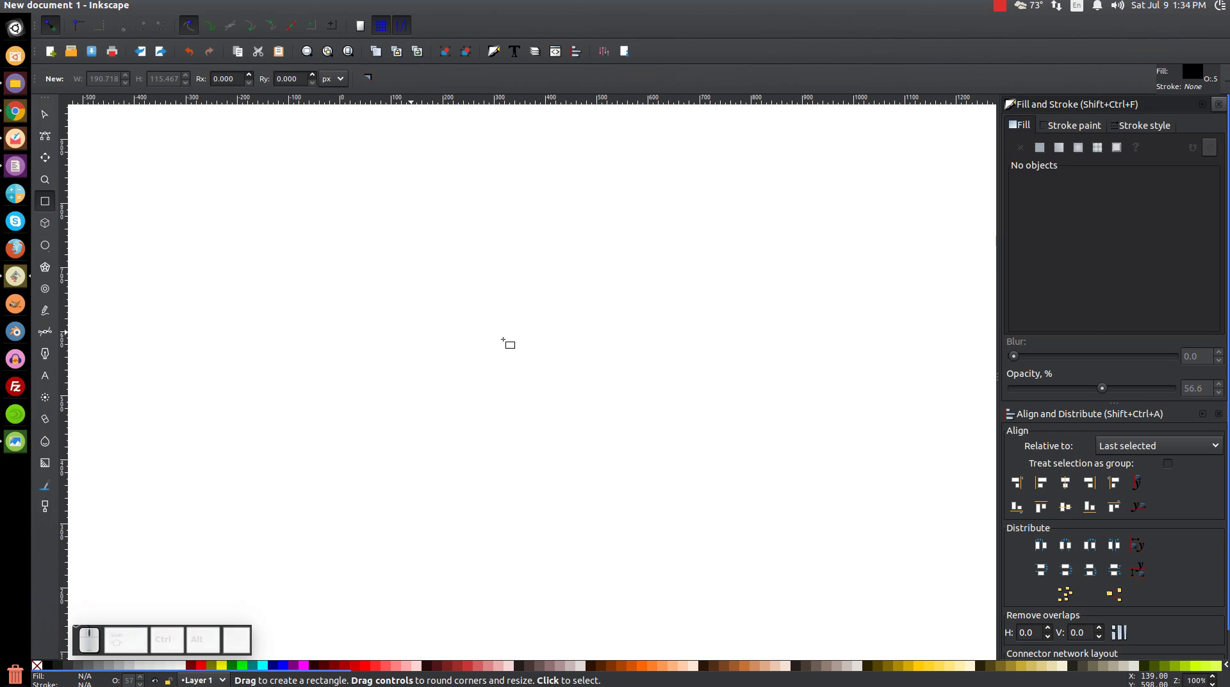
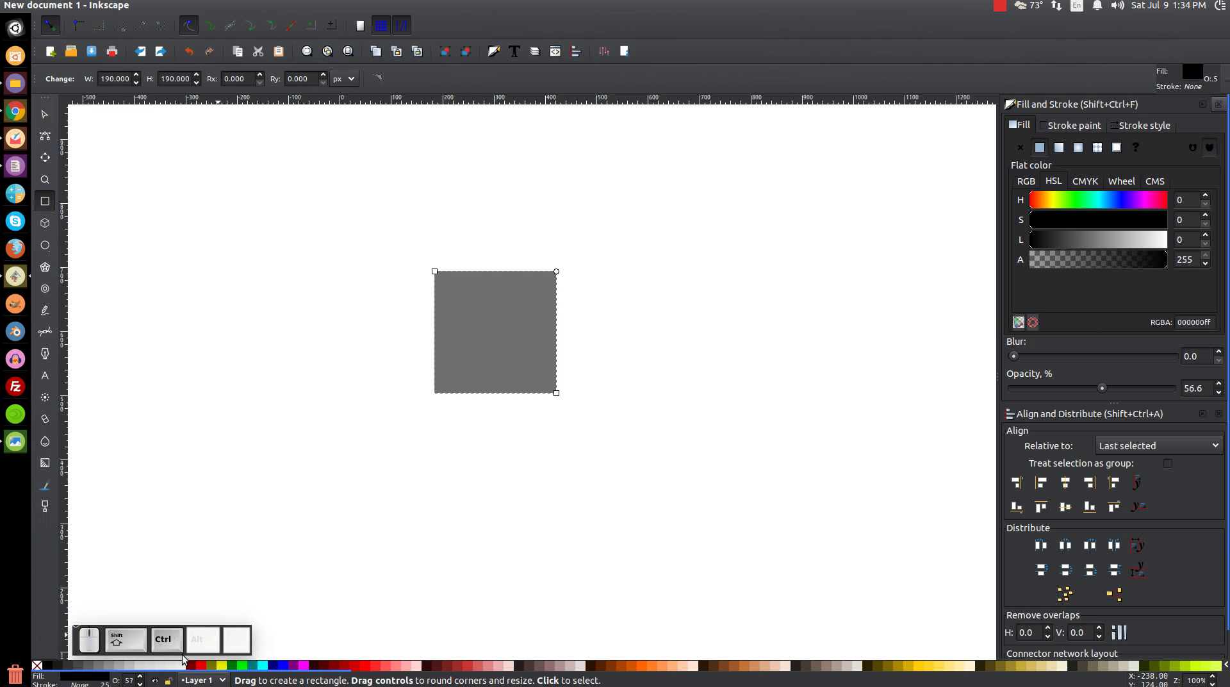
pyautogui.click(211, 670)
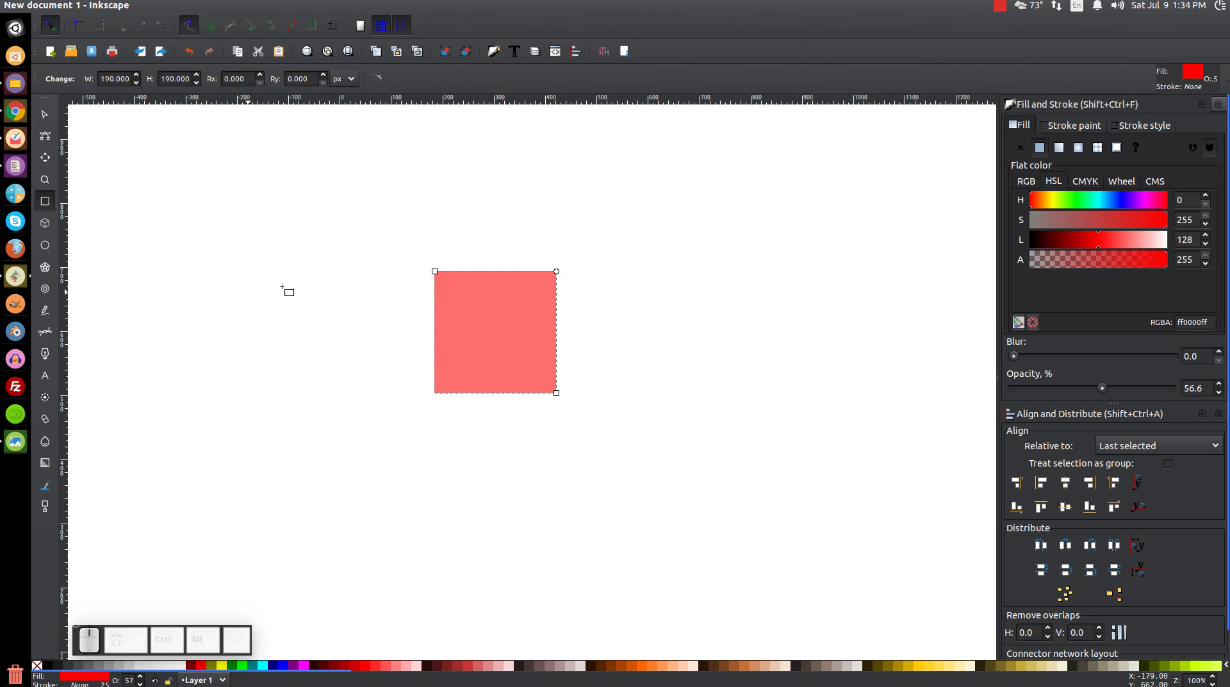
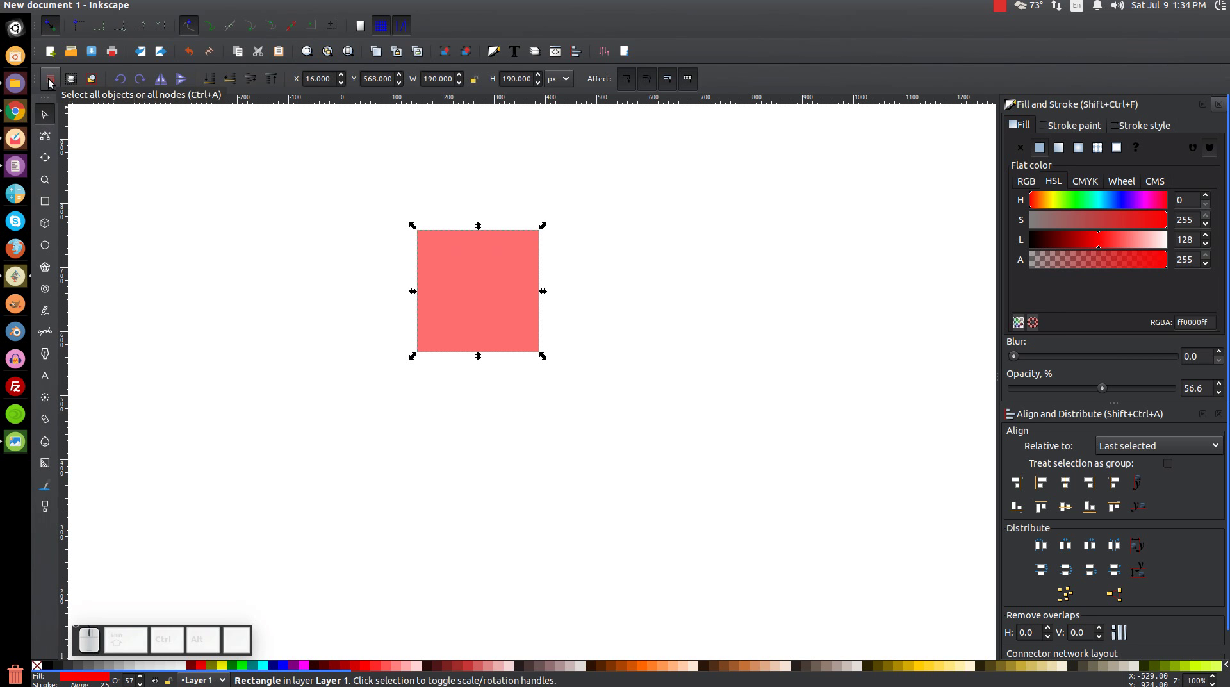
pyautogui.moveTo(454, 268); pyautogui.dragTo(315, 241)
# Step: Duplicate the square three times, recolouring the copies green, blue and bright green
pyautogui.press('ctrl+d')
pyautogui.moveTo(379, 261); pyautogui.dragTo(261, 609)
pyautogui.click(290, 666)
pyautogui.press('ctrl+d')
pyautogui.click(248, 668)
pyautogui.click(426, 299)
pyautogui.press('ctrl+d')
pyautogui.moveTo(441, 237); pyautogui.dragTo(177, 553)
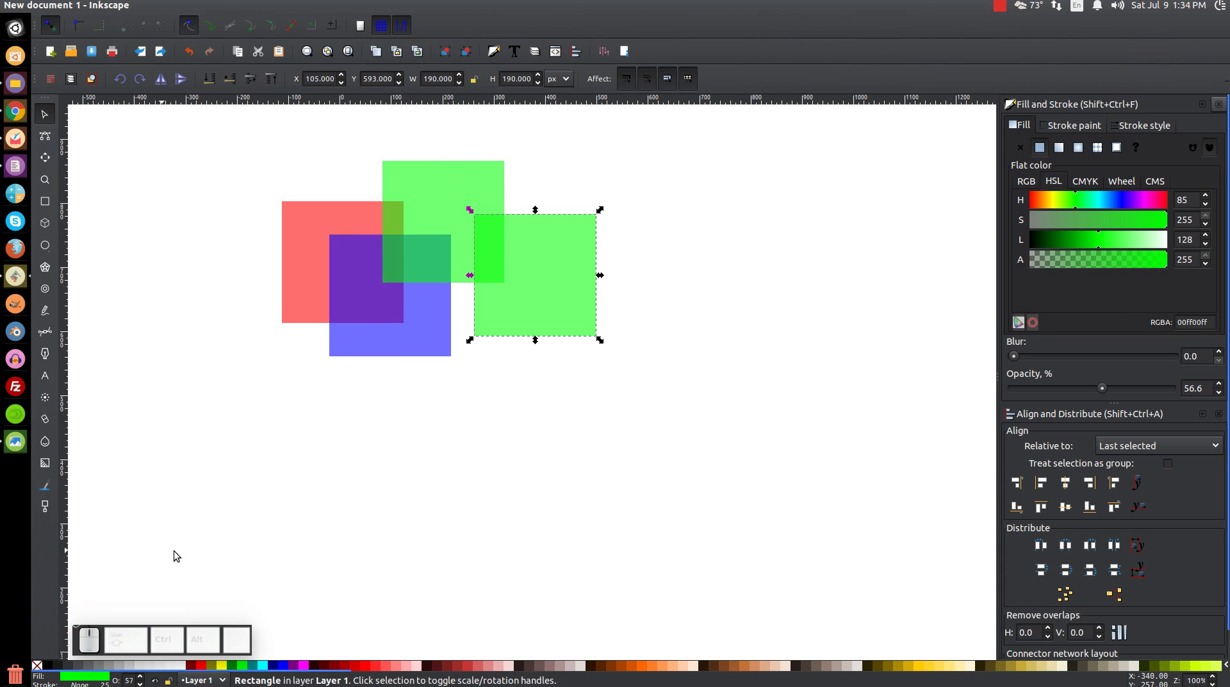
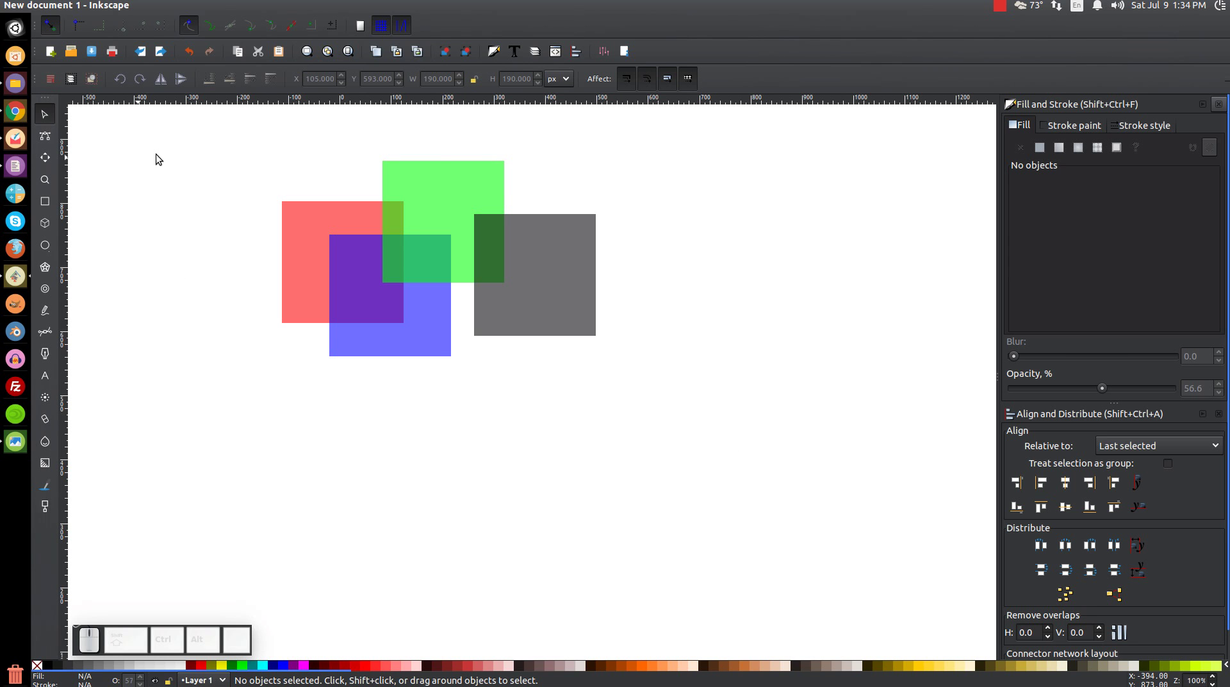
# Step: Select all squares, make the fourth dark grey, select all in all layers and show Layers
pyautogui.click(61, 80)
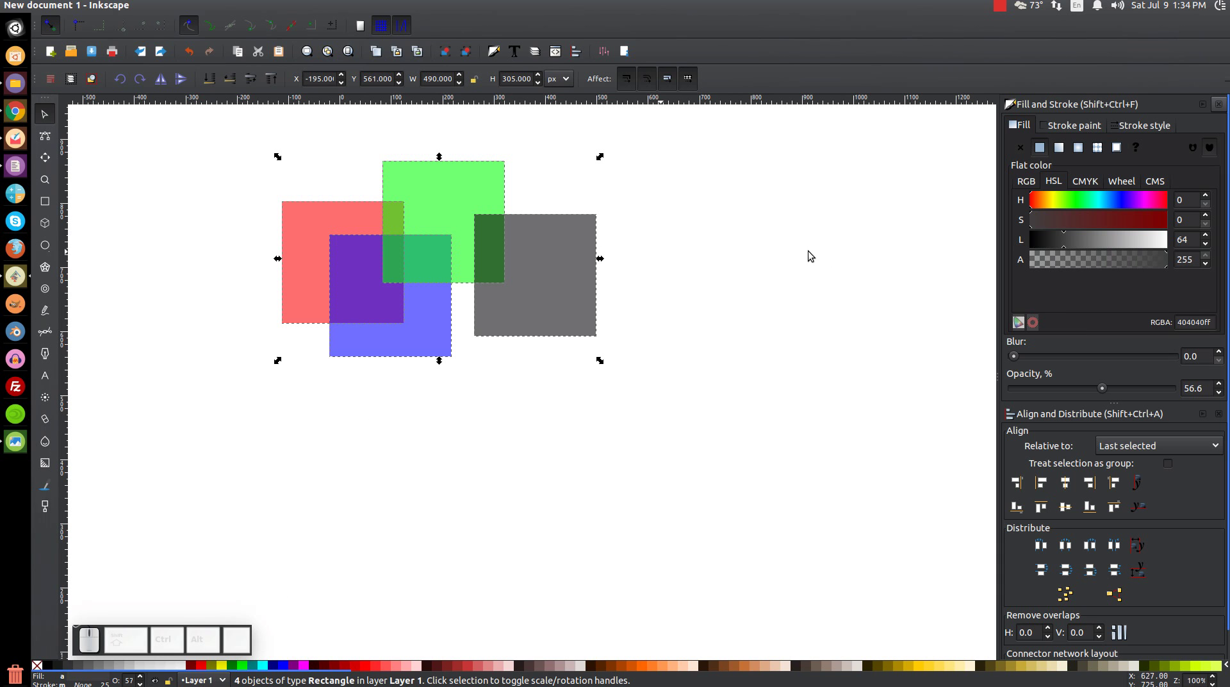
pyautogui.click(814, 213)
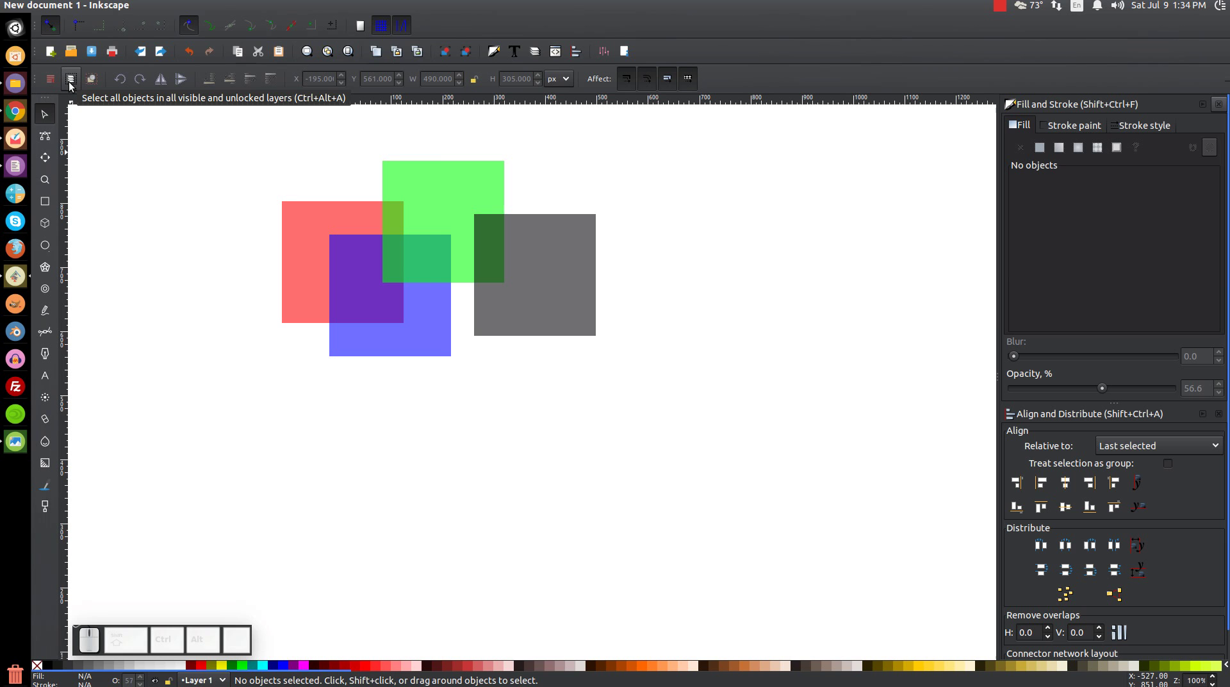
pyautogui.click(75, 85)
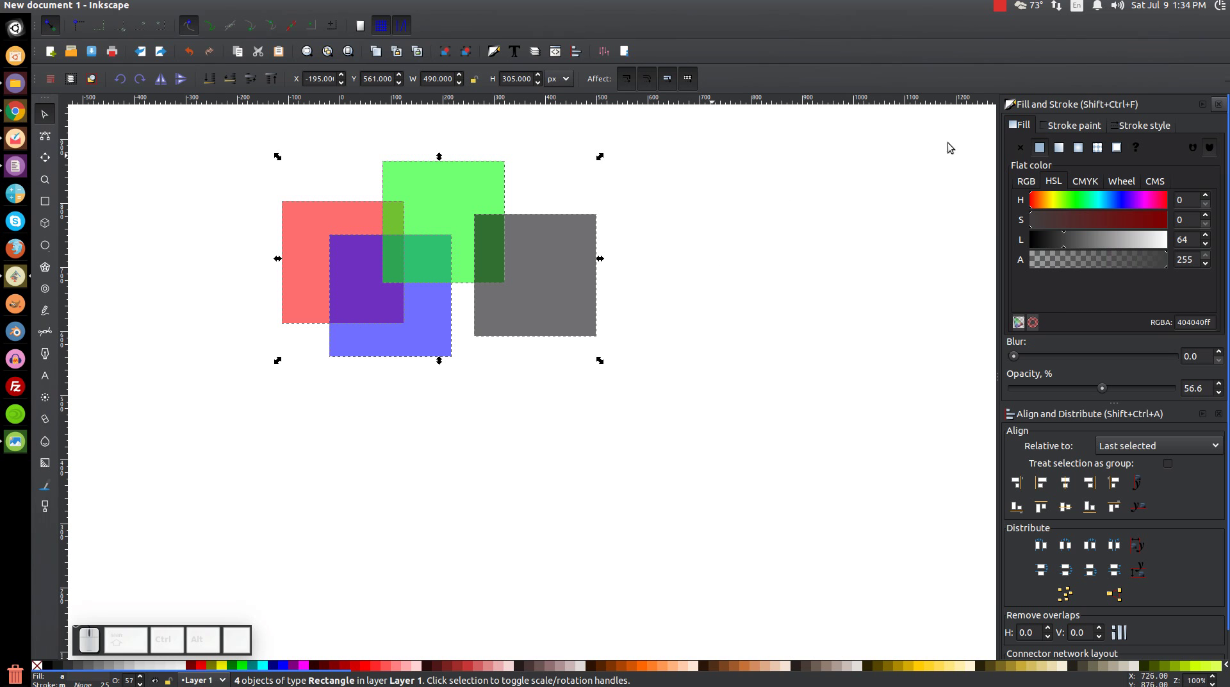
pyautogui.click(533, 59)
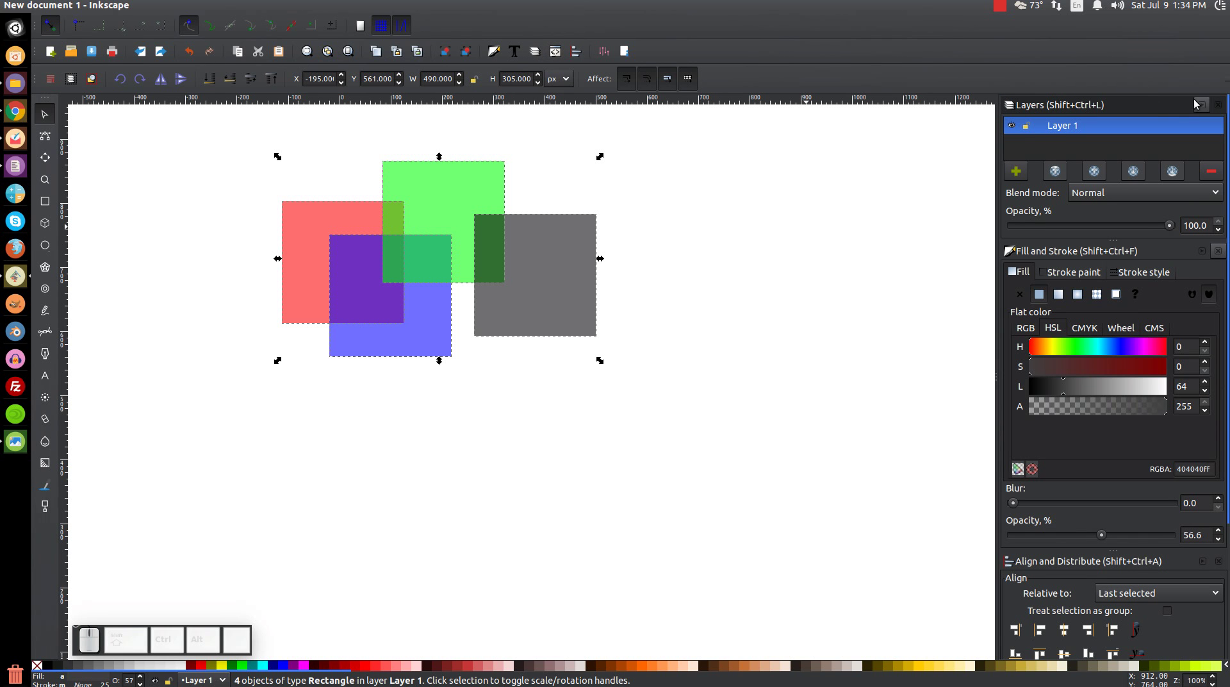
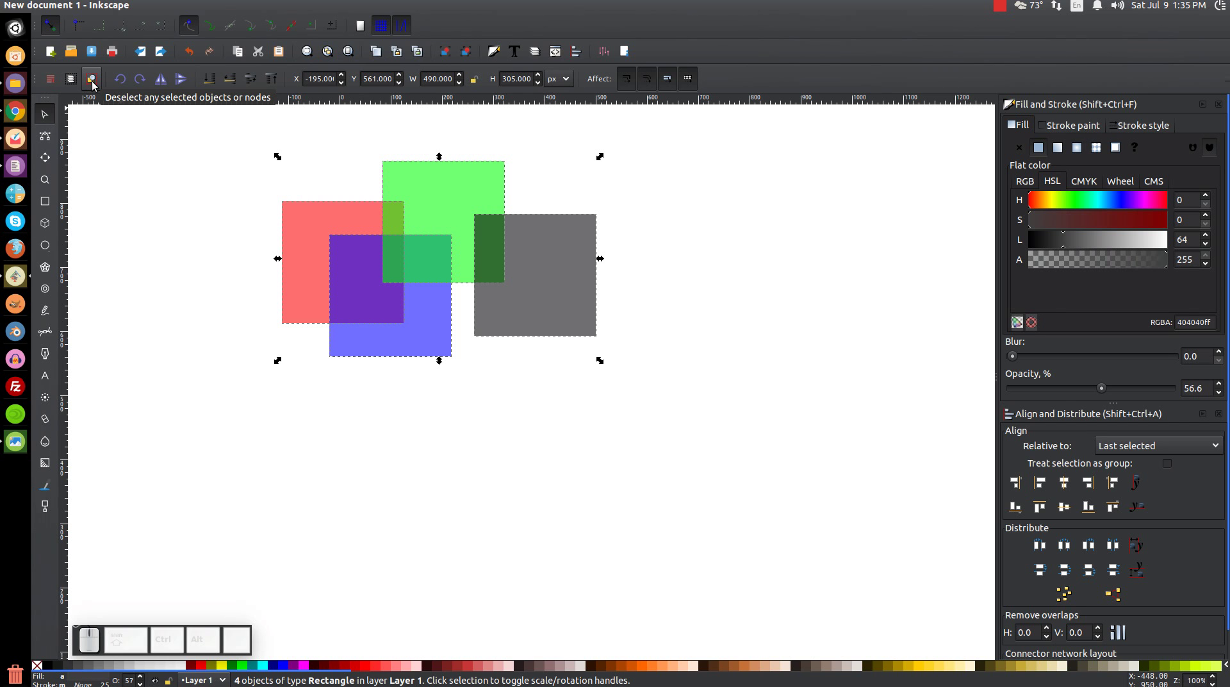
# Step: Select the green, blue and grey squares and rotate them to a slant with the rotation handle
pyautogui.click(97, 84)
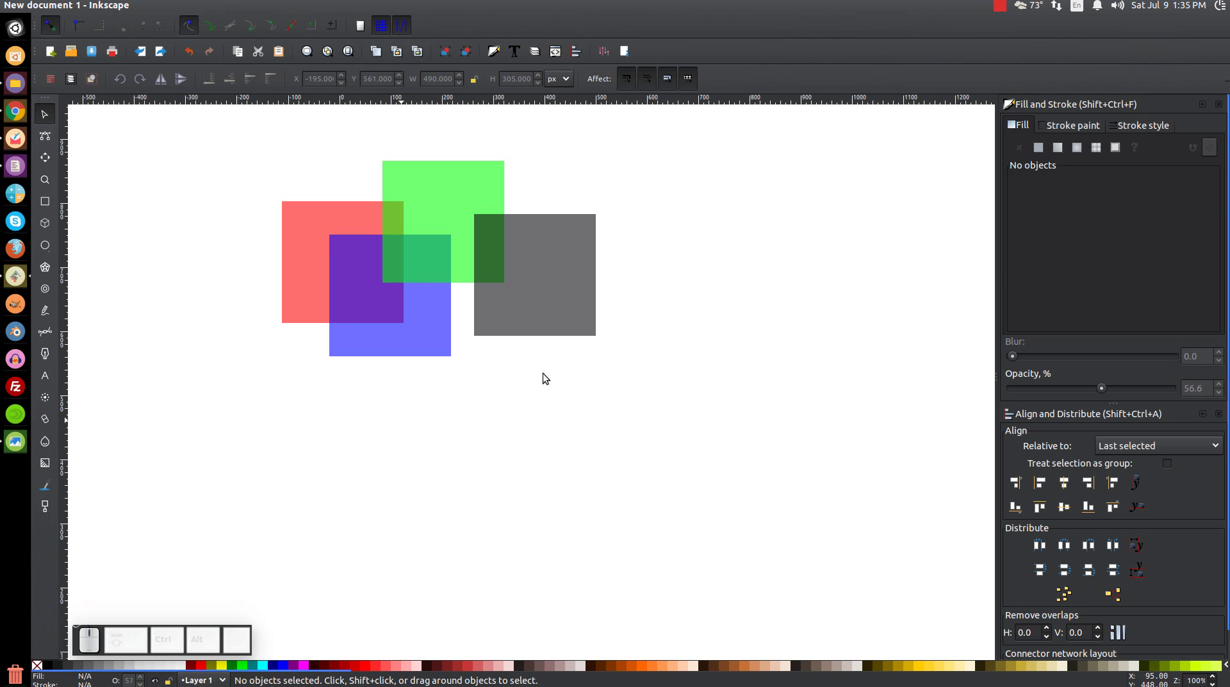
pyautogui.click(430, 287)
pyautogui.click(539, 300)
pyautogui.click(417, 188)
pyautogui.click(447, 241)
pyautogui.moveTo(605, 159); pyautogui.dragTo(531, 265)
pyautogui.click(483, 181)
pyautogui.click(311, 212)
pyautogui.moveTo(331, 230); pyautogui.dragTo(340, 426)
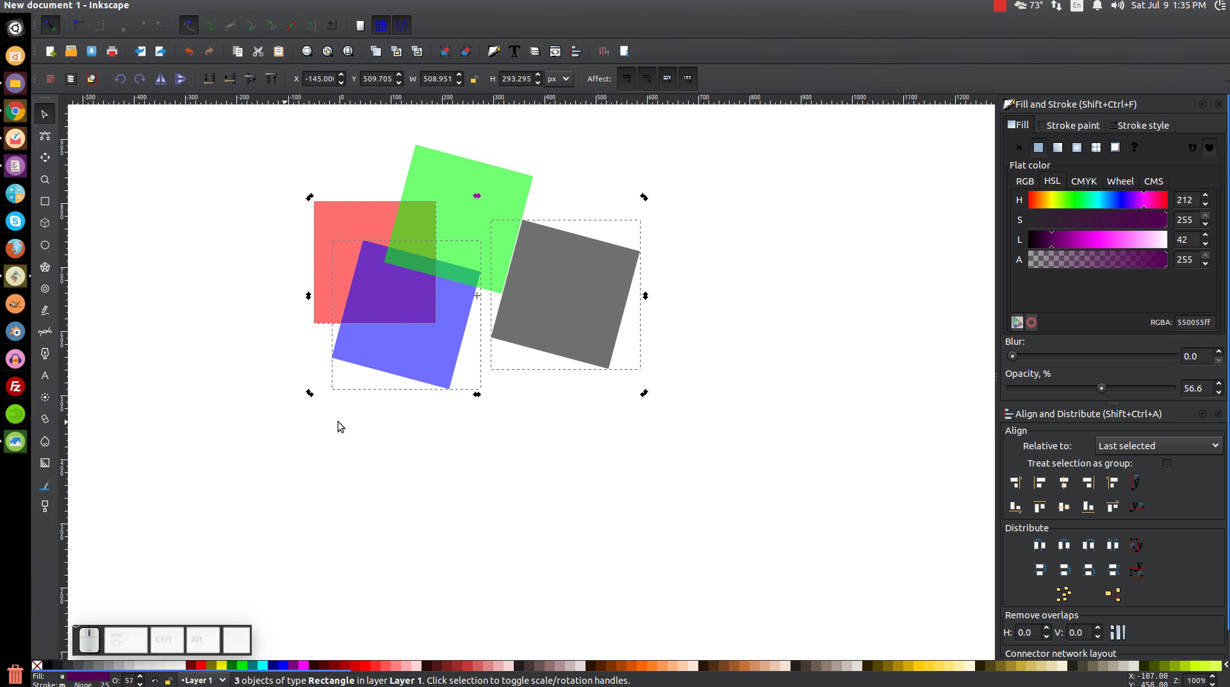
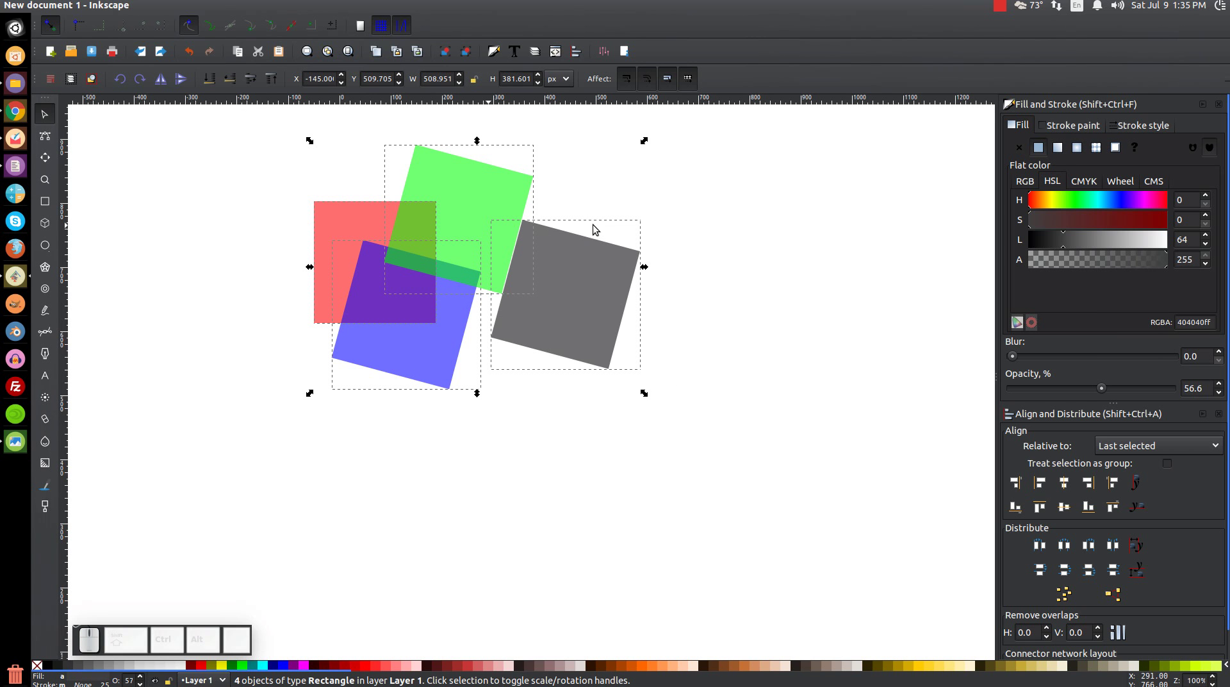
# Step: Rubber-band select across the squares, cancel, then select the grey square alone
pyautogui.click(733, 223)
pyautogui.moveTo(686, 394); pyautogui.dragTo(319, 208)
pyautogui.press('Escape')
pyautogui.click(587, 271)
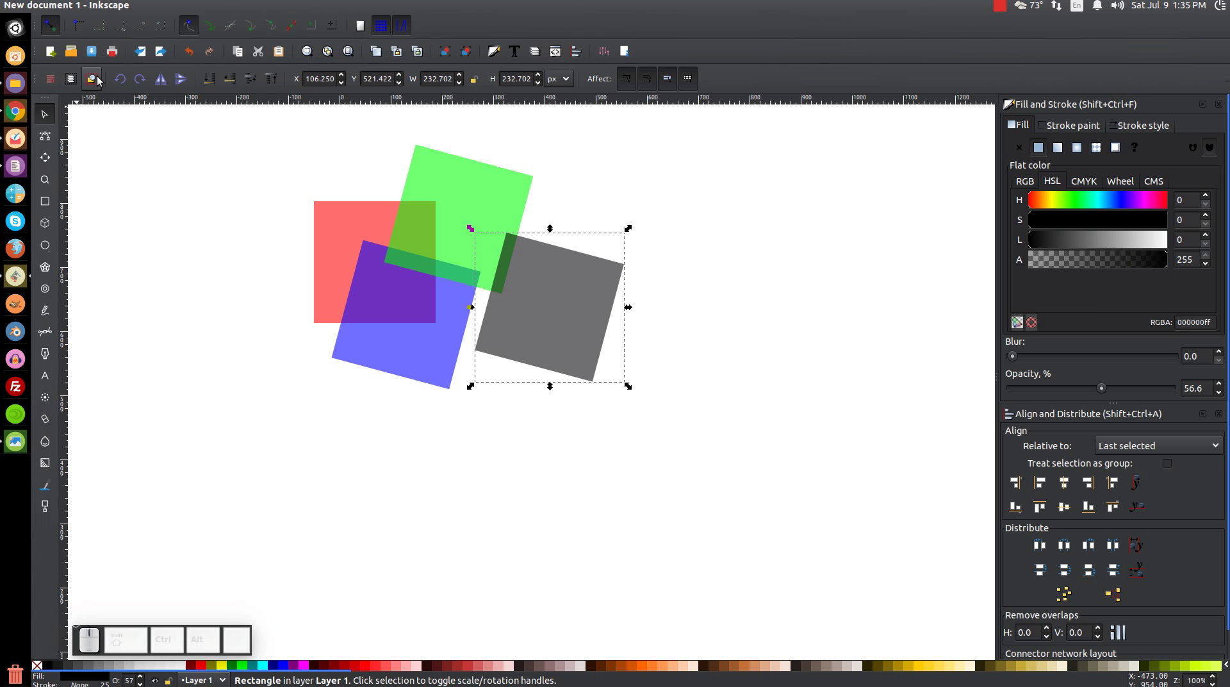
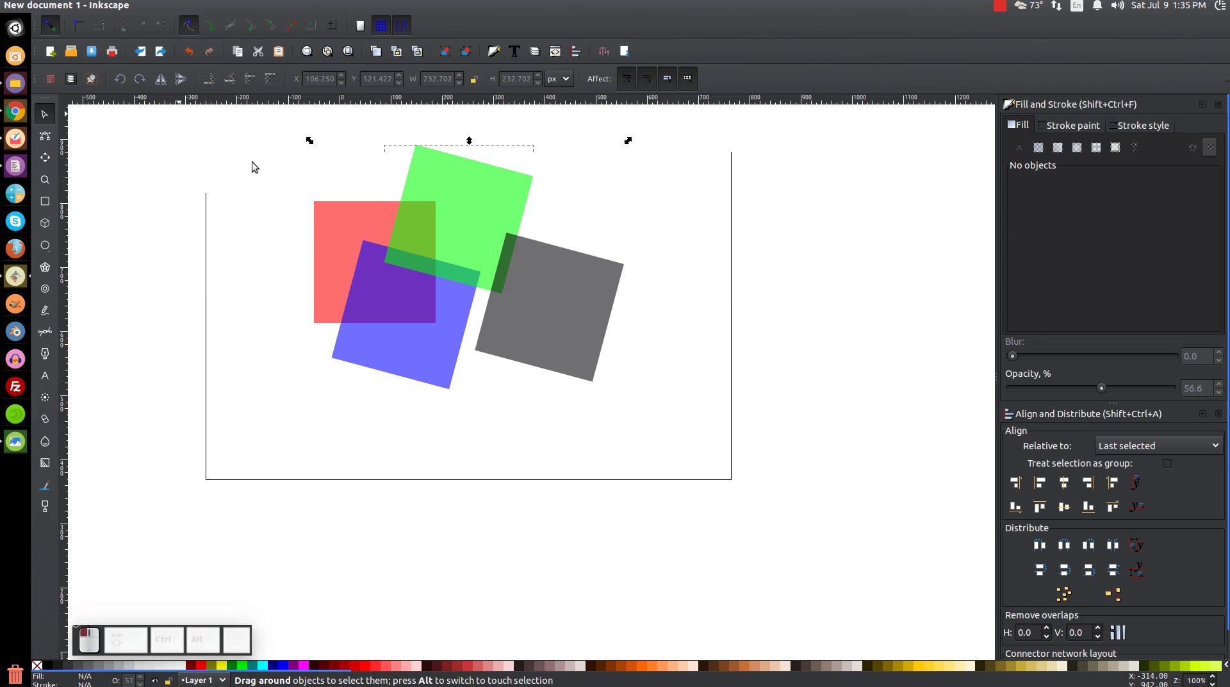
# Step: Duplicate the squares and union the copies into one red shape placed to the left
pyautogui.click(688, 346)
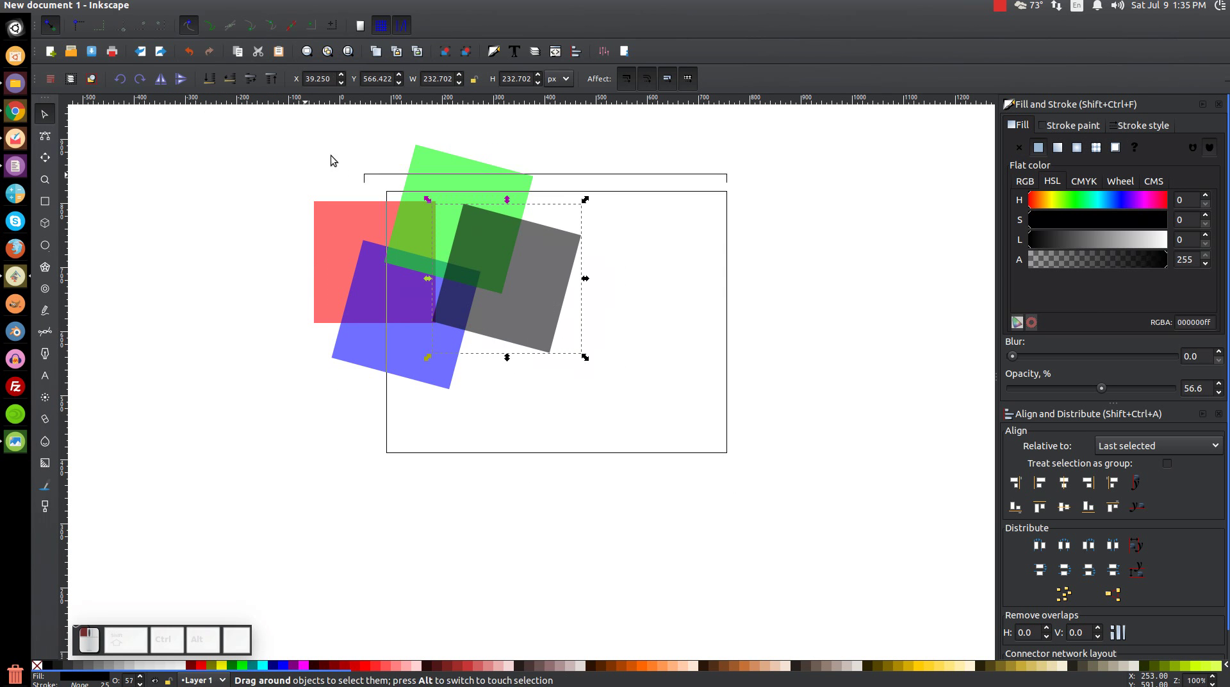
pyautogui.press('ctrl+d')
pyautogui.click(825, 287)
pyautogui.press('ctrl+shift+=')
pyautogui.click(385, 287)
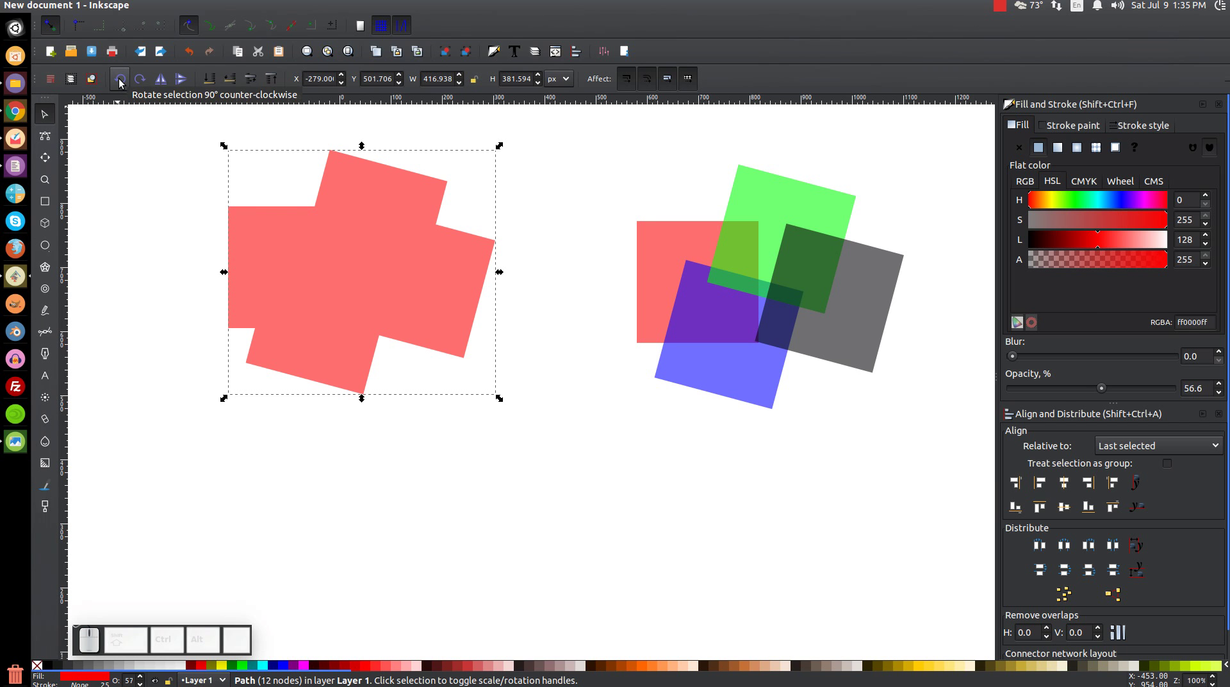
# Step: Rotate the red shape 90° CCW and back, then flip it horizontally and vertically several times
pyautogui.click(124, 82)
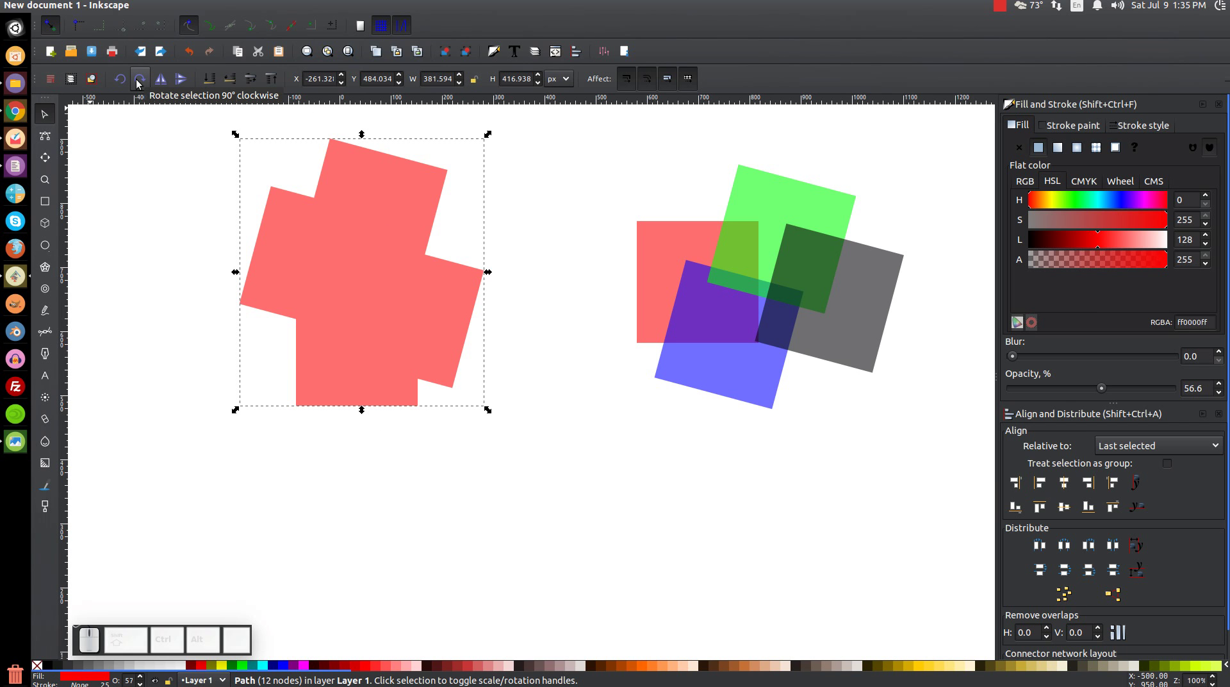
pyautogui.click(141, 82)
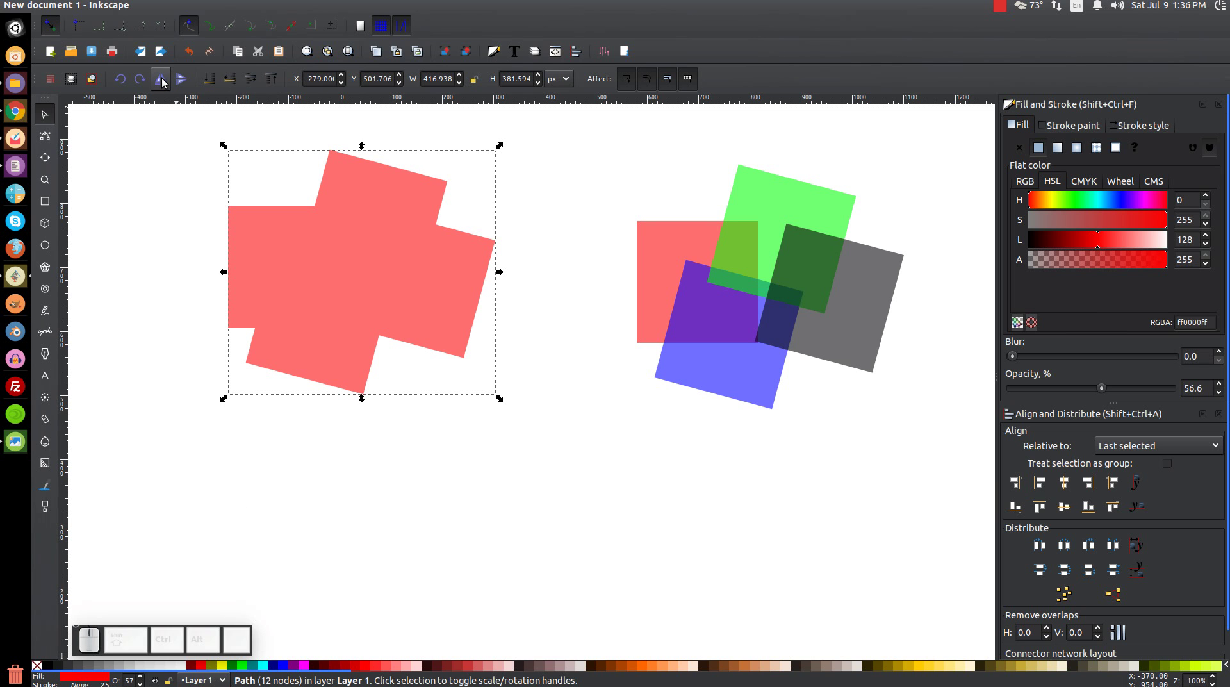
pyautogui.click(167, 81)
pyautogui.click(168, 81)
pyautogui.click(188, 81)
pyautogui.click(188, 81)
pyautogui.click(188, 81)
pyautogui.click(190, 83)
pyautogui.click(360, 283)
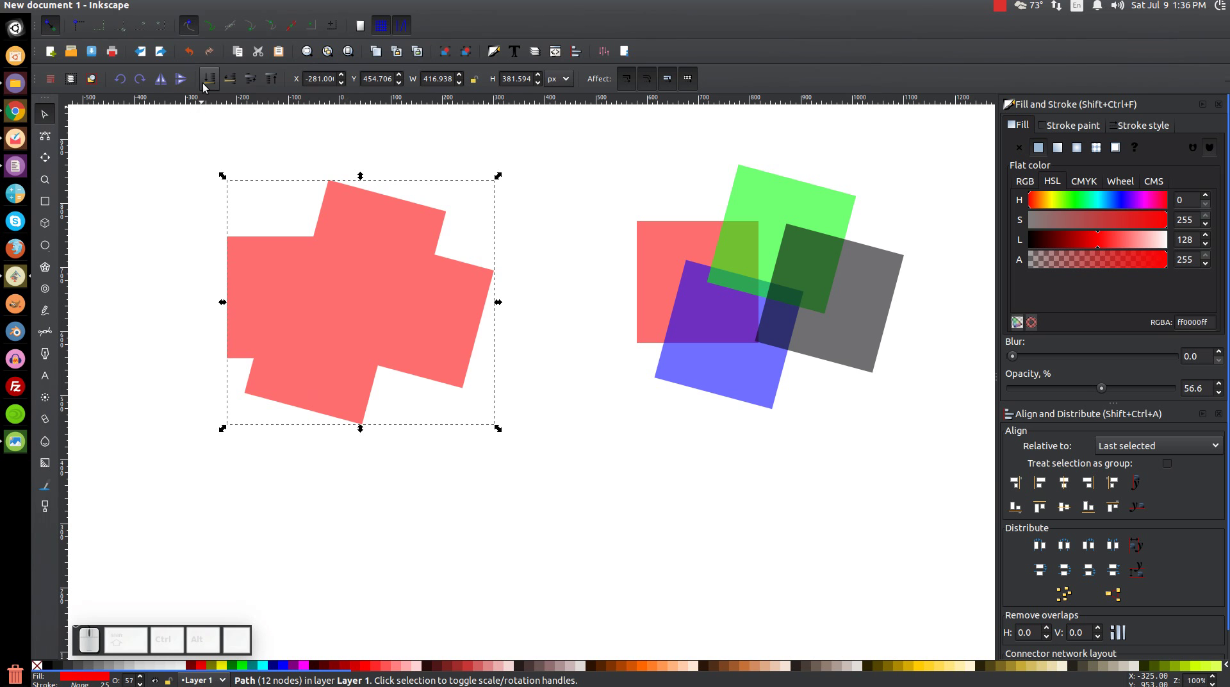
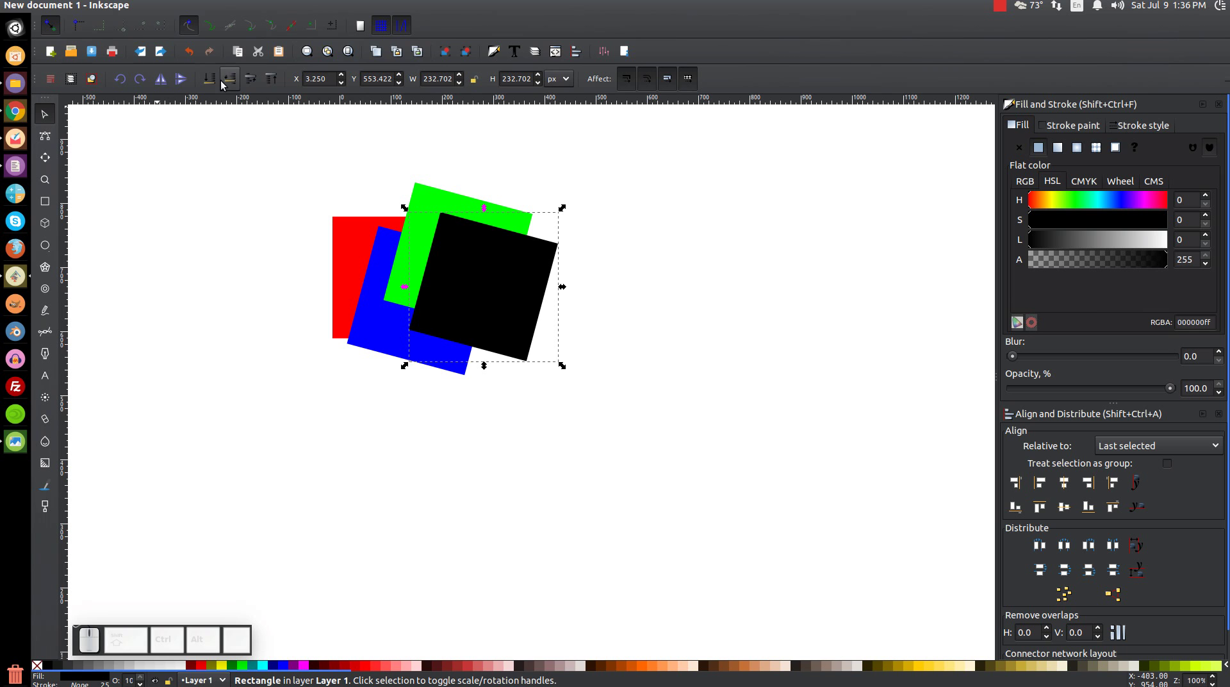
# Step: Lower the black square beneath the green one, then undo to bring it back on top
pyautogui.click(216, 84)
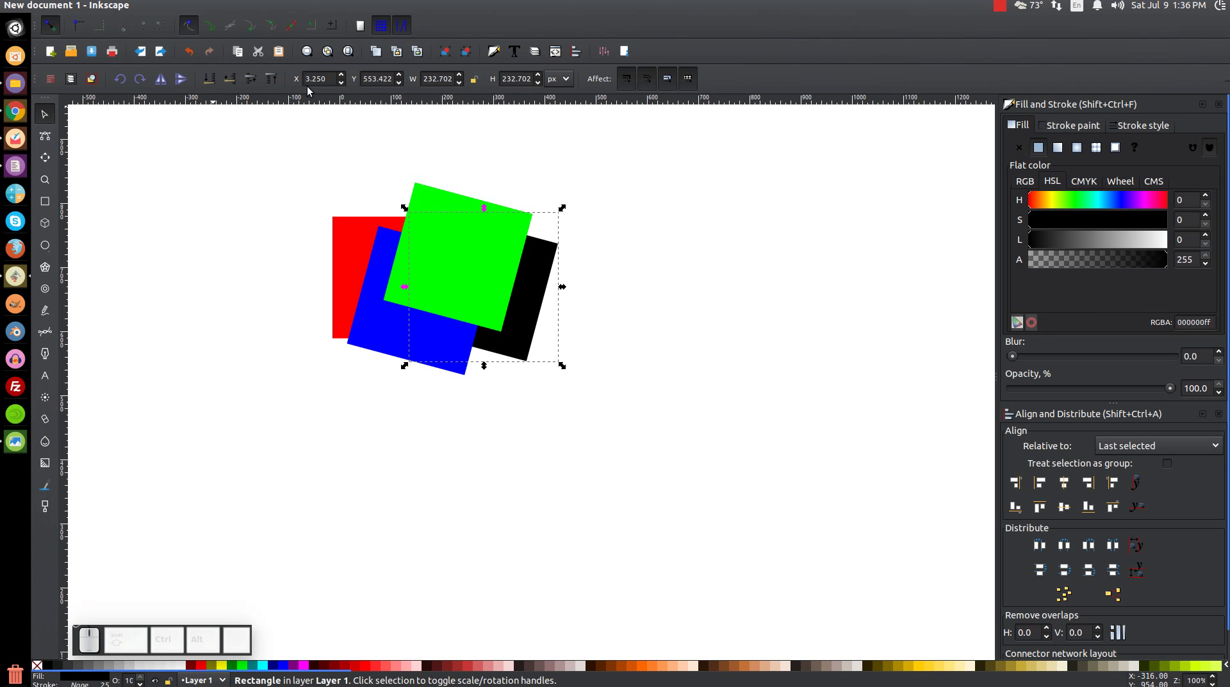
pyautogui.press('ctrl+z')
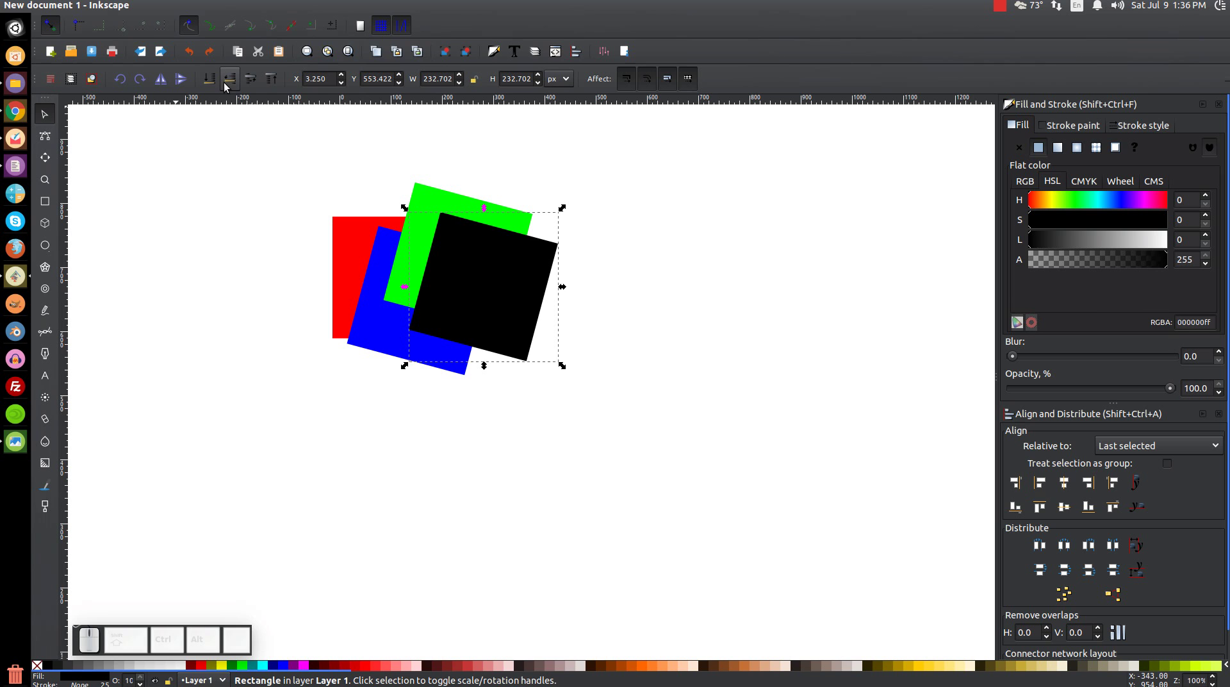
pyautogui.click(233, 84)
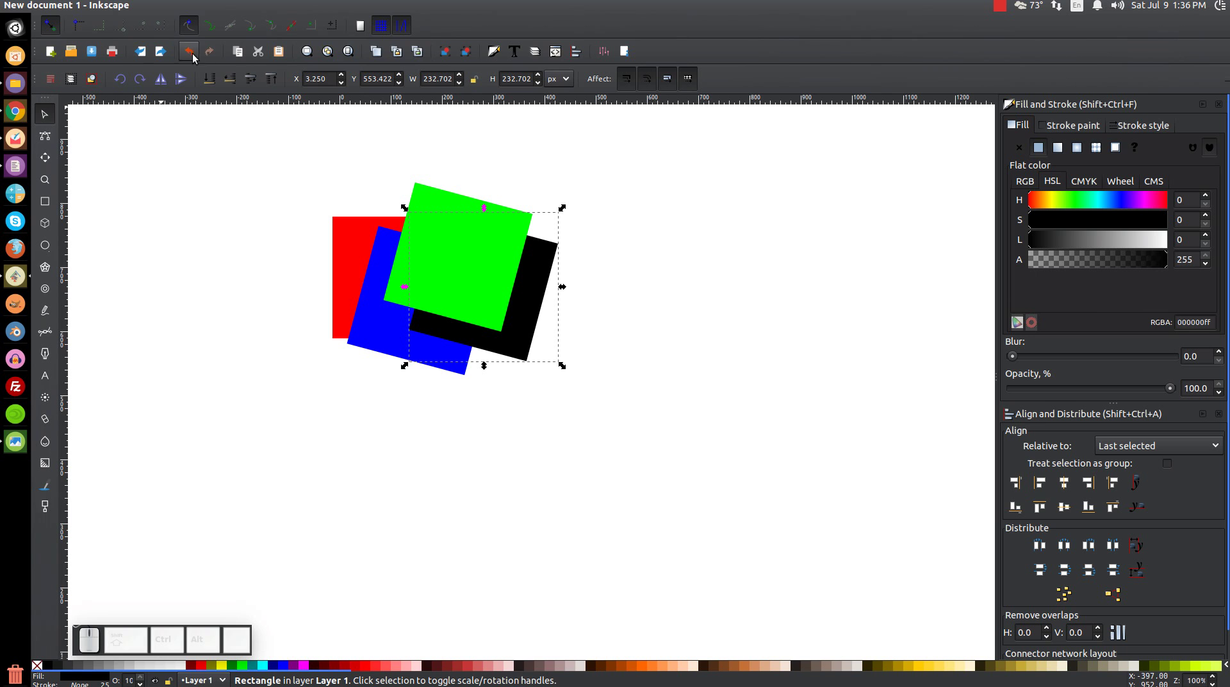
pyautogui.click(236, 79)
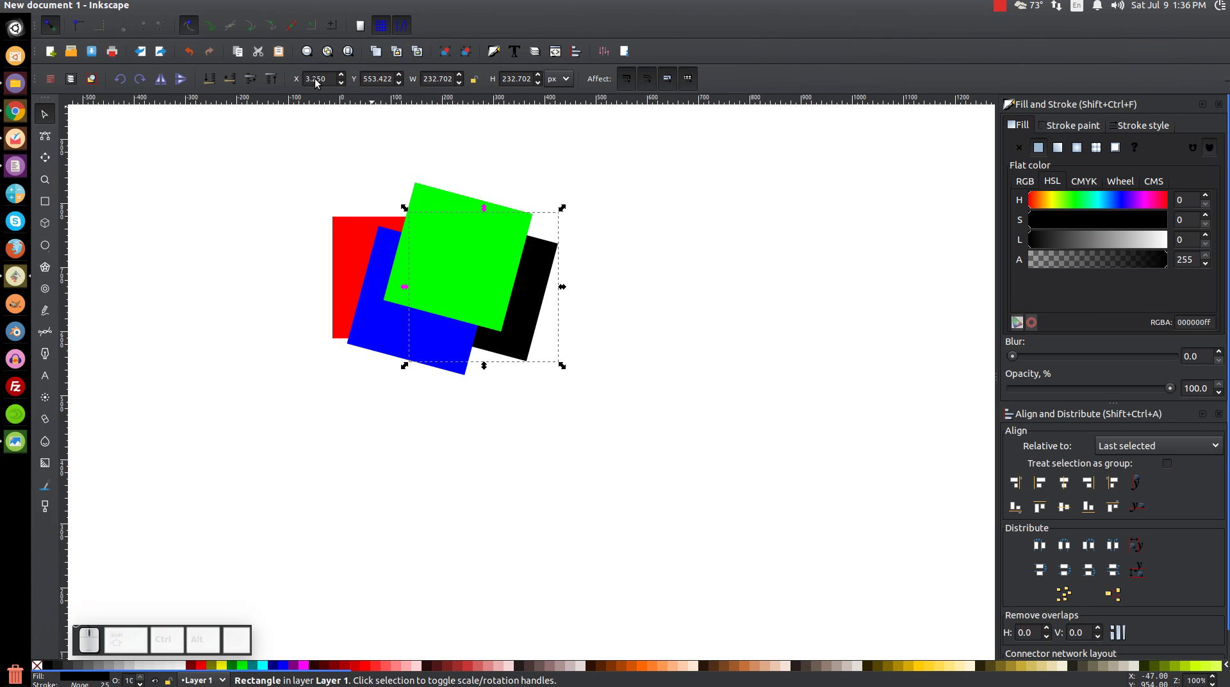
pyautogui.press('ctrl+z')
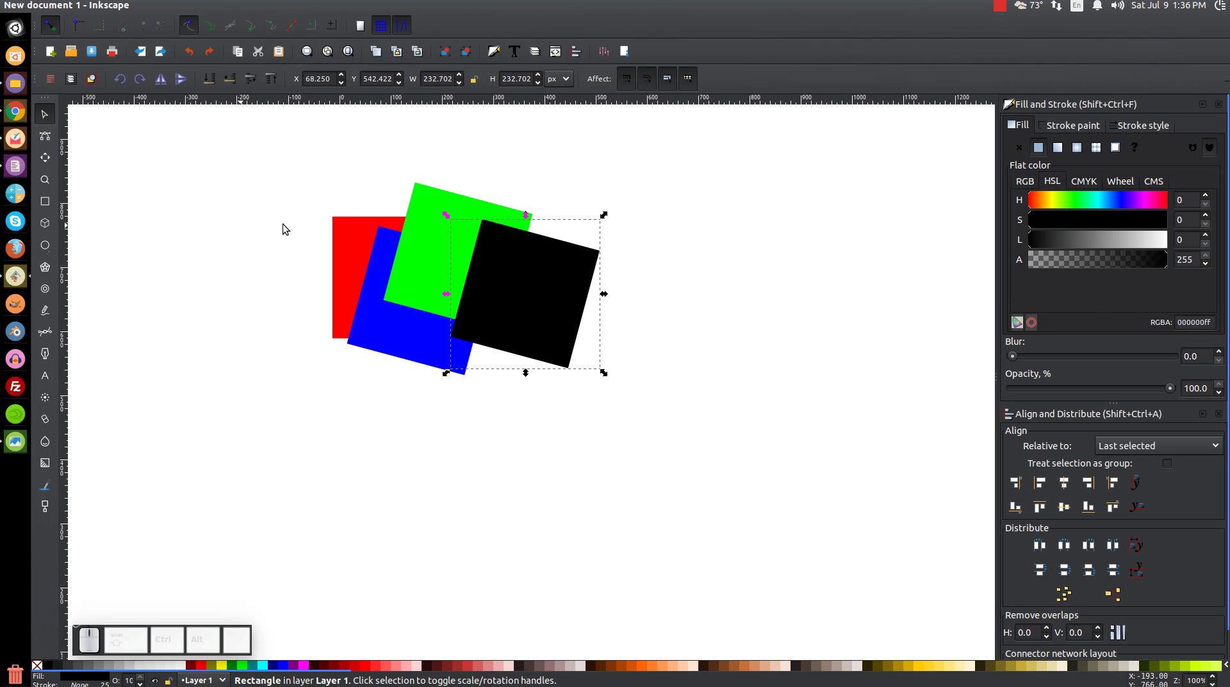
pyautogui.press('ctrl+shift+z')
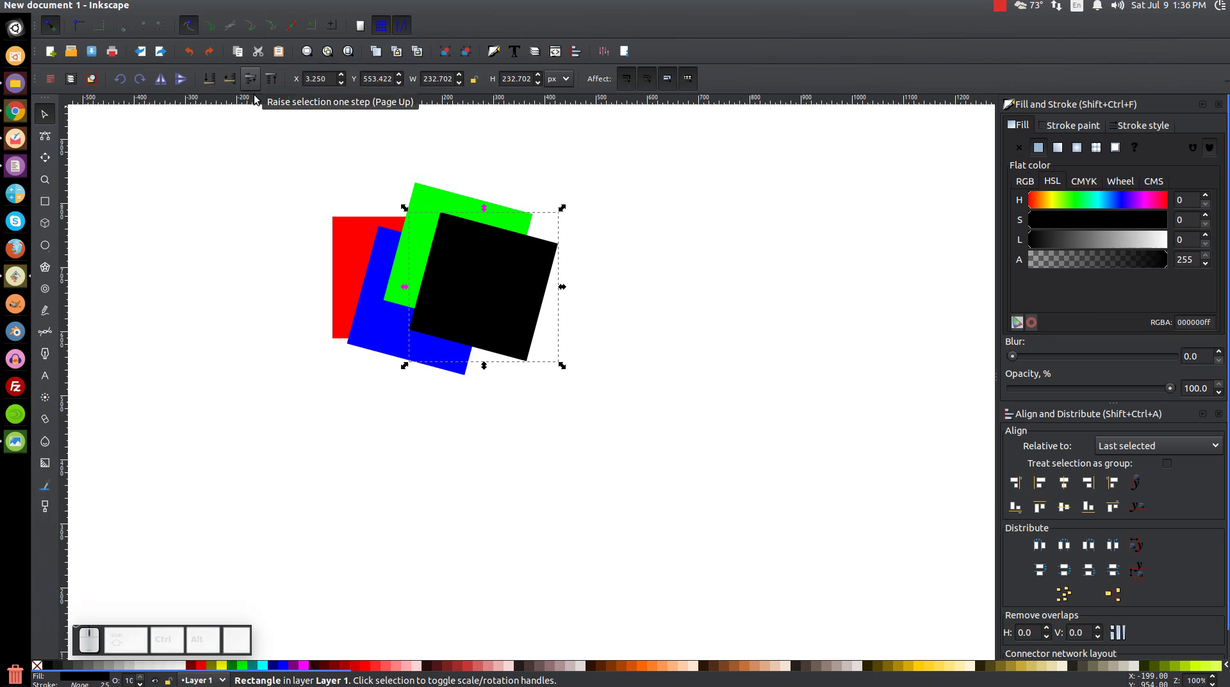
pyautogui.click(348, 245)
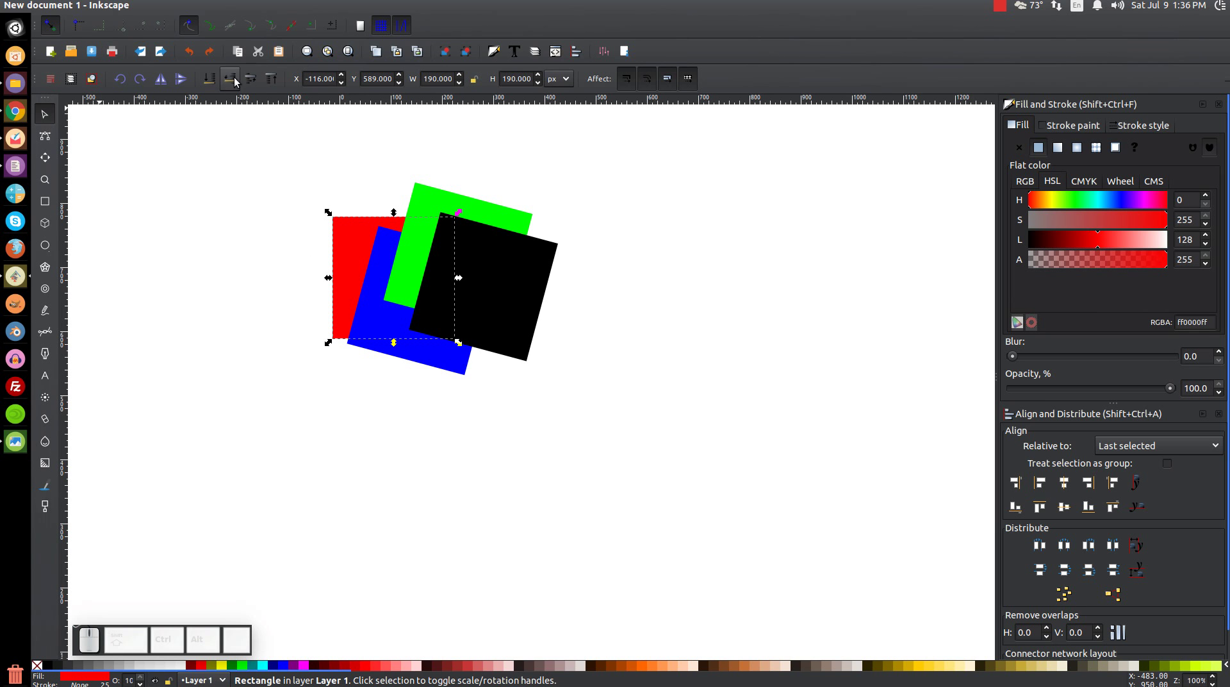
pyautogui.click(249, 80)
pyautogui.click(249, 81)
pyautogui.click(249, 81)
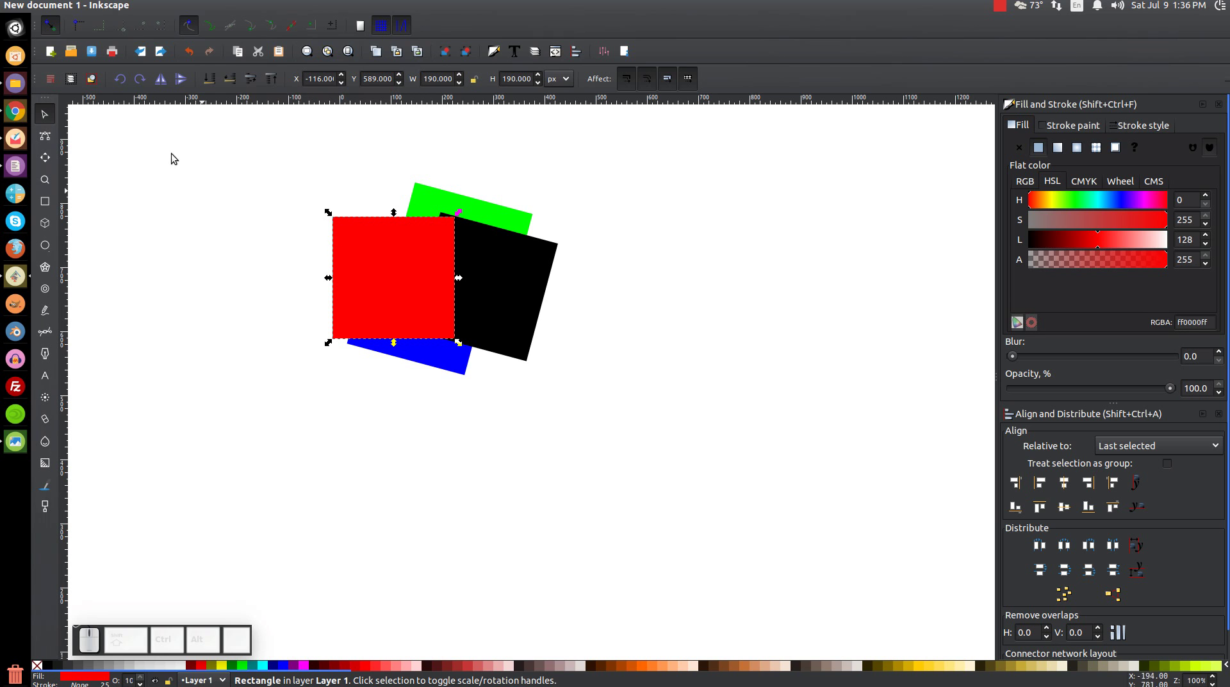
pyautogui.press('ctrl+z')
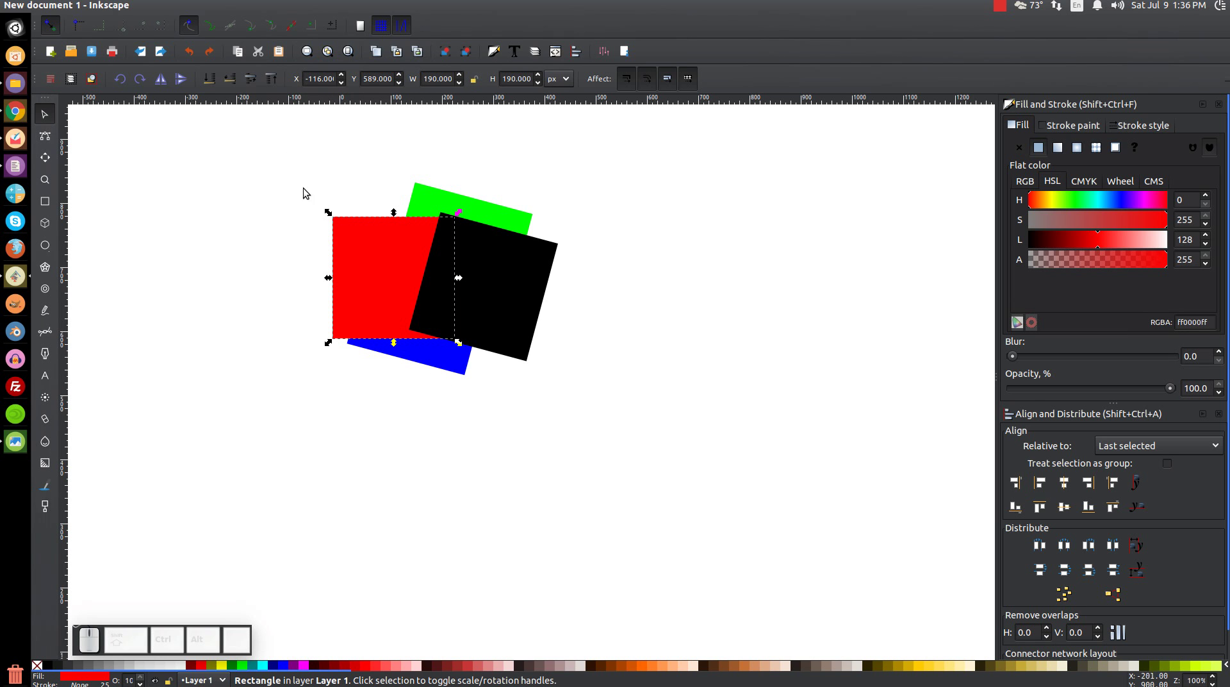
pyautogui.click(209, 80)
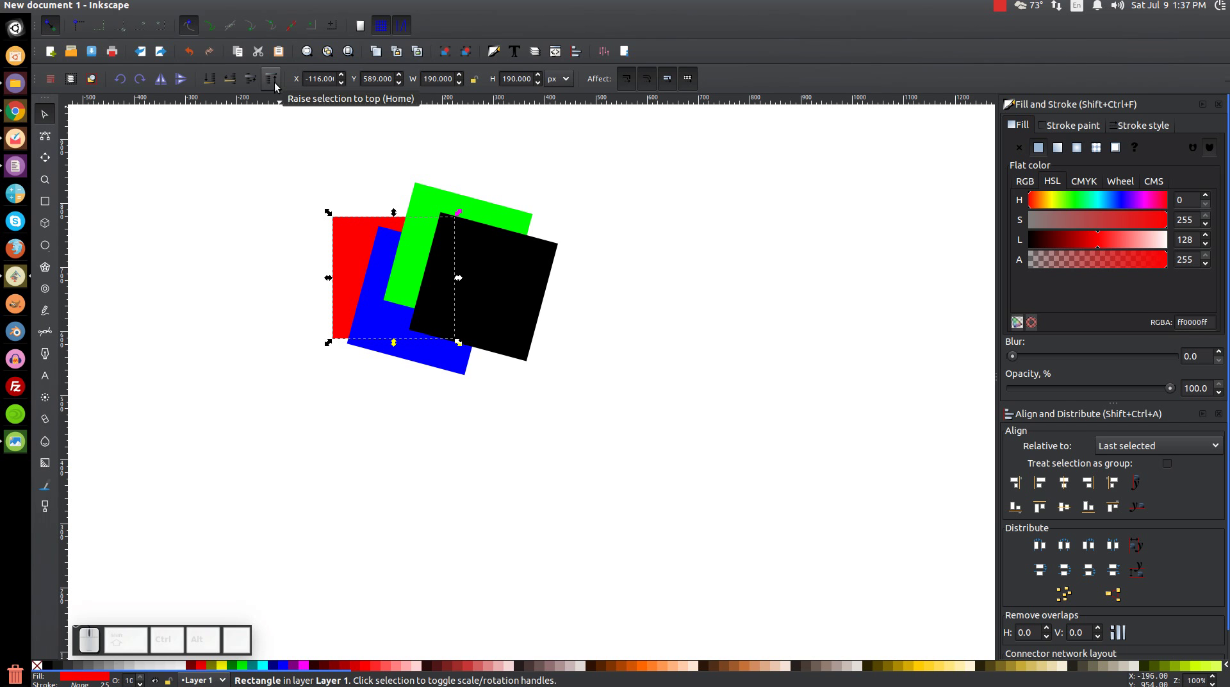
pyautogui.click(280, 86)
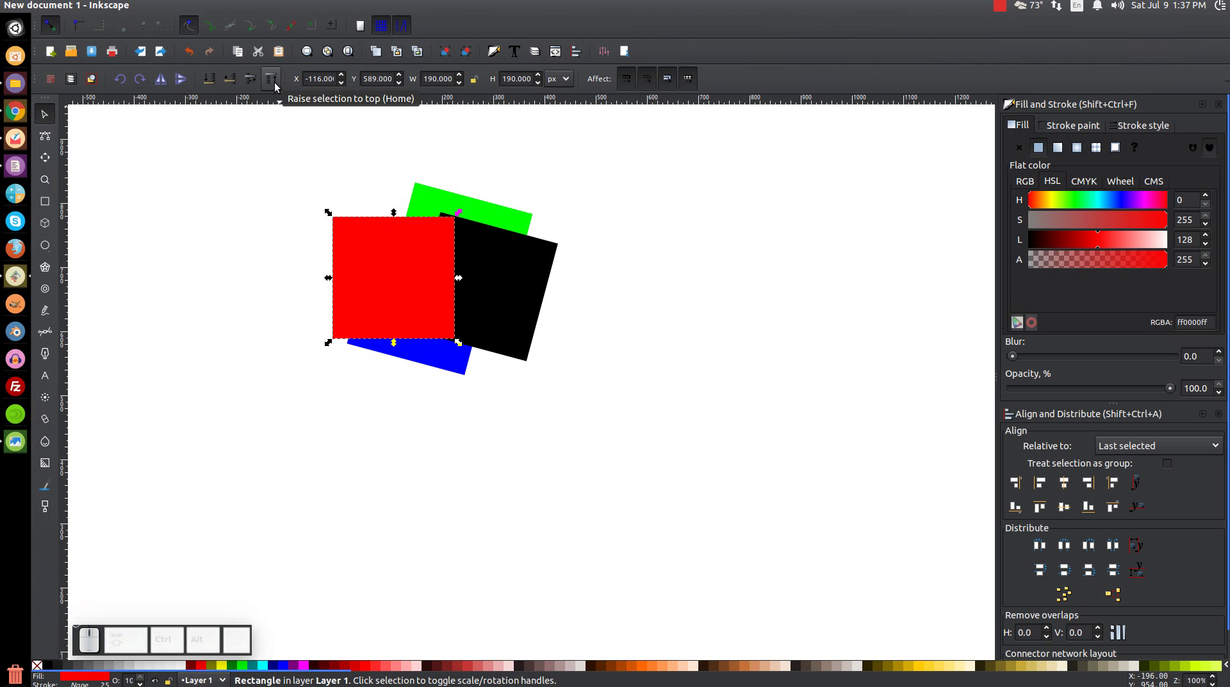
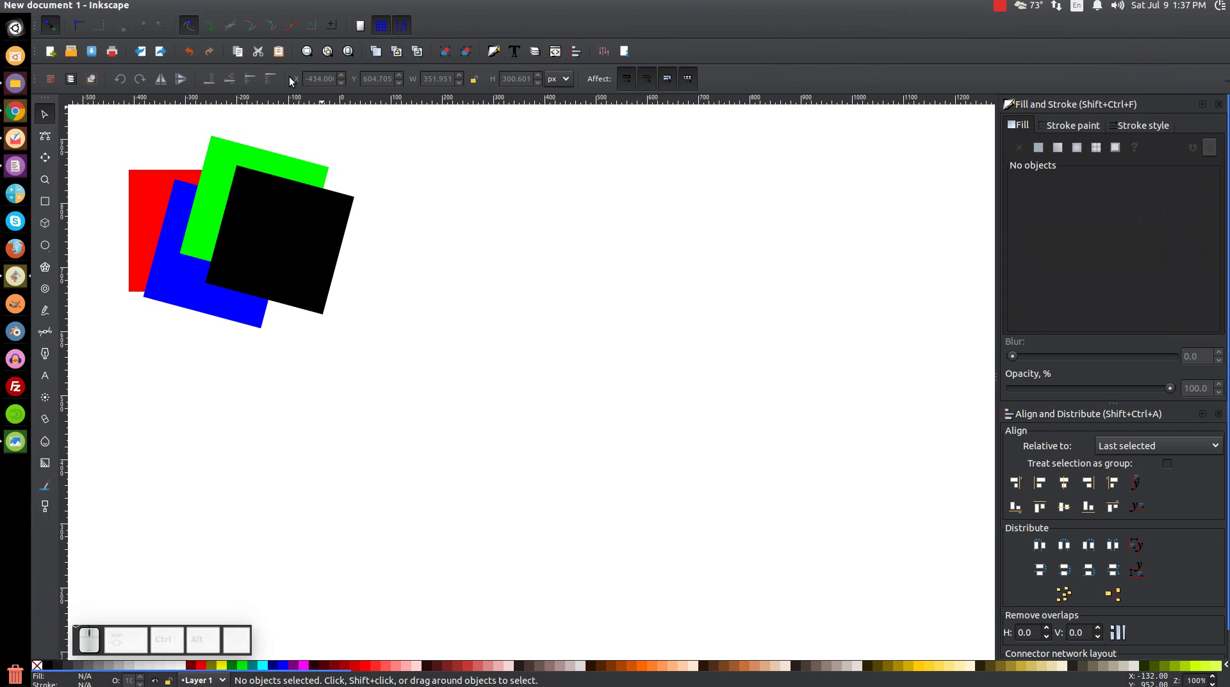
# Step: Select the black square alone and drag it out of the stack into open space on the right
pyautogui.click(298, 222)
pyautogui.click(297, 241)
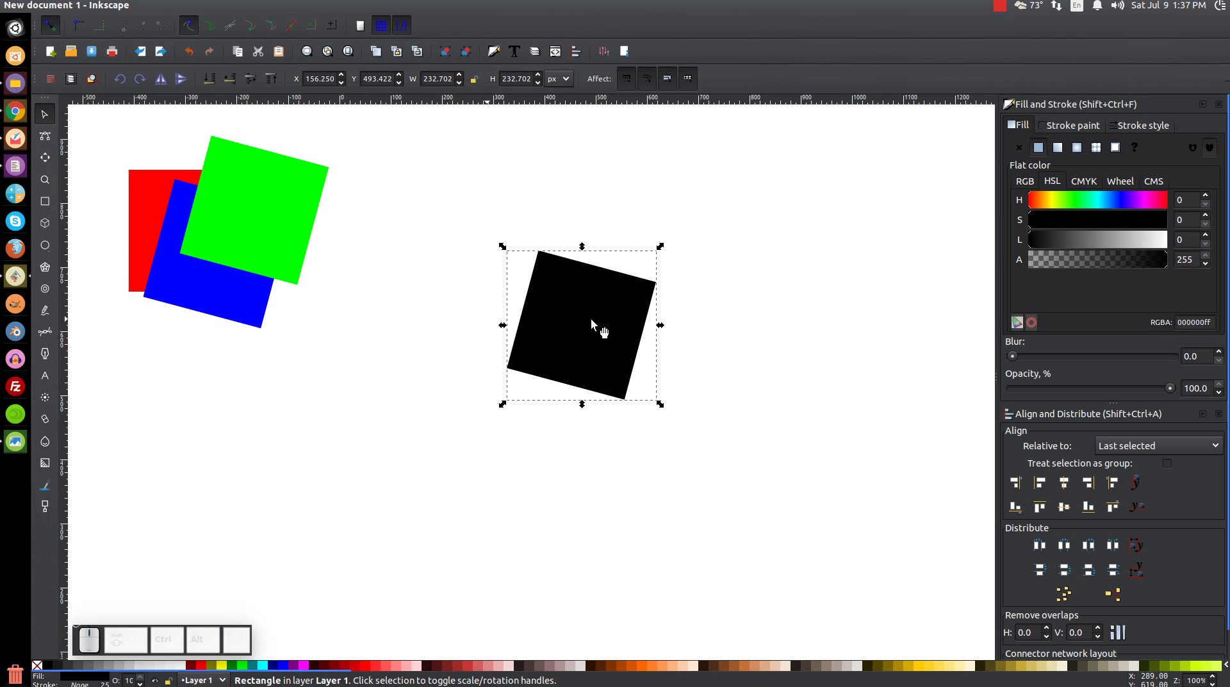
pyautogui.moveTo(598, 326); pyautogui.dragTo(595, 333)
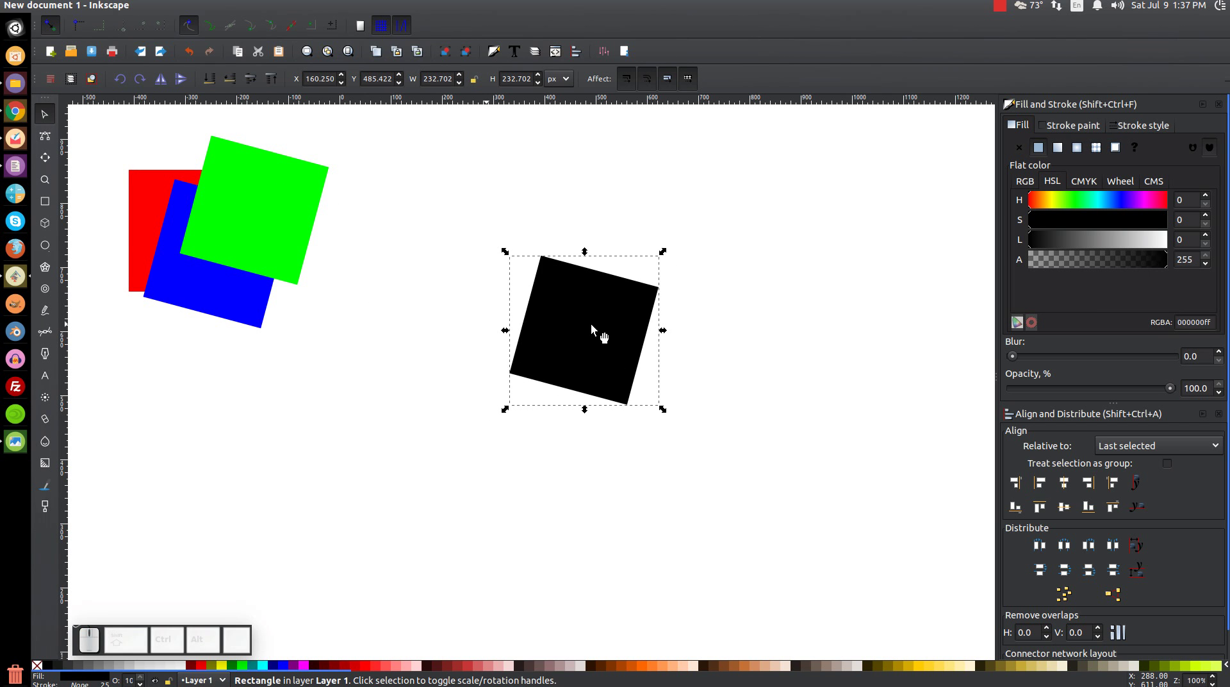
pyautogui.click(598, 331)
pyautogui.click(580, 289)
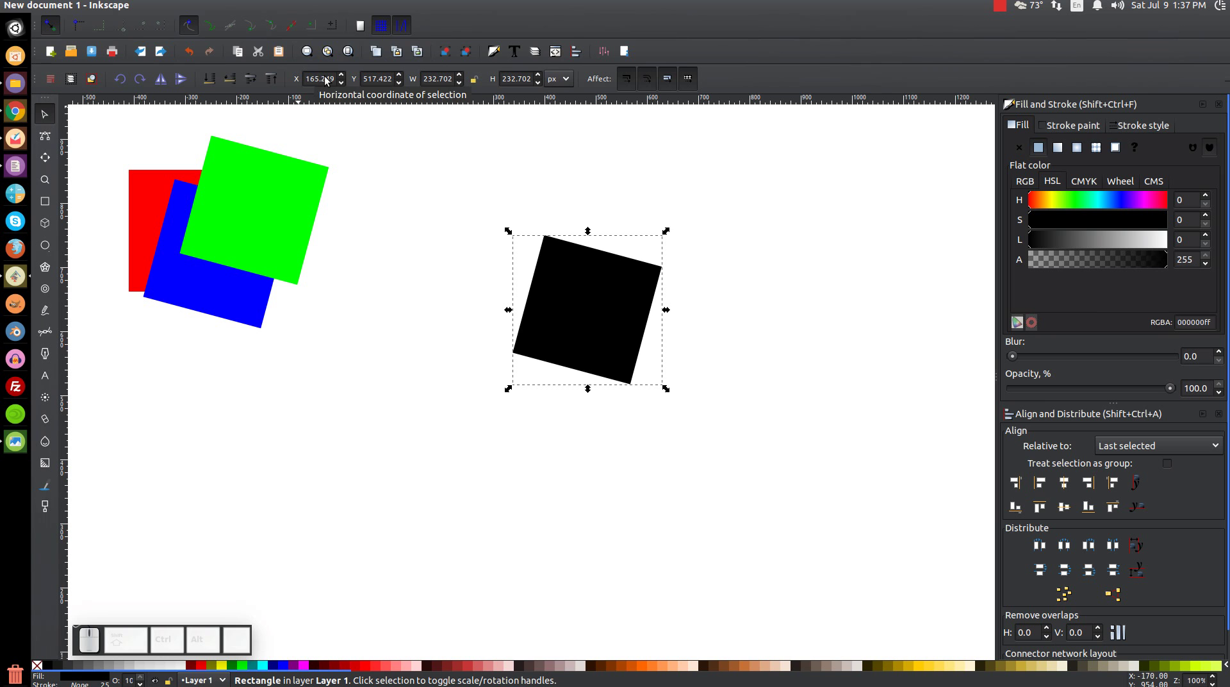
pyautogui.moveTo(588, 299); pyautogui.dragTo(560, 305)
pyautogui.moveTo(562, 302); pyautogui.dragTo(542, 304)
pyautogui.click(540, 304)
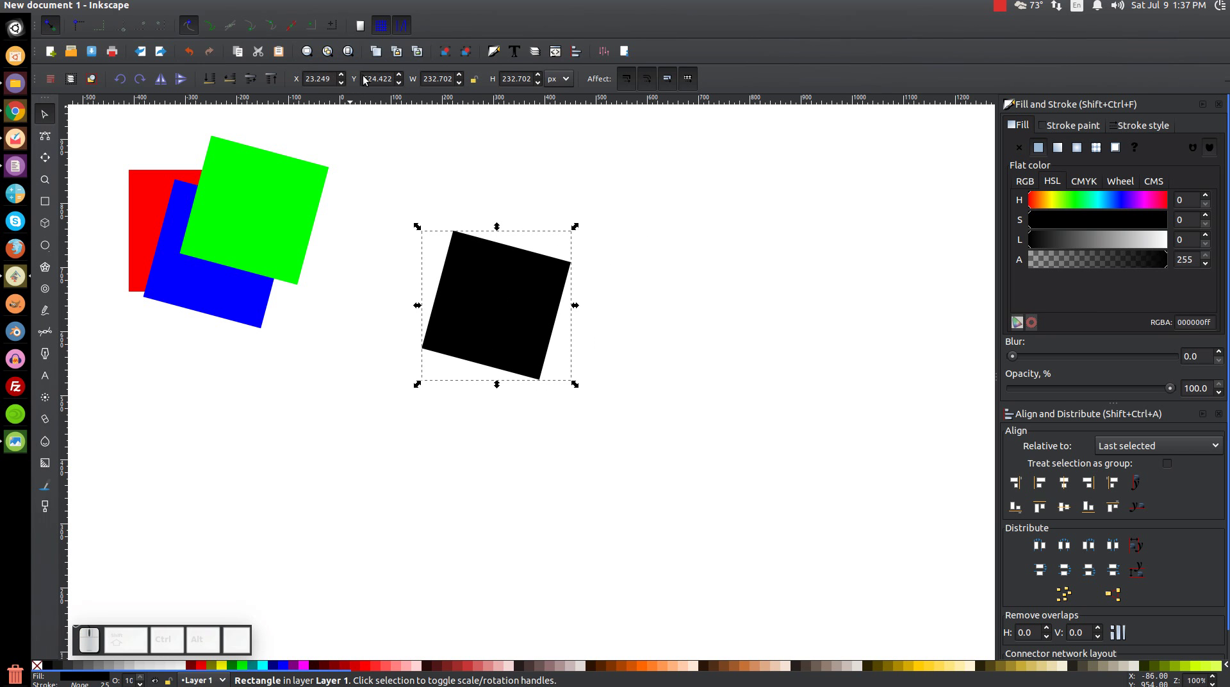
pyautogui.click(526, 314)
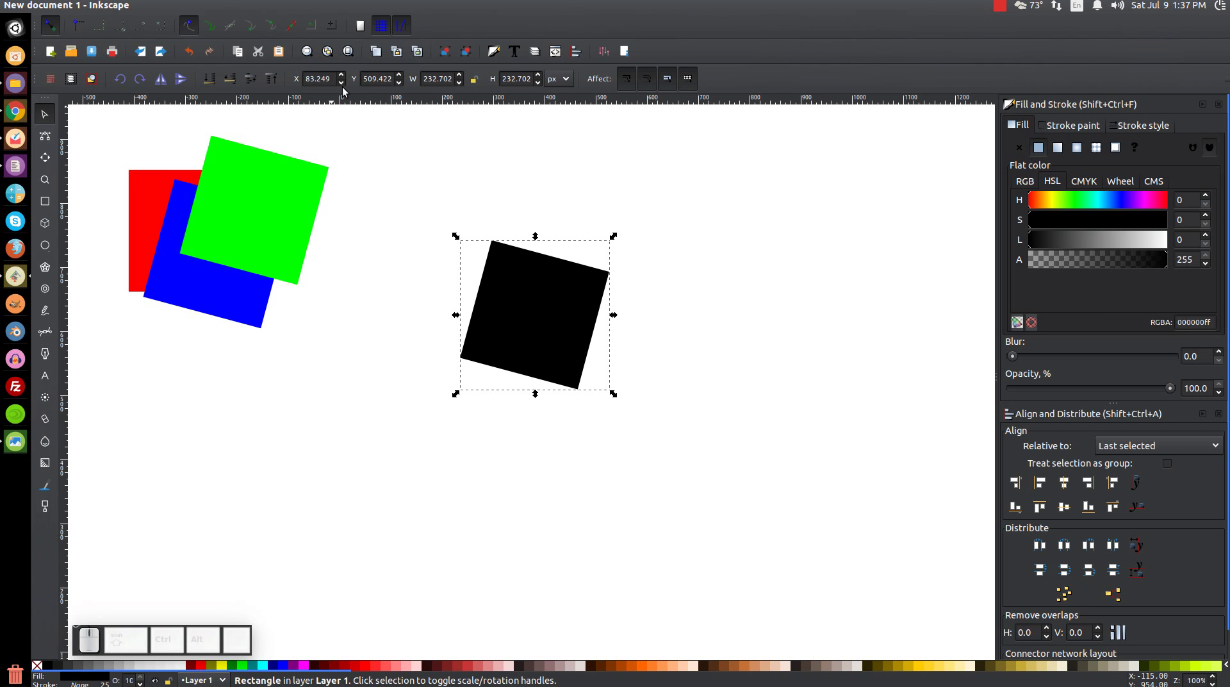
# Step: Nudge the black square's X and Y position with the Select toolbar spin buttons
pyautogui.click(347, 85)
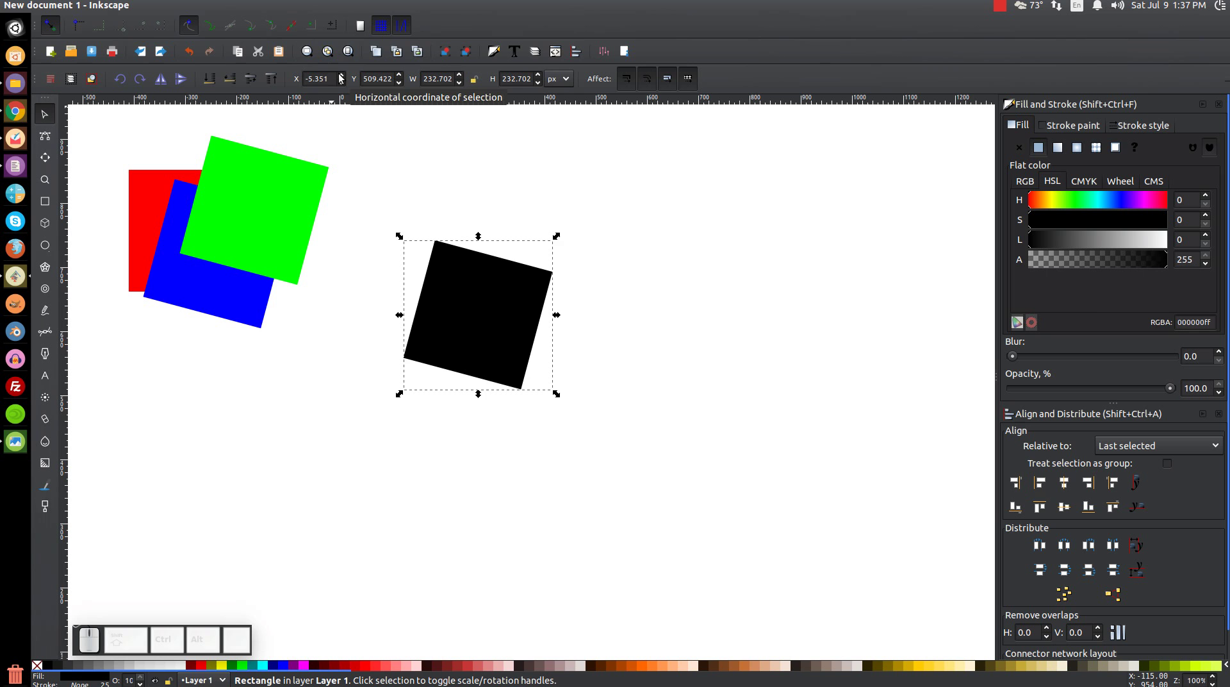
pyautogui.click(344, 77)
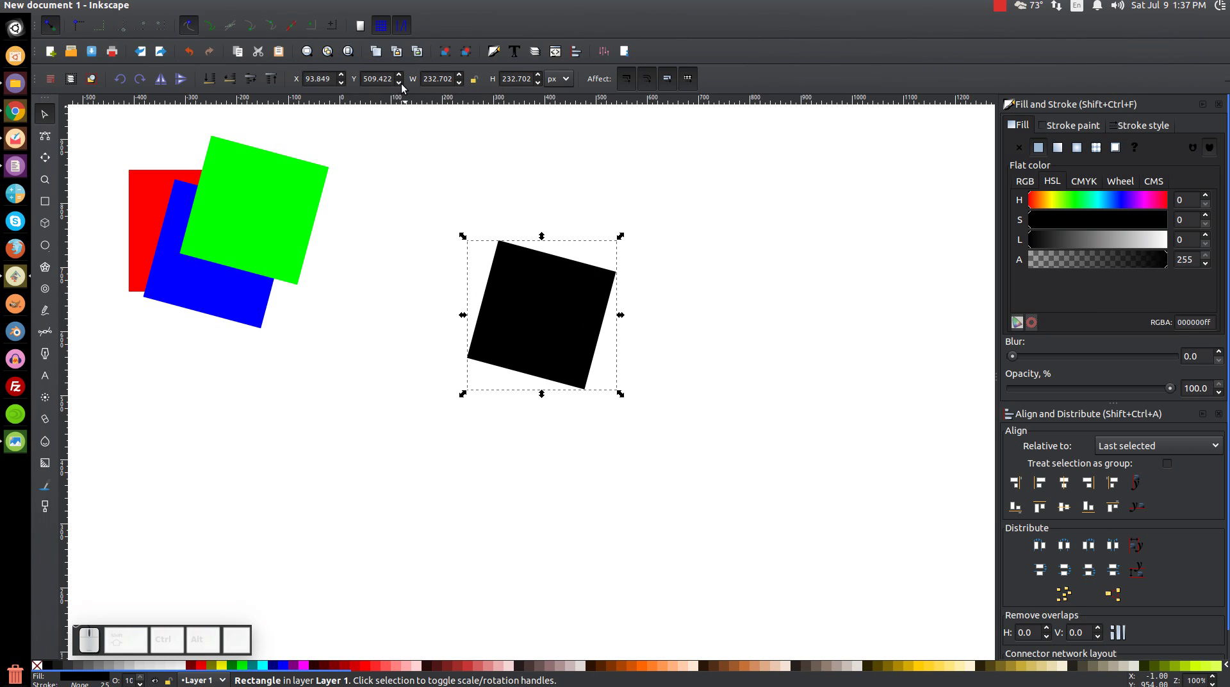
pyautogui.click(405, 86)
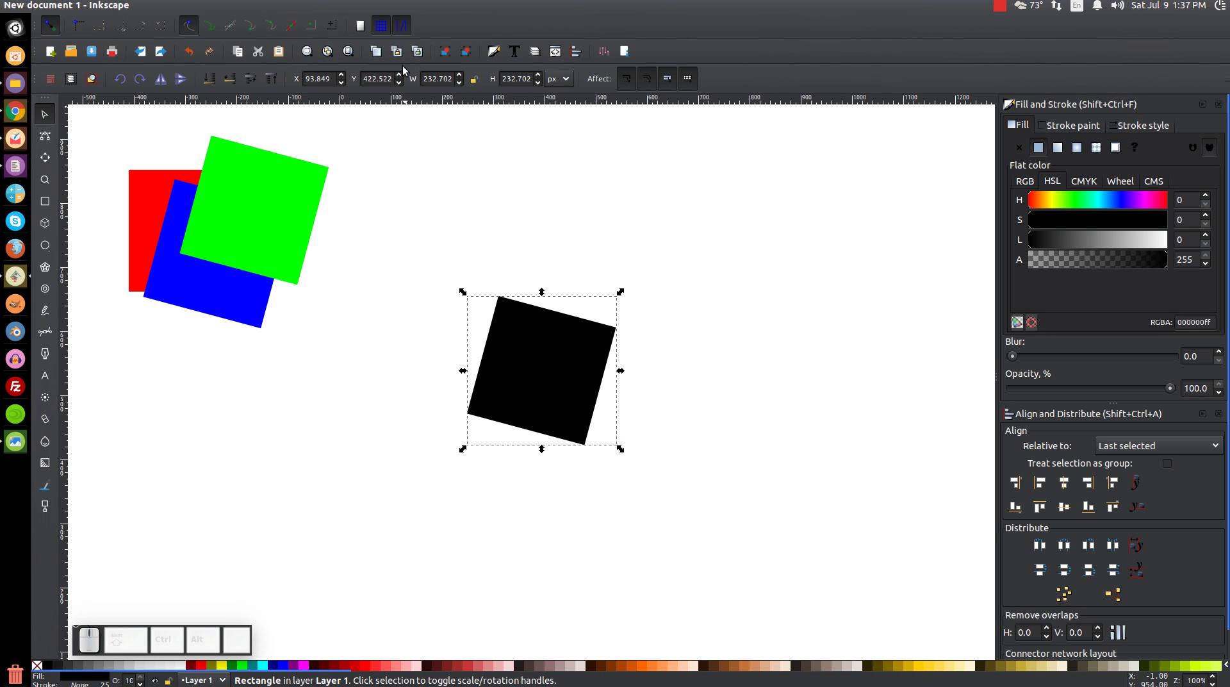
pyautogui.click(404, 74)
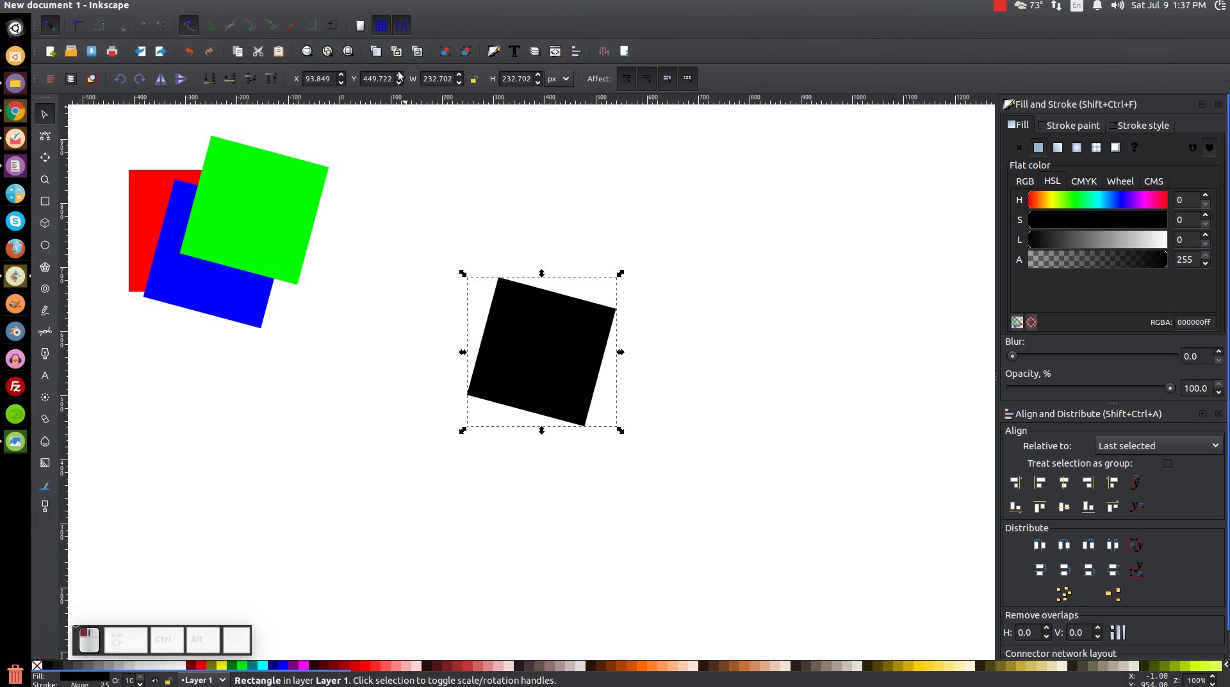
# Step: Drag the black square up and left to a new spot and shift it slightly right
pyautogui.moveTo(556, 336); pyautogui.dragTo(536, 312)
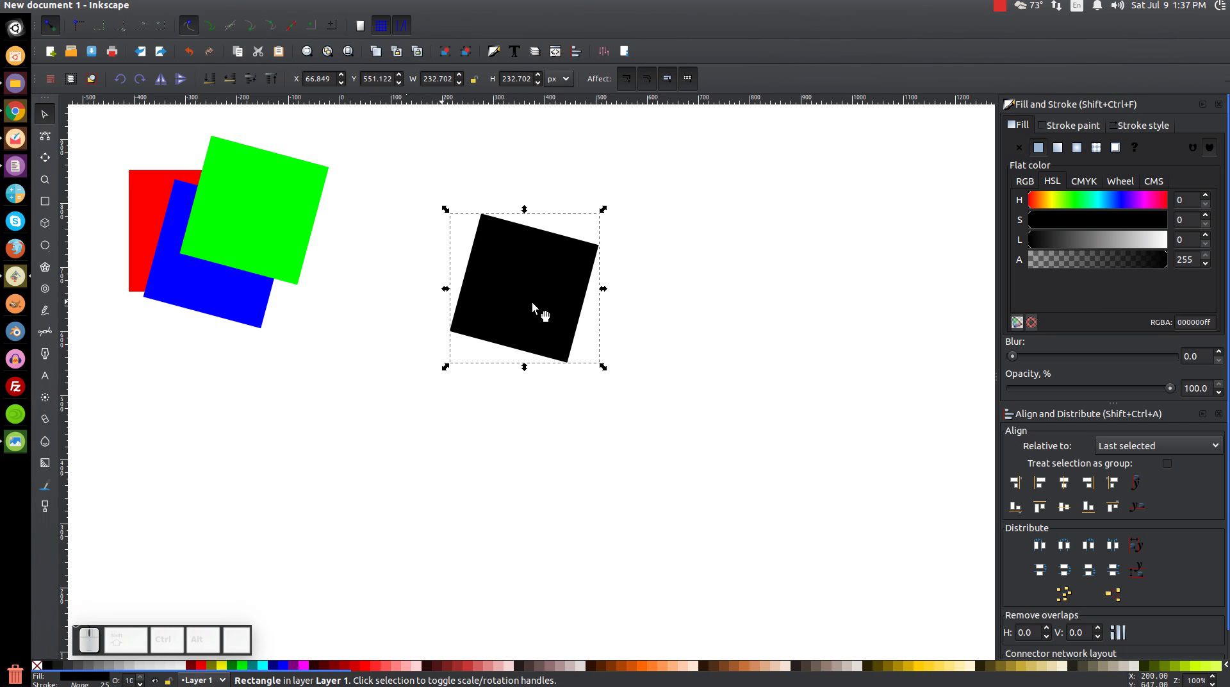
pyautogui.moveTo(542, 277); pyautogui.dragTo(396, 103)
pyautogui.click(588, 300)
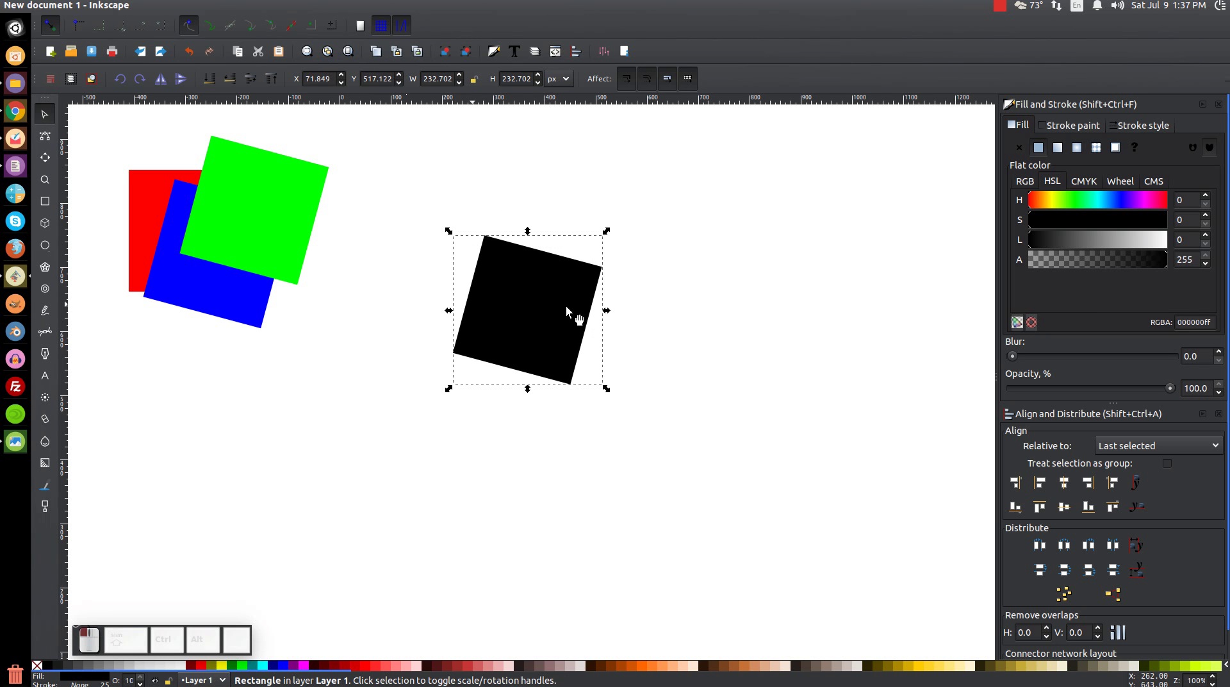
pyautogui.click(589, 296)
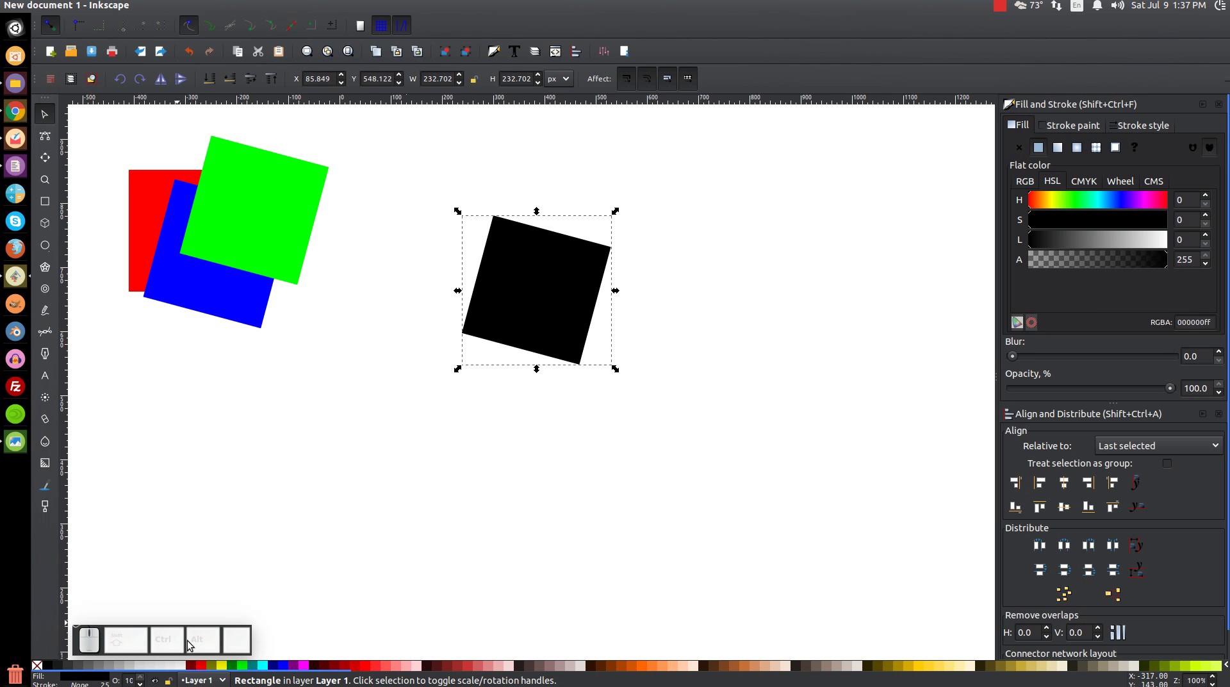
# Step: Recolour the separated square white with a thin outline and toggle the toolbar Affect buttons
pyautogui.click(188, 668)
pyautogui.click(521, 267)
pyautogui.click(556, 369)
pyautogui.click(48, 667)
pyautogui.click(235, 88)
# Step: Adjust the square's blur in Fill and Stroke back to none and reselect it
pyautogui.click(1019, 358)
pyautogui.click(1023, 359)
pyautogui.click(1025, 360)
pyautogui.click(1033, 361)
pyautogui.click(1023, 361)
pyautogui.moveTo(622, 352); pyautogui.dragTo(568, 317)
pyautogui.click(562, 313)
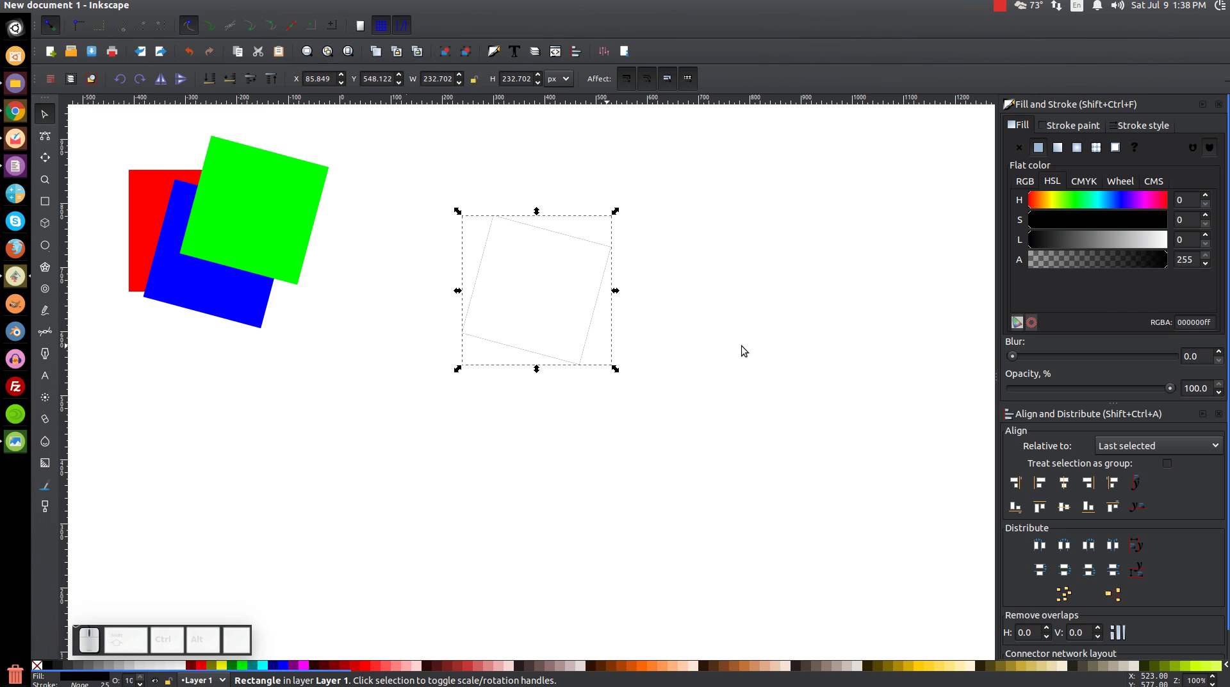
# Step: Zoom in on the square's edge, undo, and nudge its Y position in fractional steps
pyautogui.press('Down')
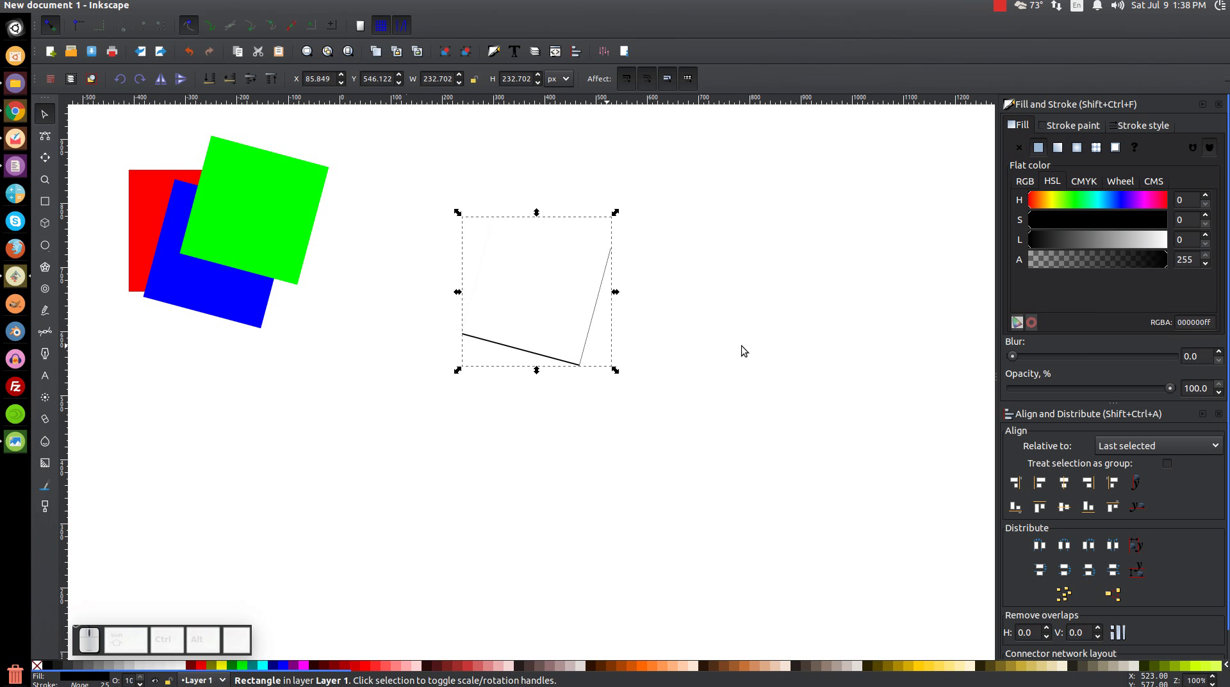
pyautogui.scroll(3)
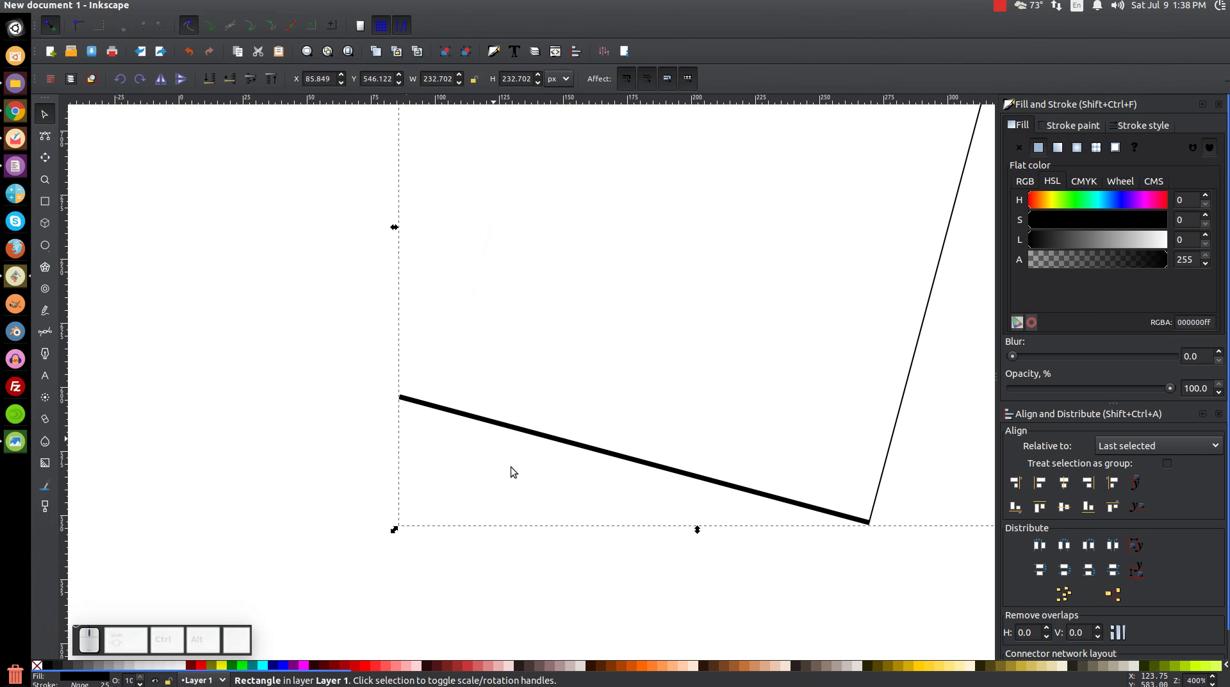
pyautogui.scroll(3)
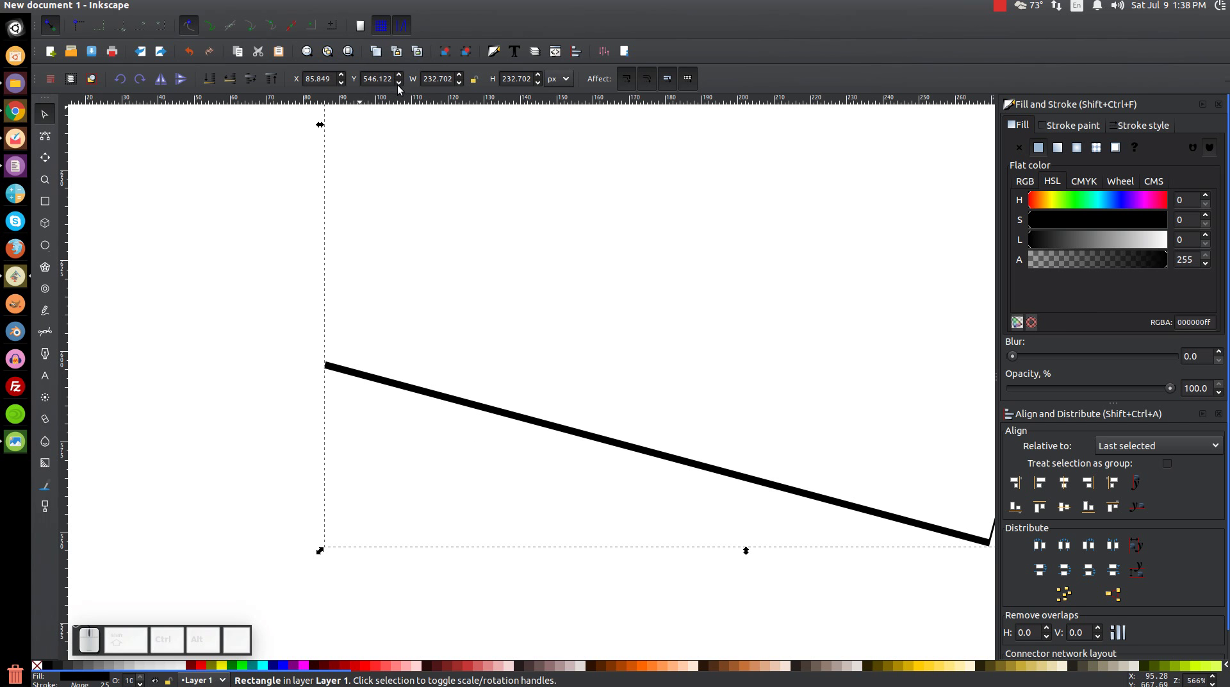
pyautogui.press('ctrl+z')
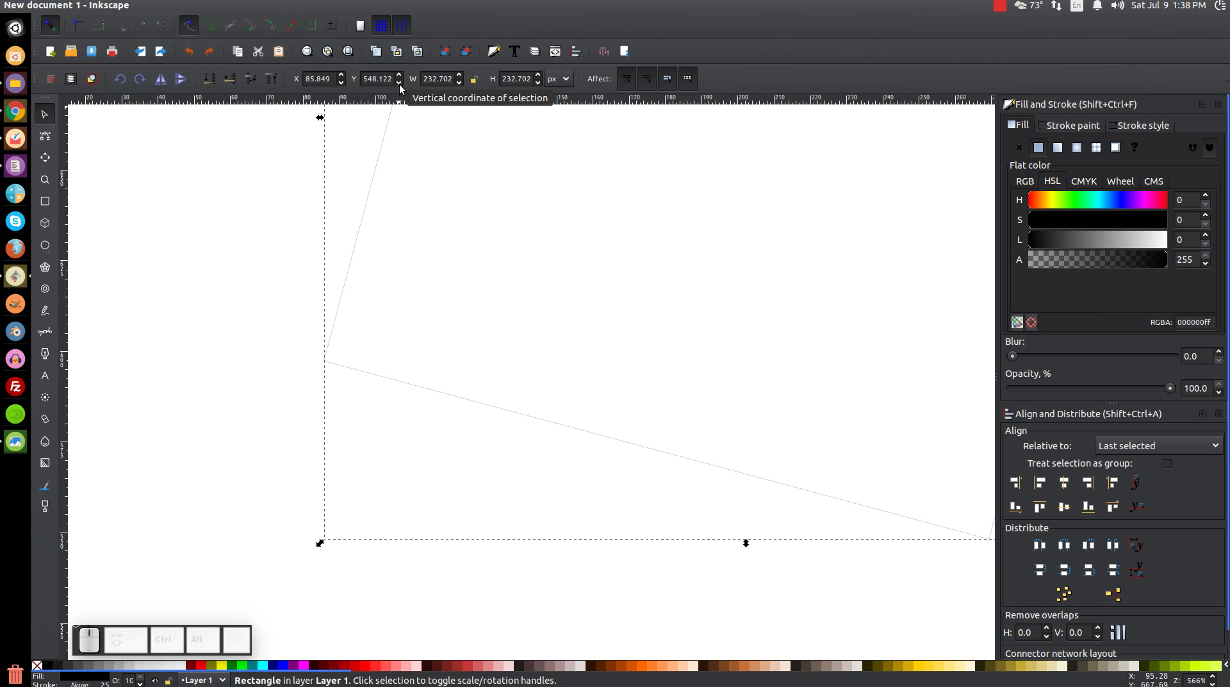
pyautogui.click(405, 87)
pyautogui.click(405, 88)
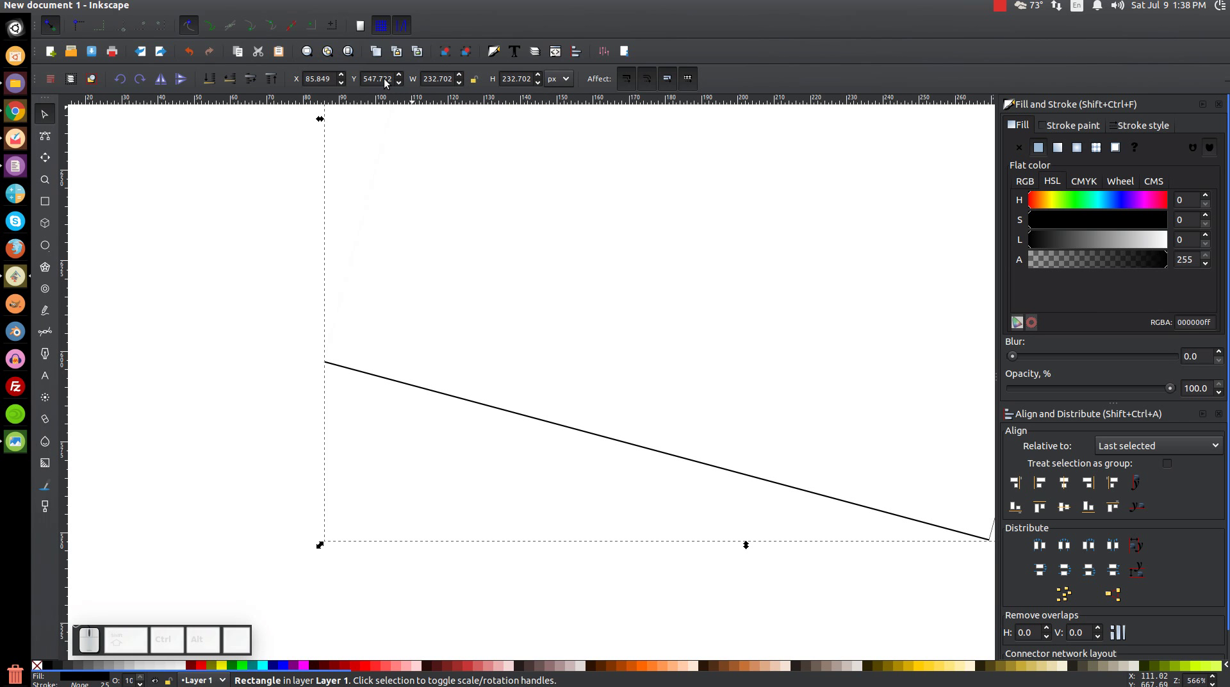
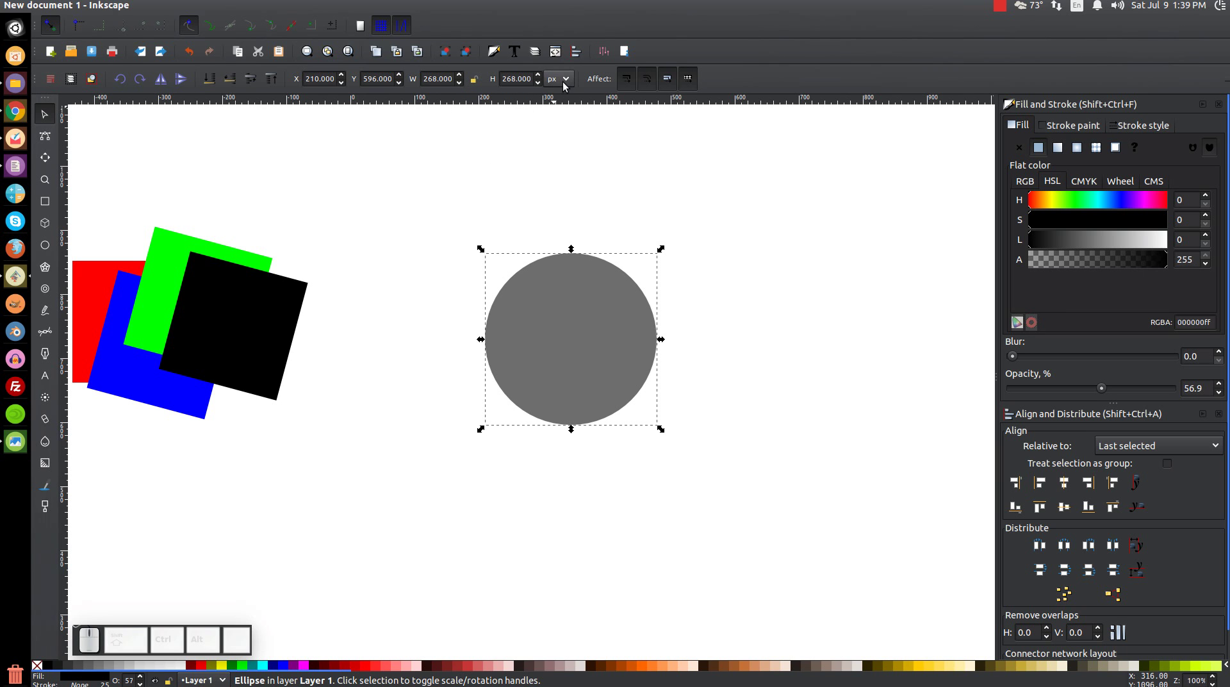
# Step: Switch the Select toolbar units to px so the circle reads 268 by 268
pyautogui.click(570, 83)
pyautogui.click(564, 121)
pyautogui.click(571, 80)
pyautogui.click(568, 78)
pyautogui.click(561, 126)
pyautogui.moveTo(581, 74); pyautogui.dragTo(567, 84)
pyautogui.scroll(3)
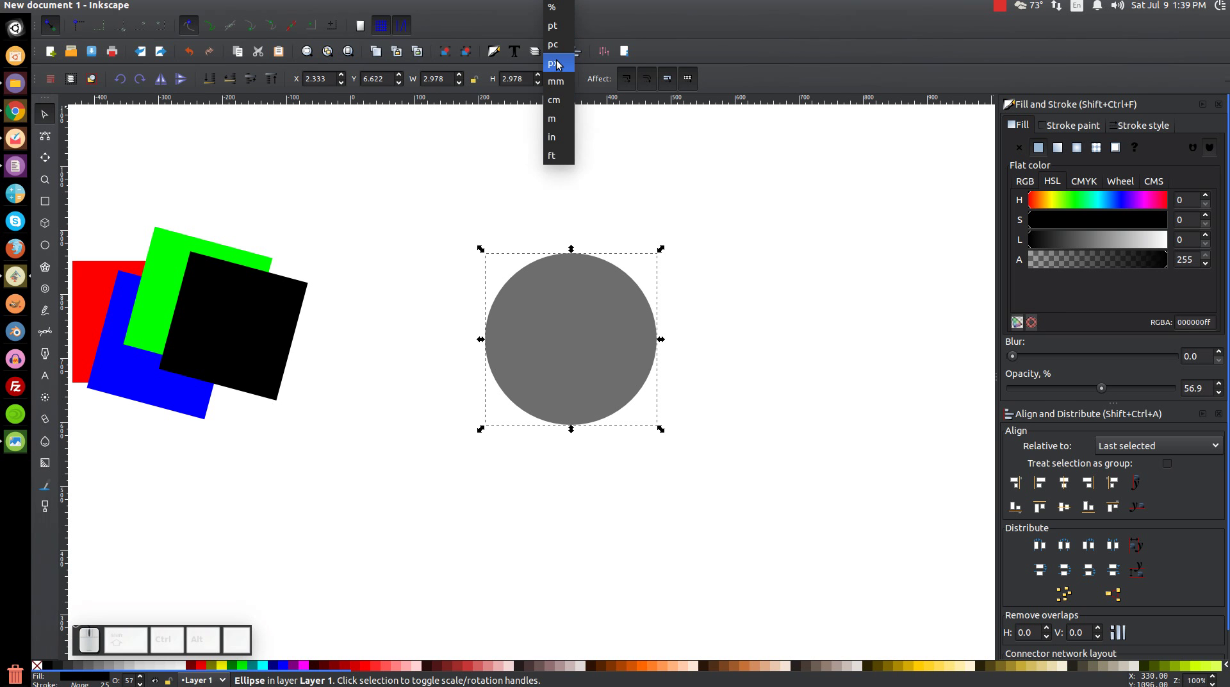
pyautogui.click(562, 63)
pyautogui.moveTo(601, 328); pyautogui.dragTo(418, 252)
# Step: Try W=300 on the circle without and with the proportion lock, undoing each
pyautogui.click(426, 82)
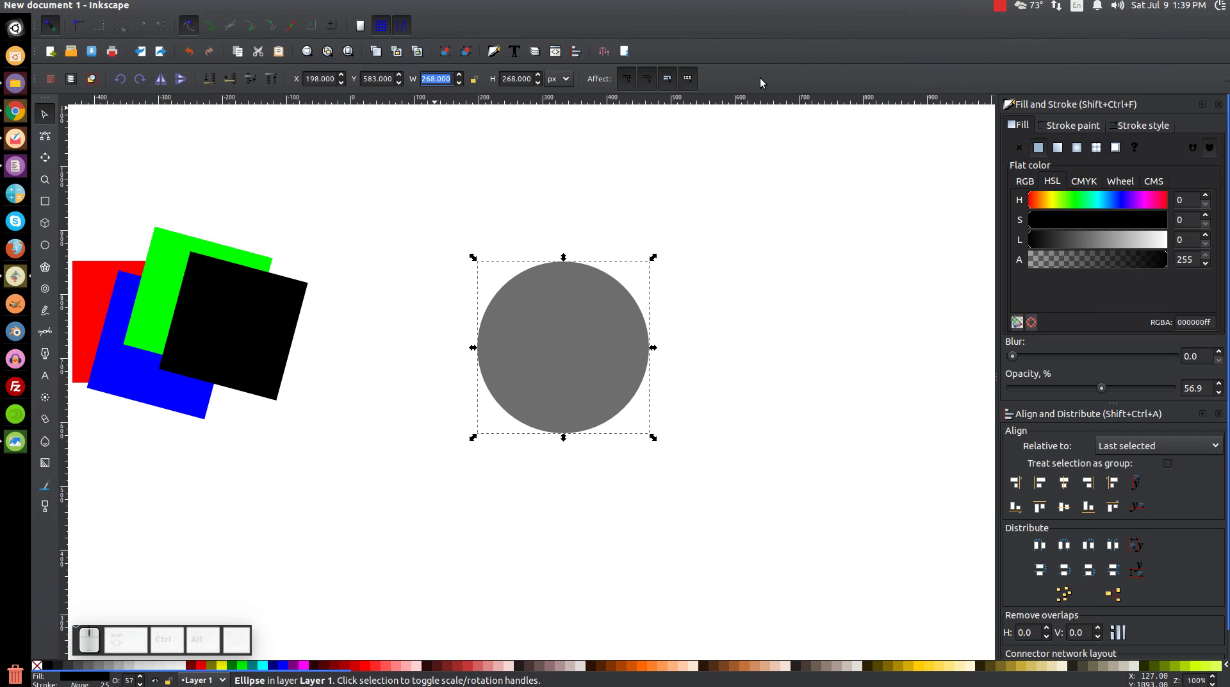
pyautogui.press('Return')
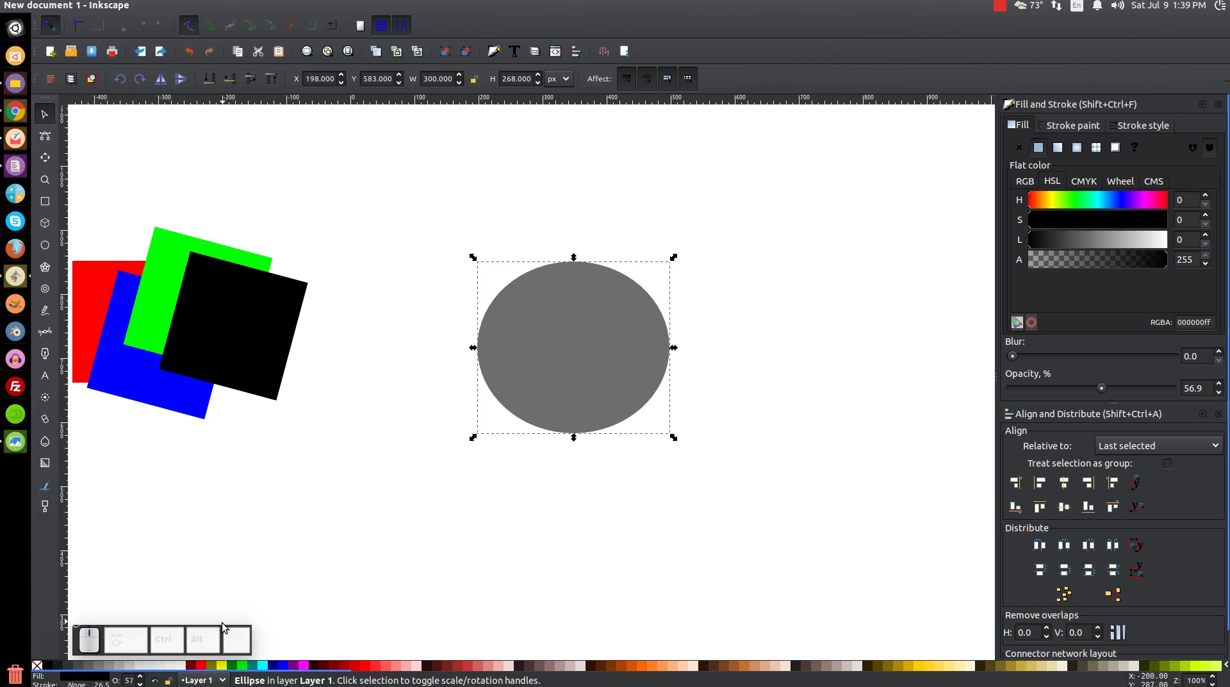
pyautogui.press('ctrl+z')
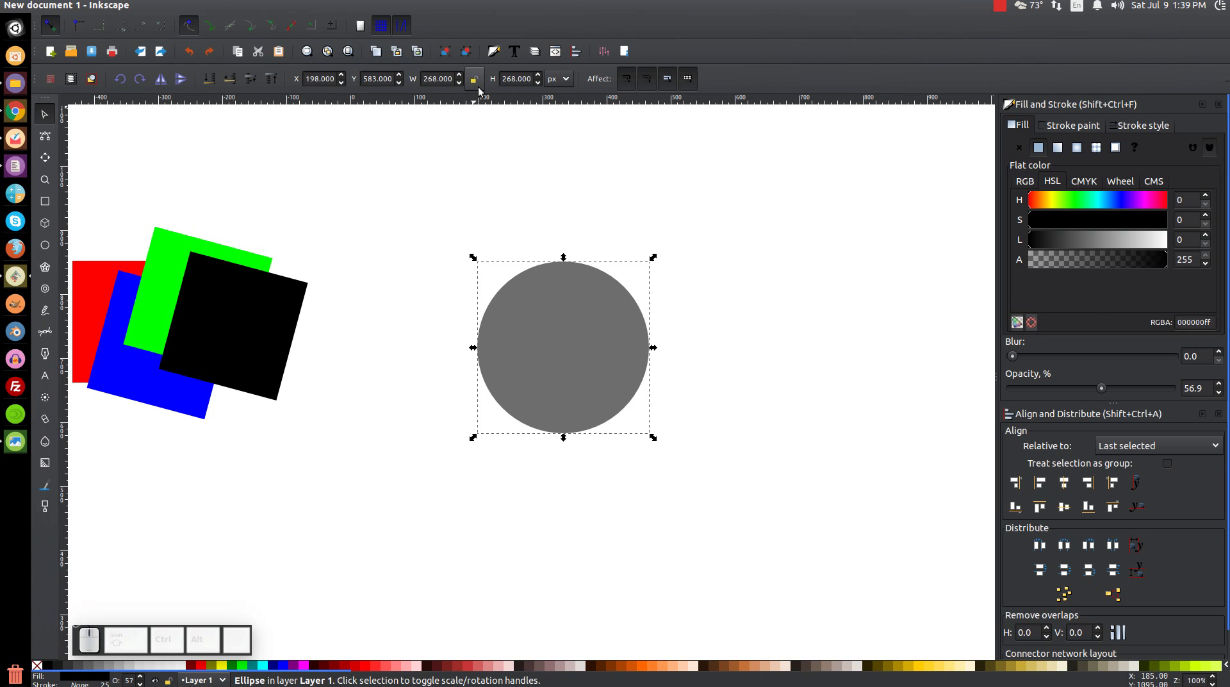
pyautogui.click(482, 85)
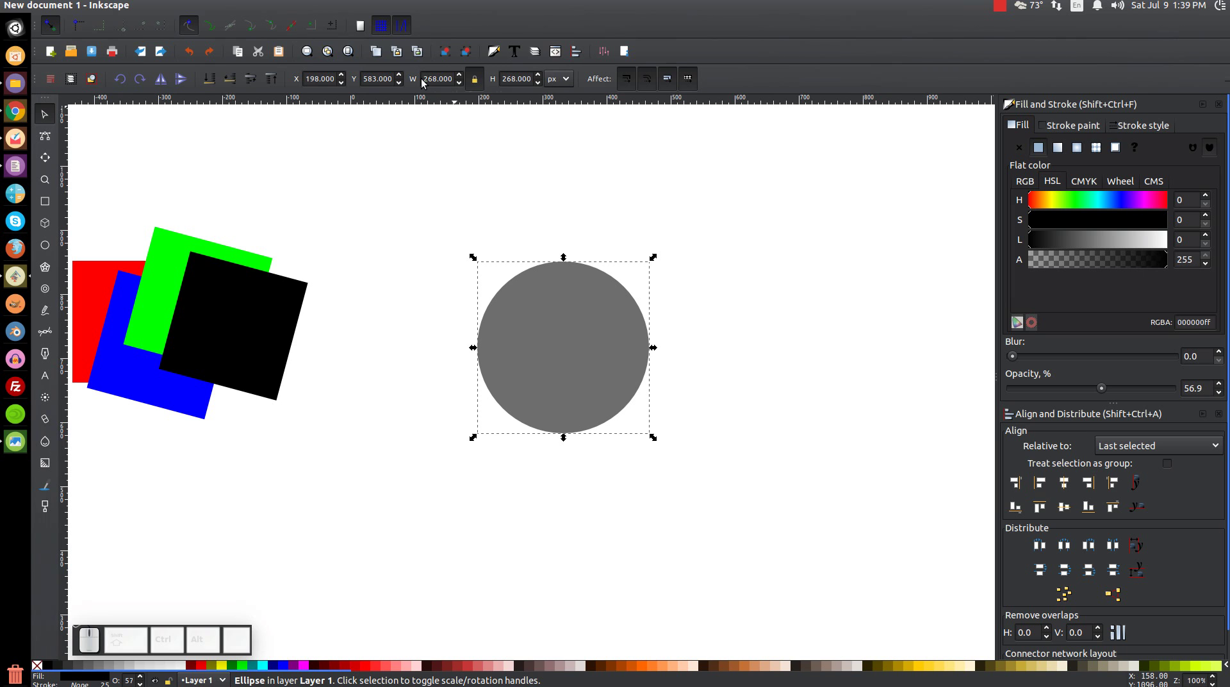
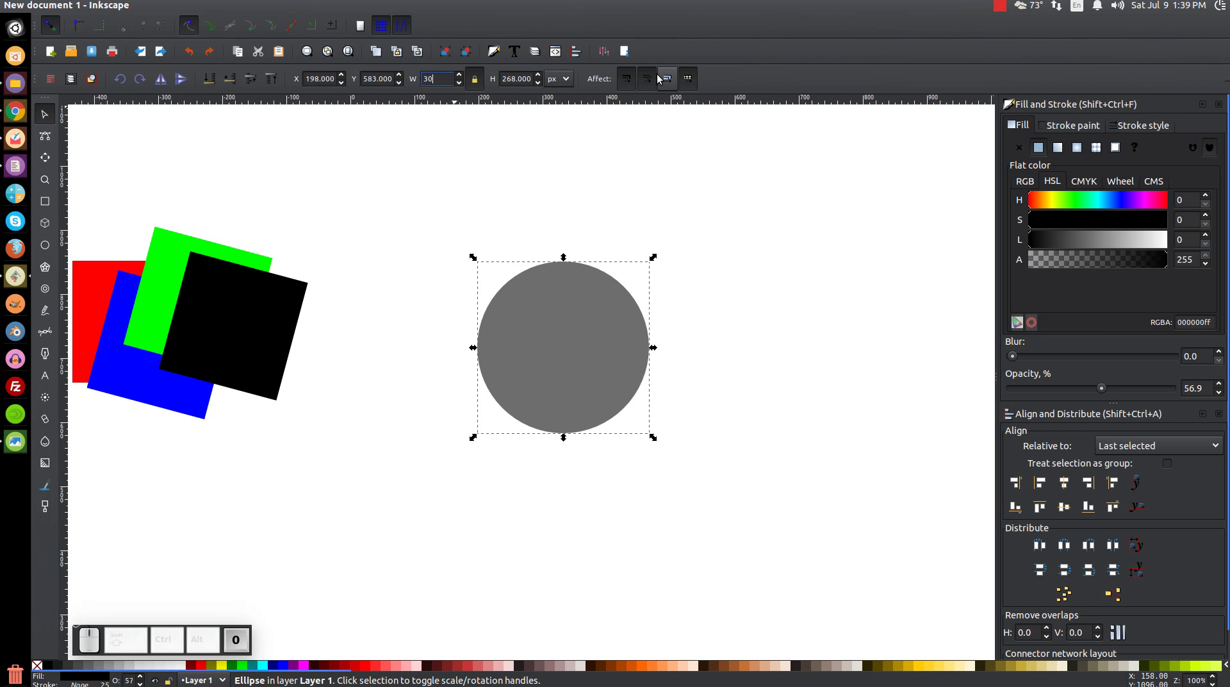
pyautogui.press('Return')
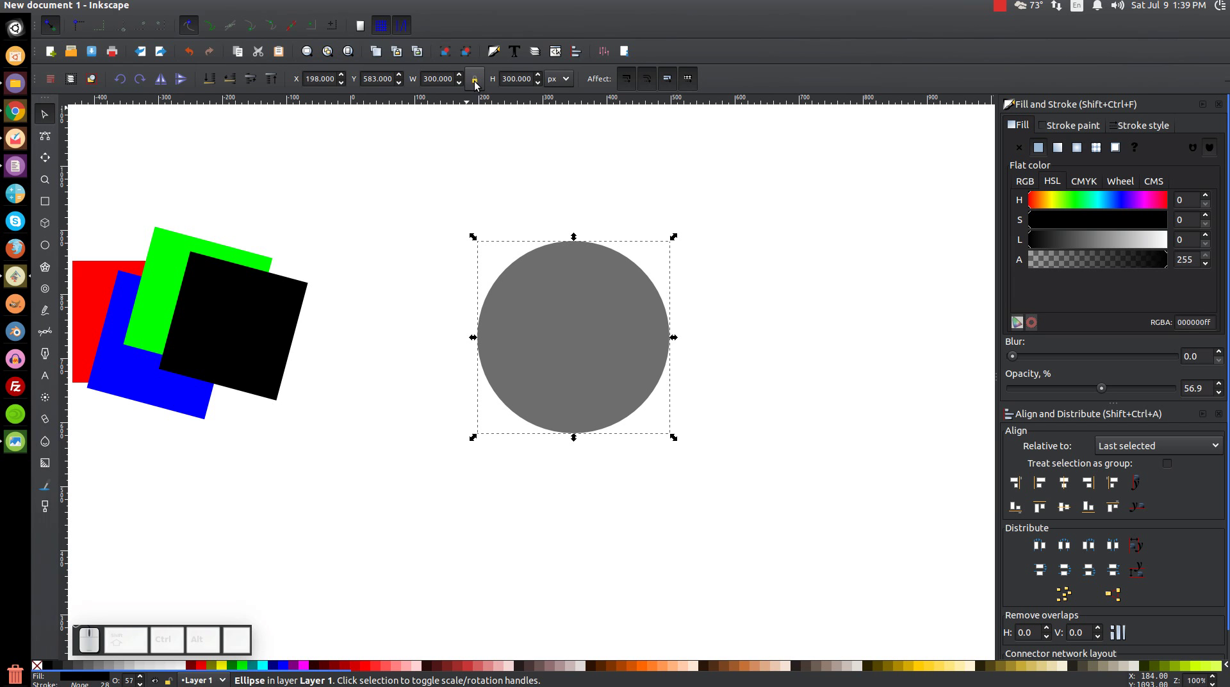
pyautogui.press('ctrl+z')
pyautogui.click(480, 85)
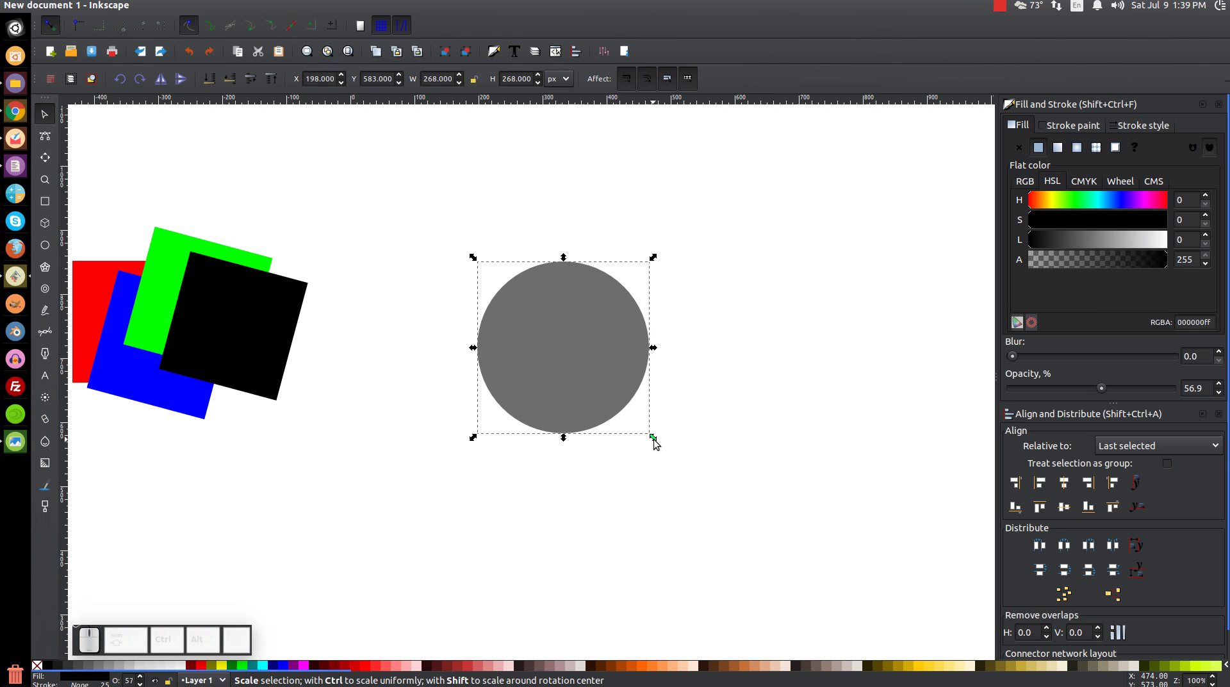
# Step: Ctrl-drag a corner handle to shrink the circle to about 117 px and move it up
pyautogui.moveTo(656, 442); pyautogui.dragTo(611, 384)
pyautogui.press('ctrl+z')
pyautogui.moveTo(654, 440); pyautogui.dragTo(557, 380)
pyautogui.moveTo(531, 320); pyautogui.dragTo(449, 277)
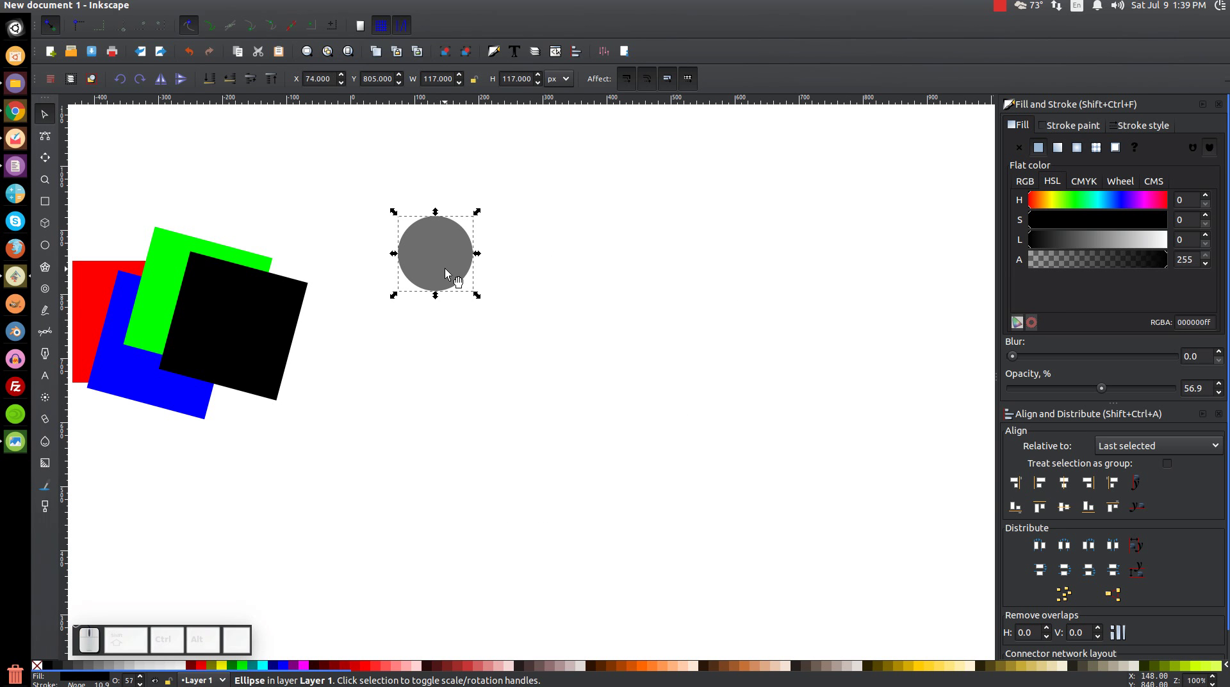
# Step: Move the small circle toward the page centre and fill it with red
pyautogui.moveTo(441, 252); pyautogui.dragTo(469, 283)
pyautogui.click(569, 81)
pyautogui.click(588, 82)
pyautogui.click(474, 278)
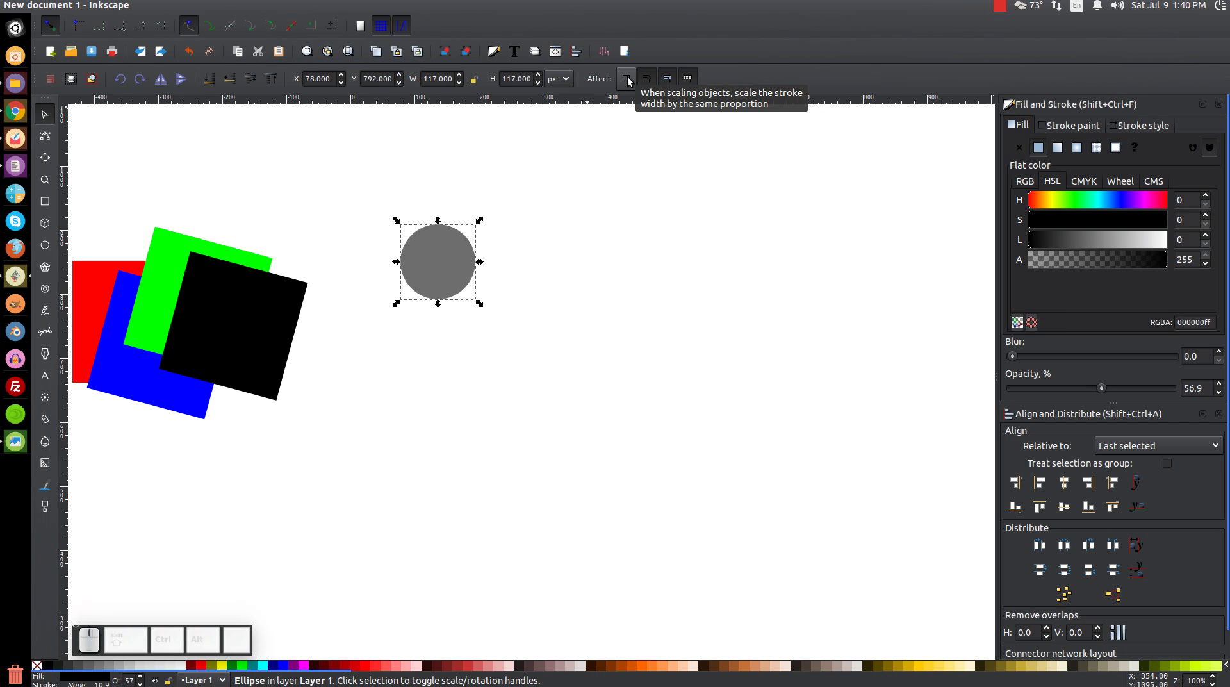
pyautogui.moveTo(451, 261); pyautogui.dragTo(218, 605)
pyautogui.click(207, 669)
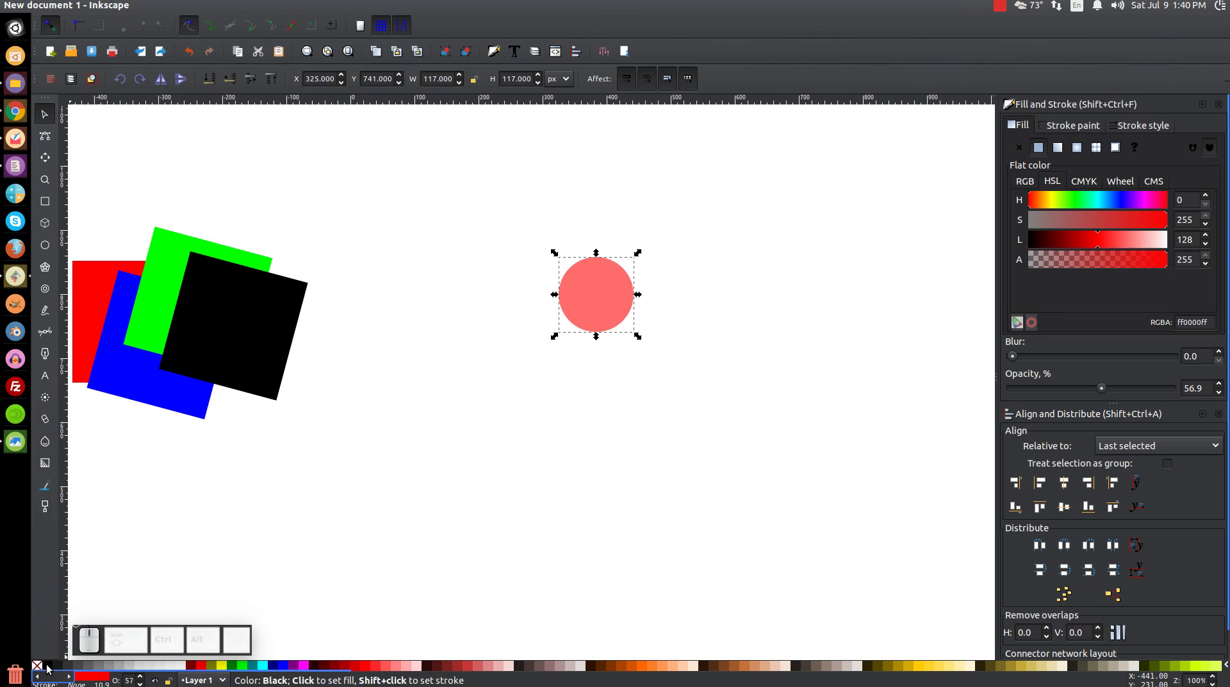
# Step: Give the circle a flat-colour dark outline via Stroke paint
pyautogui.click(1072, 130)
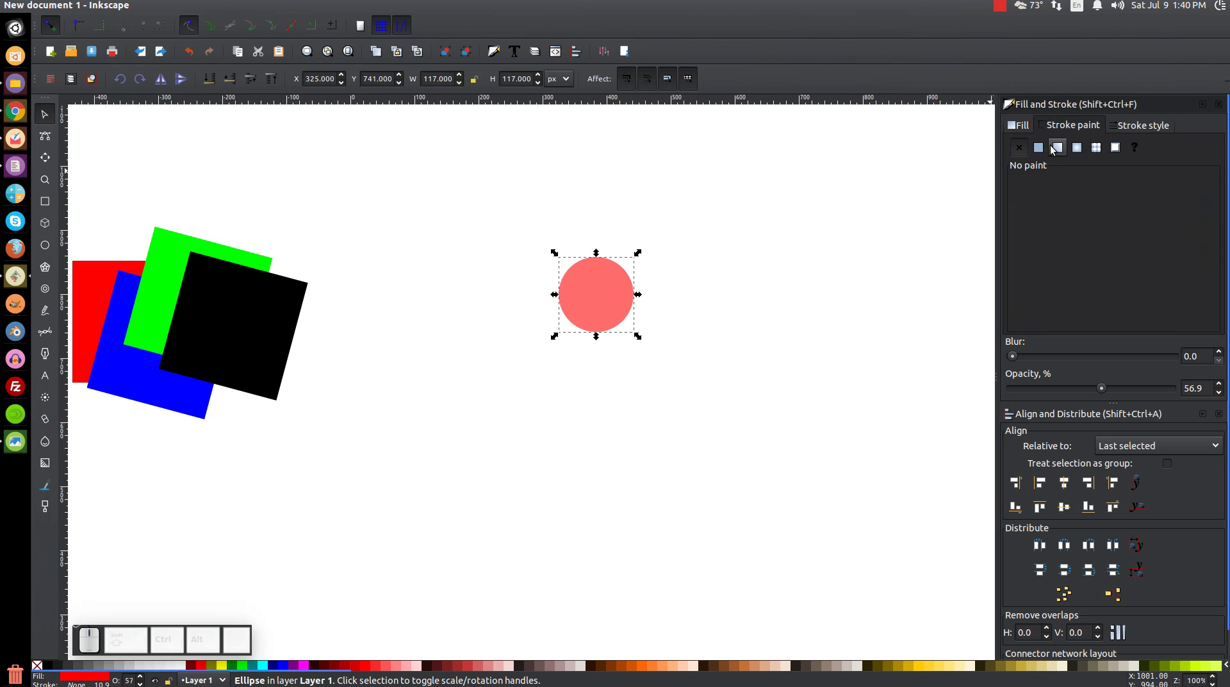
pyautogui.click(1047, 155)
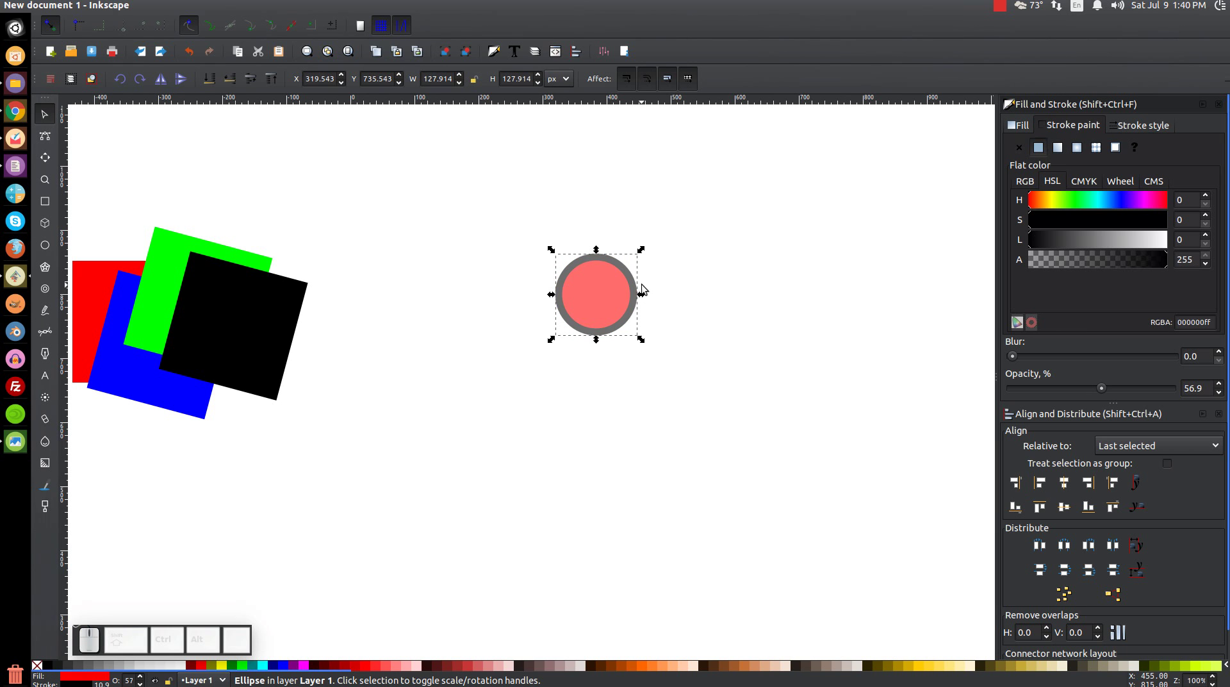
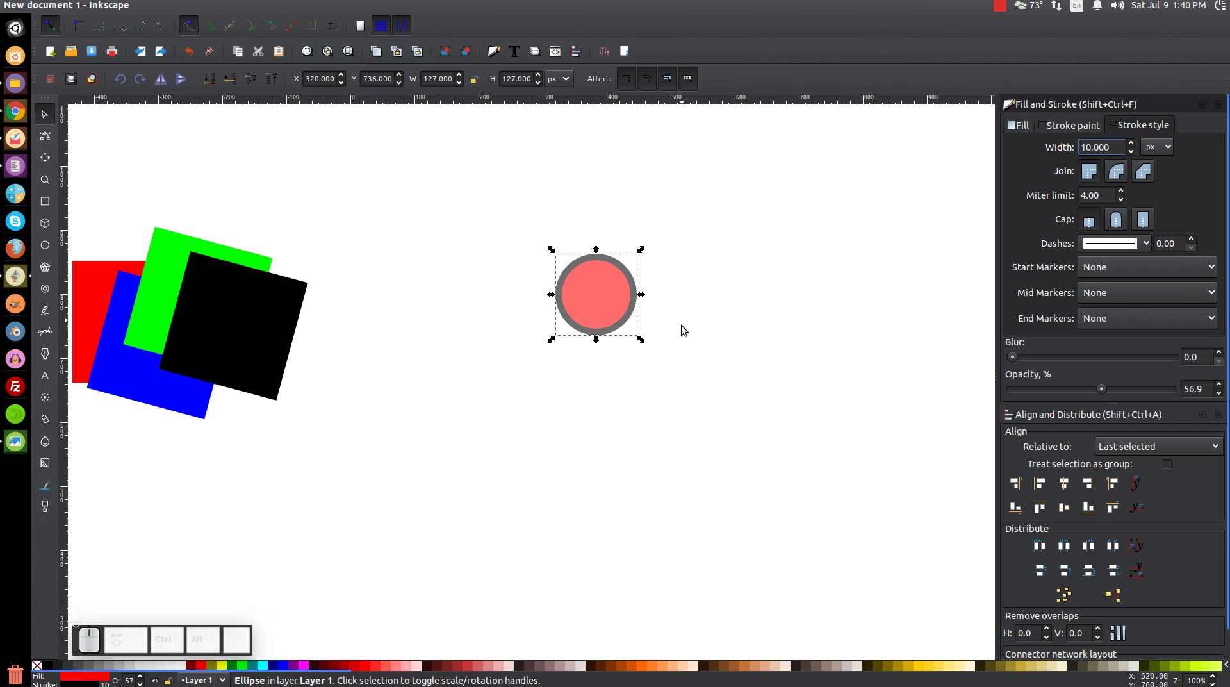
# Step: Enlarge the circle to show its 10 px outline thickening, then undo the resize
pyautogui.moveTo(643, 343); pyautogui.dragTo(596, 395)
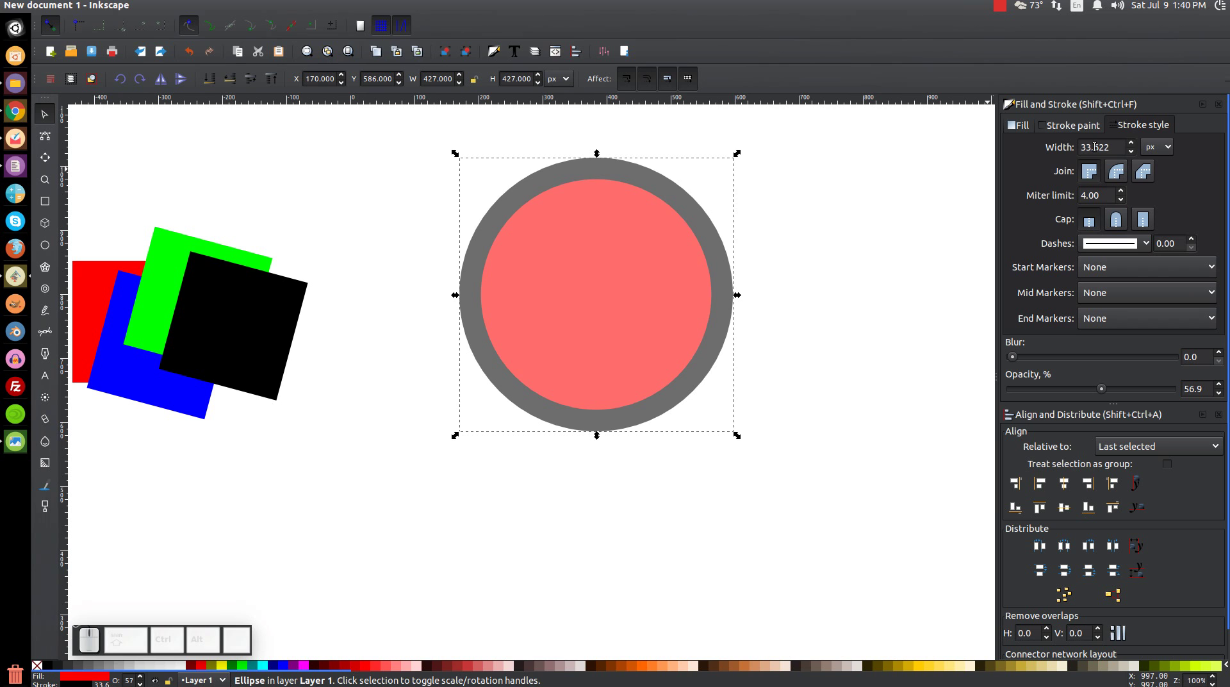
pyautogui.press('ctrl+z')
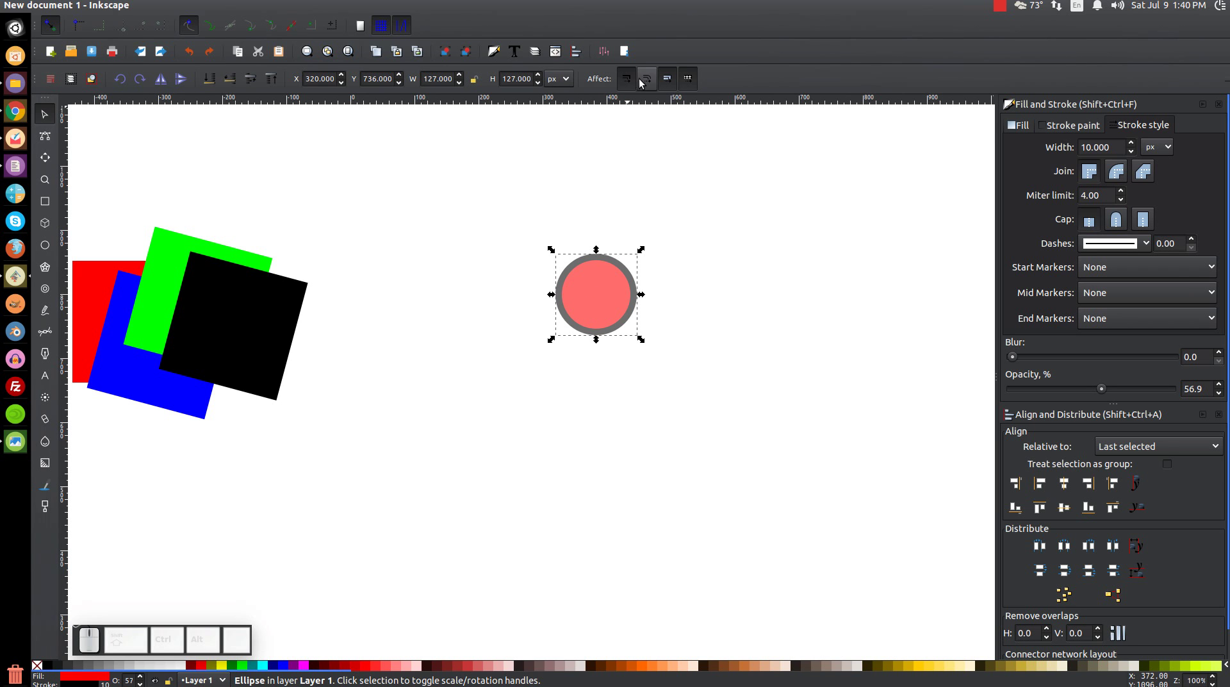
# Step: With stroke-width scaling off, enlarge the circle keeping its outline thin, then undo
pyautogui.click(627, 81)
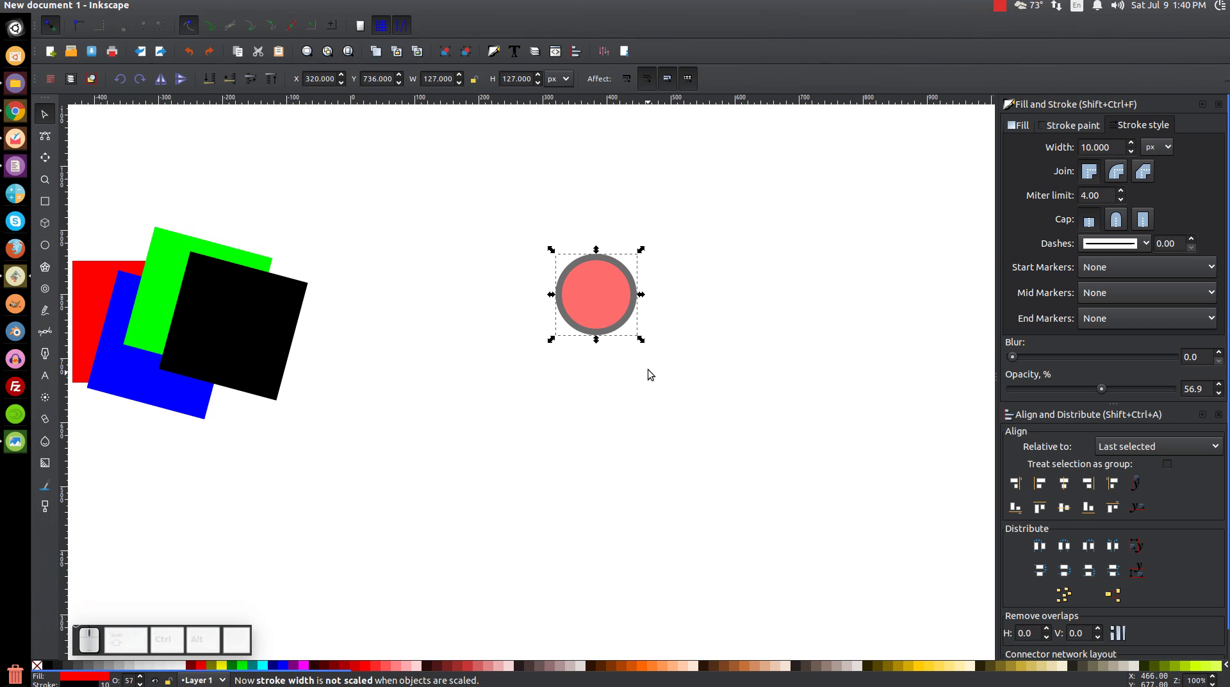
pyautogui.moveTo(645, 342); pyautogui.dragTo(775, 462)
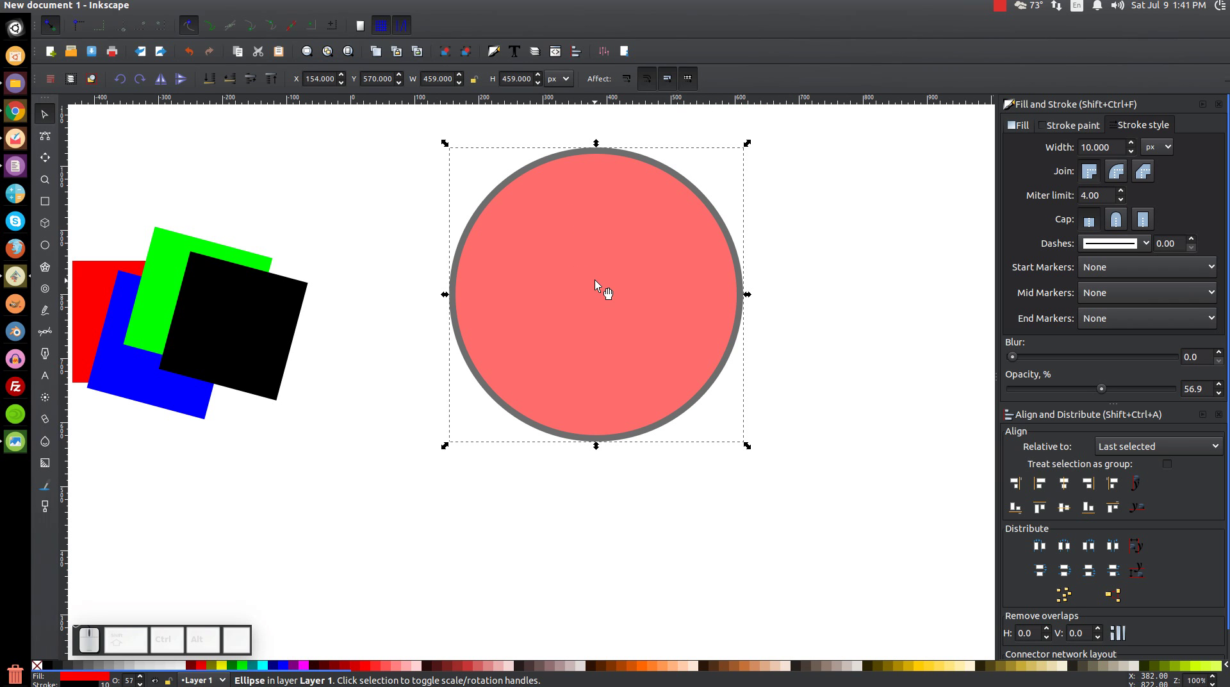
pyautogui.press('ctrl+z')
# Step: Turn outline-width scaling back on so strokes grow with resized objects
pyautogui.click(604, 313)
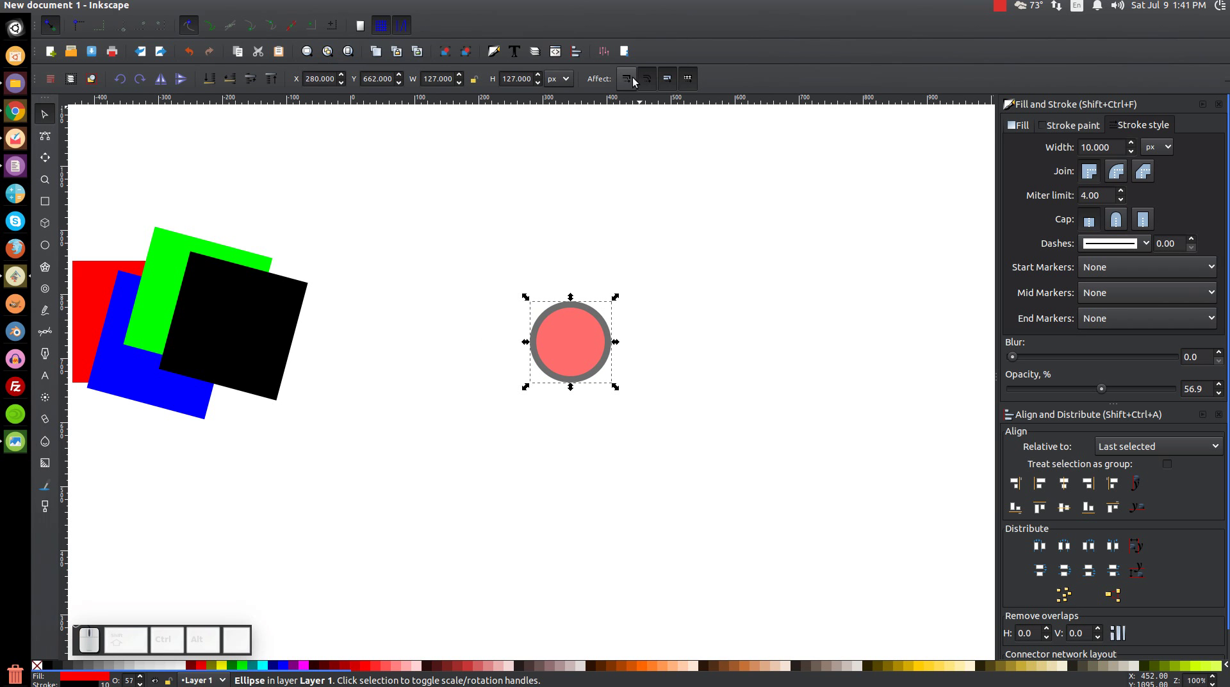
pyautogui.click(590, 337)
pyautogui.click(634, 85)
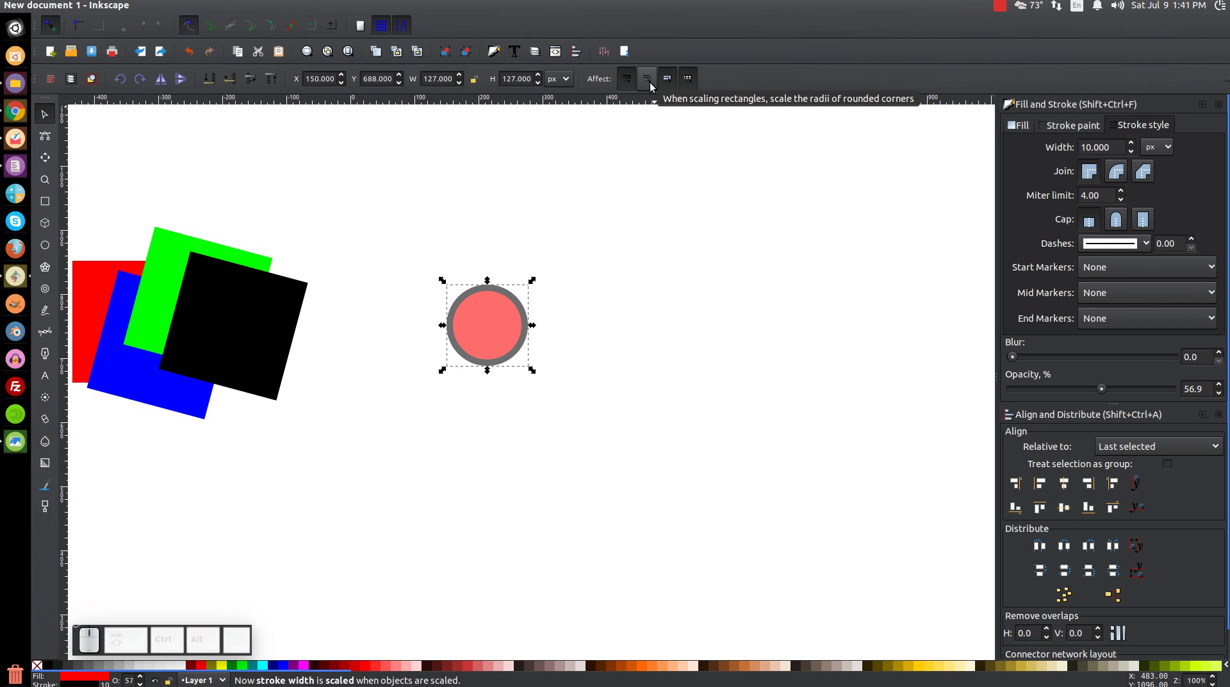
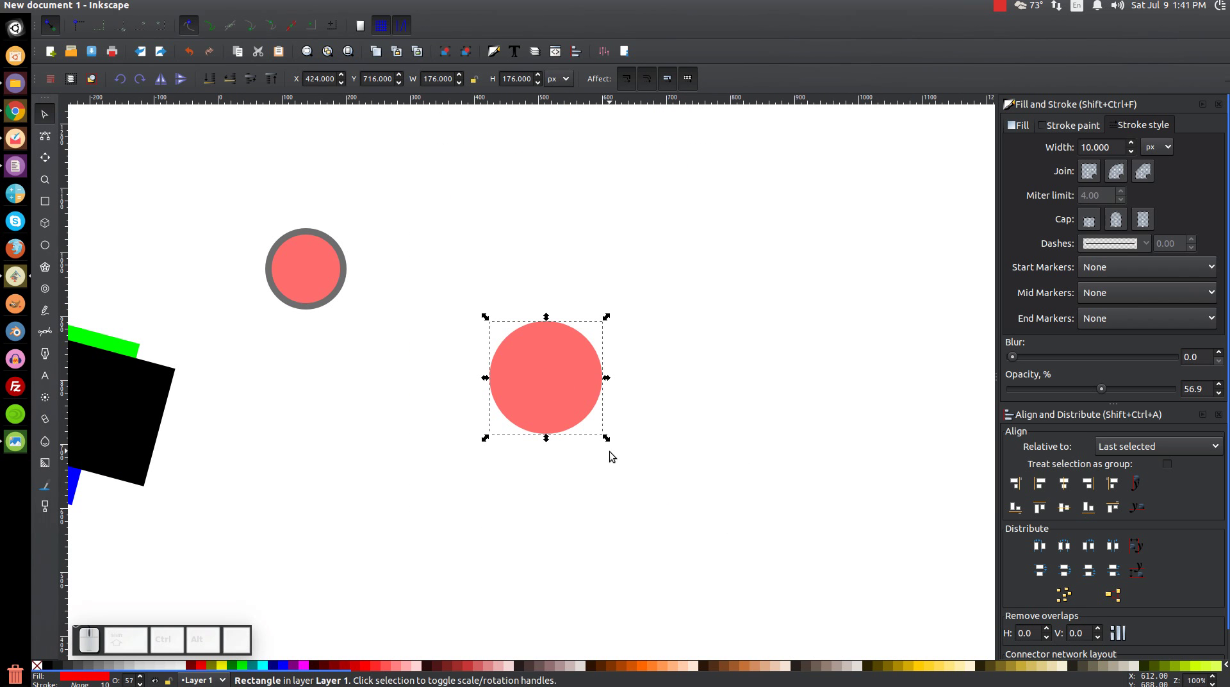
# Step: Test enlarging the rounded square and undo, then switch off rounded-corner scaling
pyautogui.moveTo(612, 441); pyautogui.dragTo(663, 626)
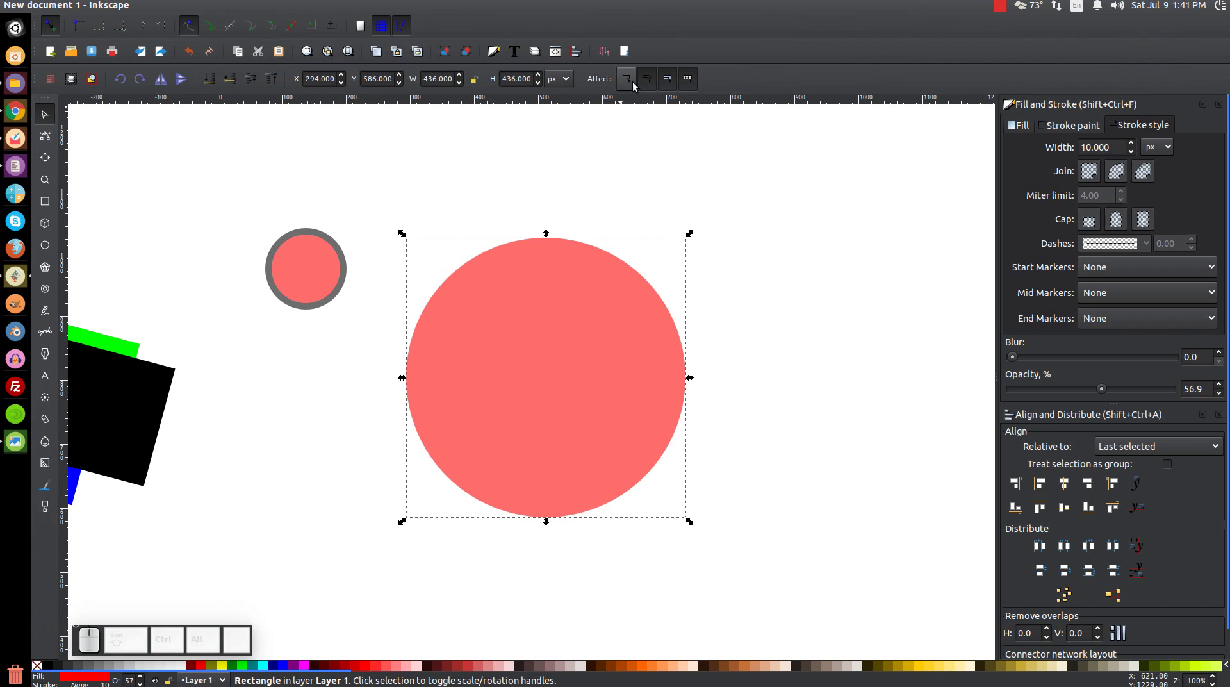
pyautogui.press('F4')
pyautogui.press('ctrl+z')
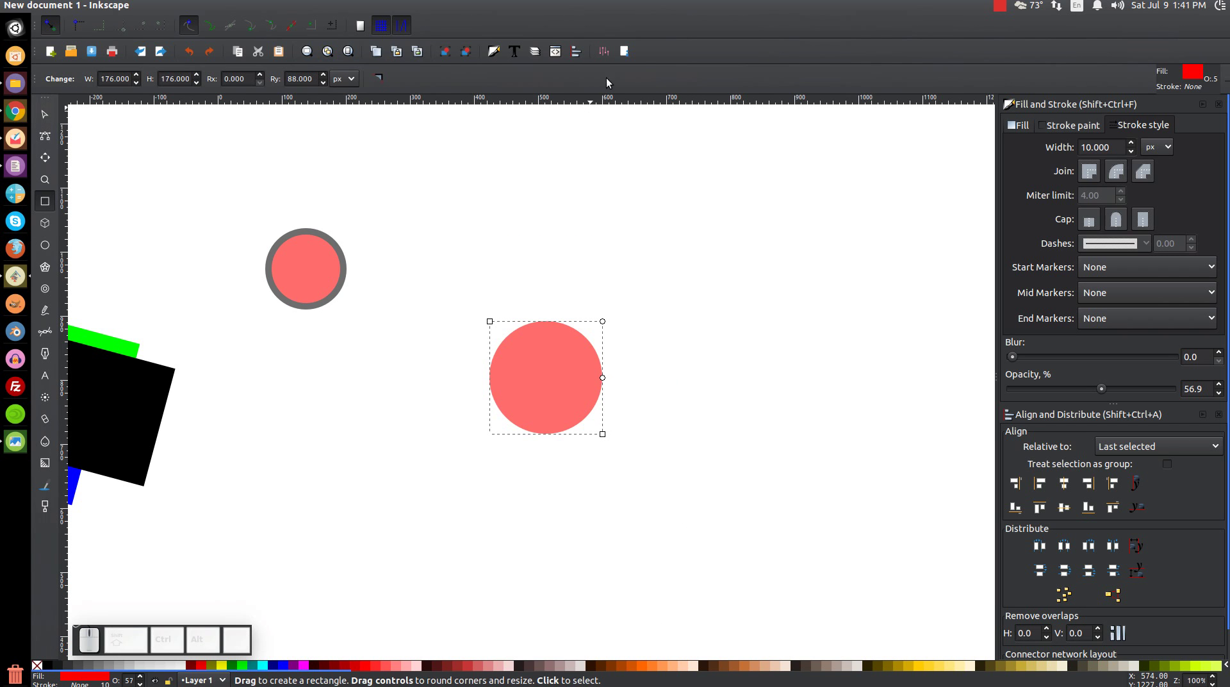
pyautogui.press('F1')
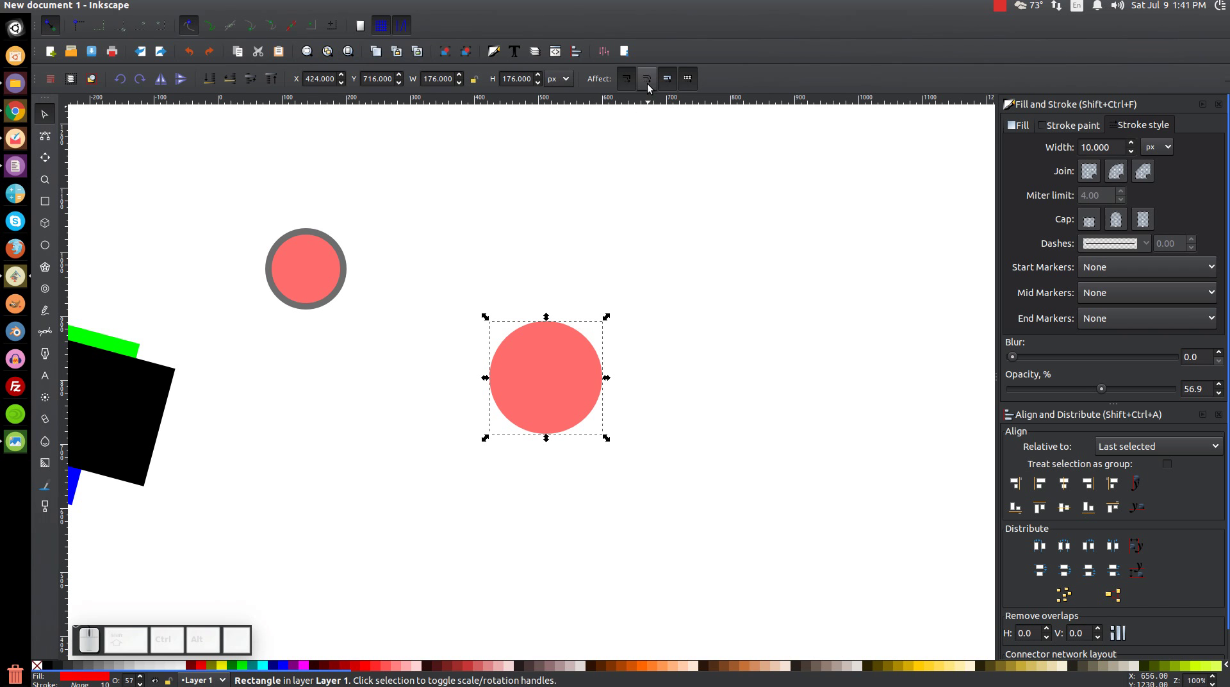
pyautogui.click(653, 86)
# Step: Enlarge to about 668 px with corners unscaled, undo, and make the corners sharp
pyautogui.moveTo(611, 380); pyautogui.dragTo(785, 472)
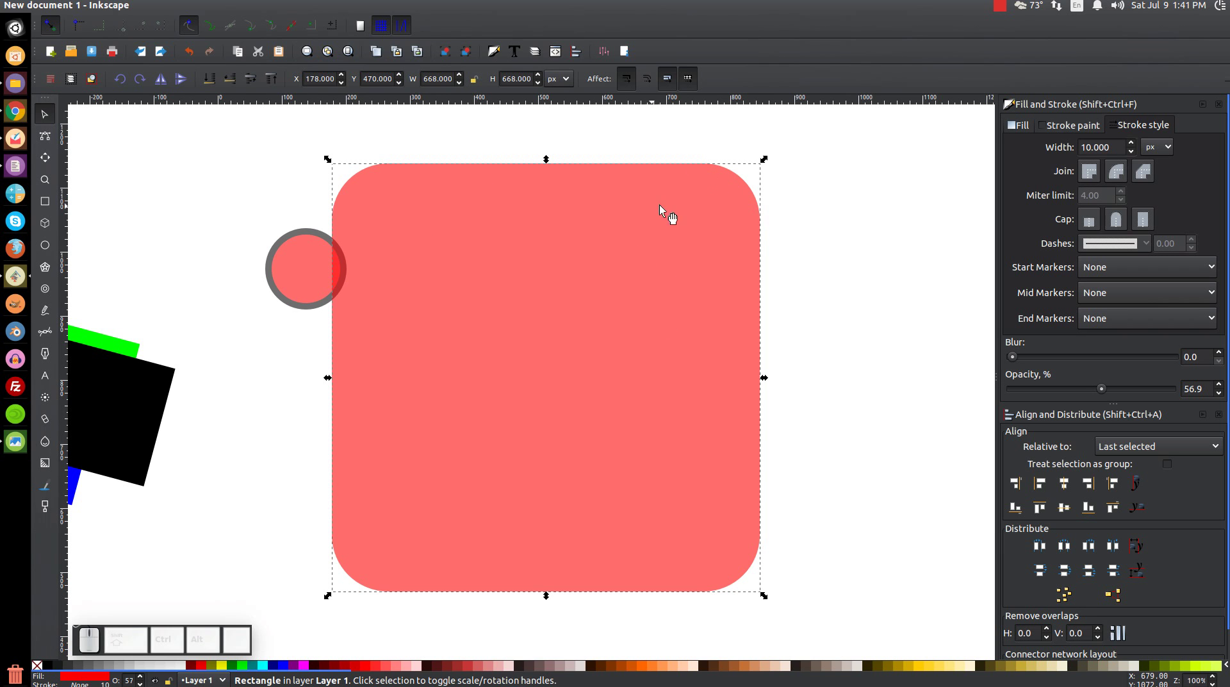
pyautogui.press('F4')
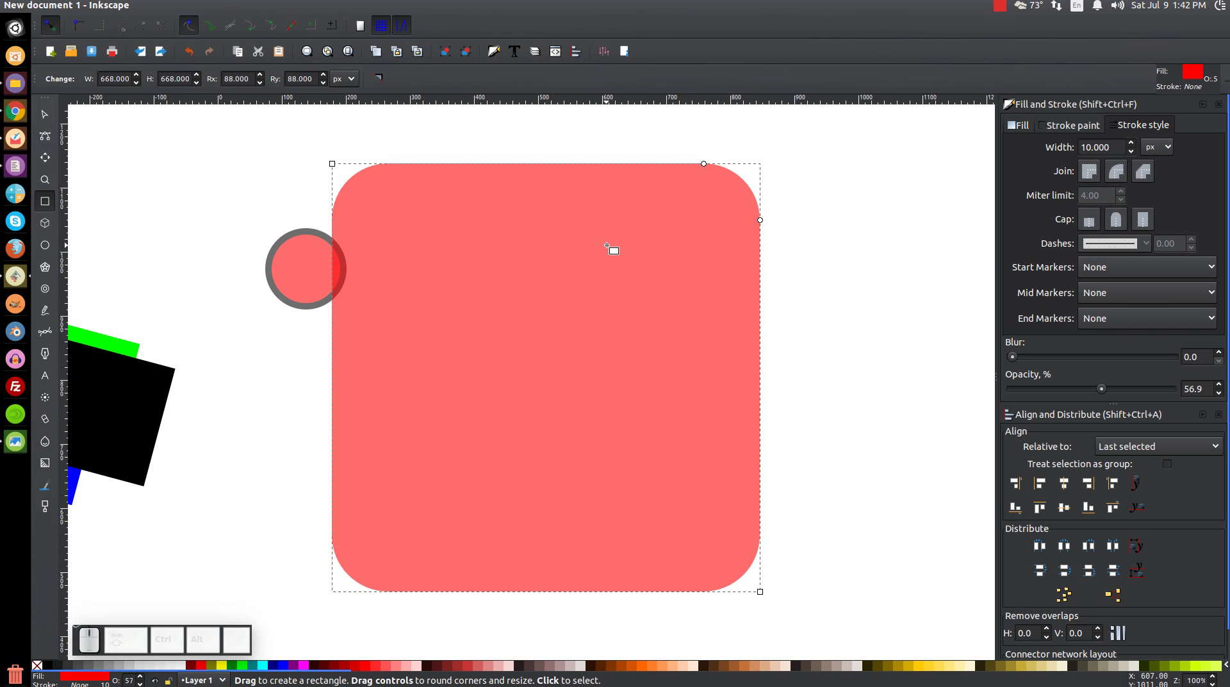
pyautogui.press('F1')
pyautogui.press('ctrl+z')
pyautogui.press('F4')
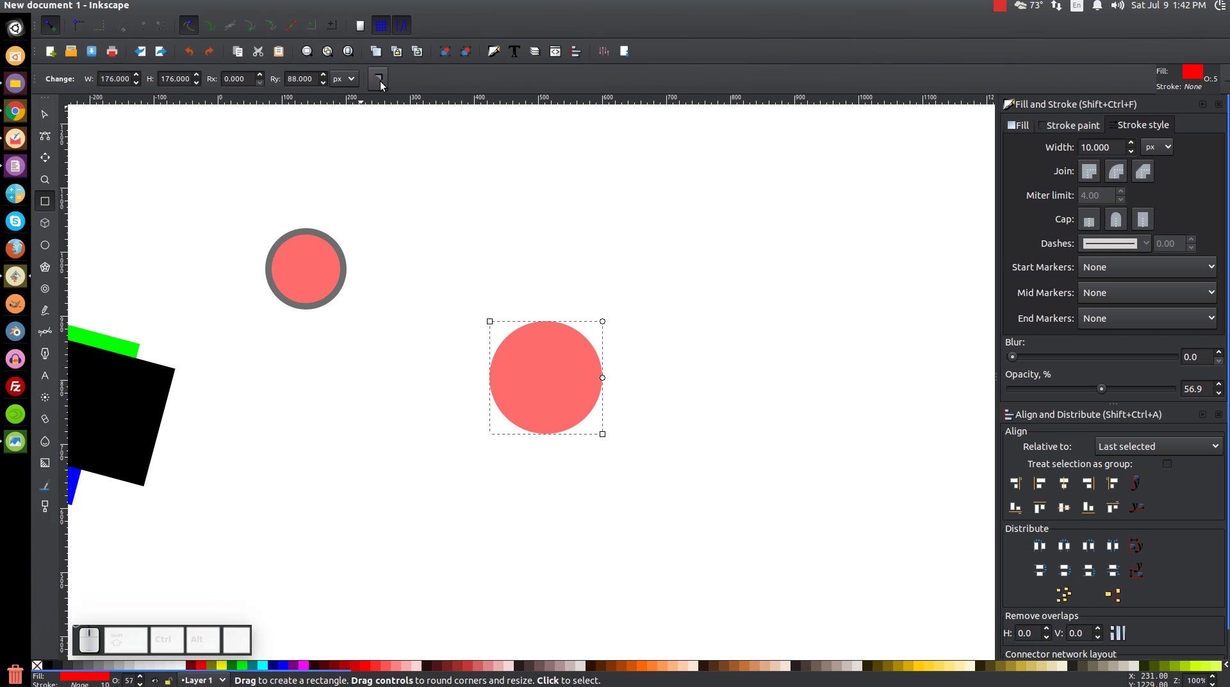
pyautogui.click(380, 80)
pyautogui.press('F1')
# Step: Re-enable rounded-corner scaling and enlarge the sharp-cornered square to about 226 px
pyautogui.click(586, 385)
pyautogui.click(655, 81)
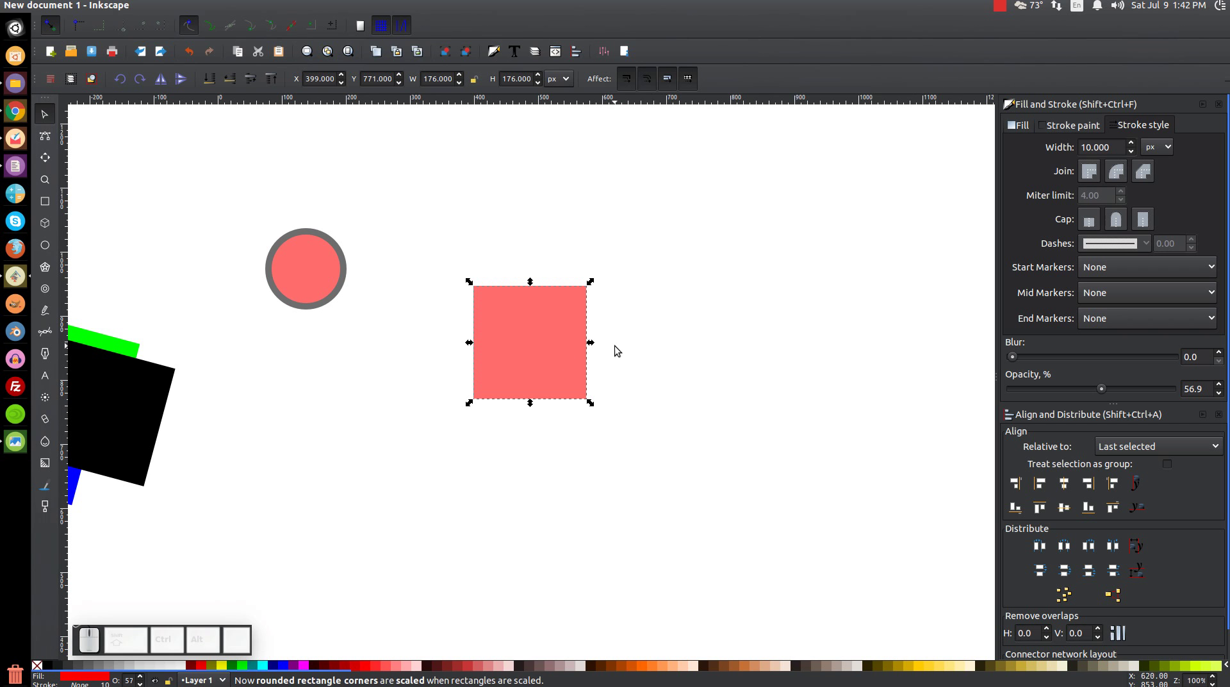
pyautogui.moveTo(597, 342); pyautogui.dragTo(611, 379)
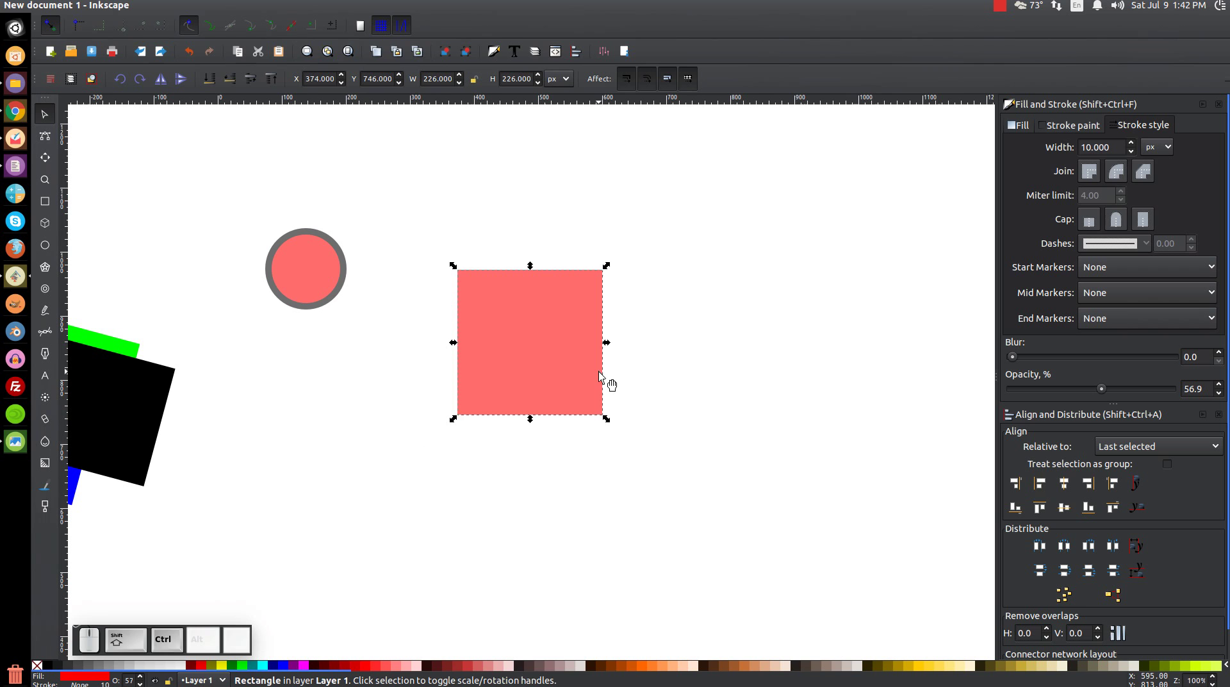
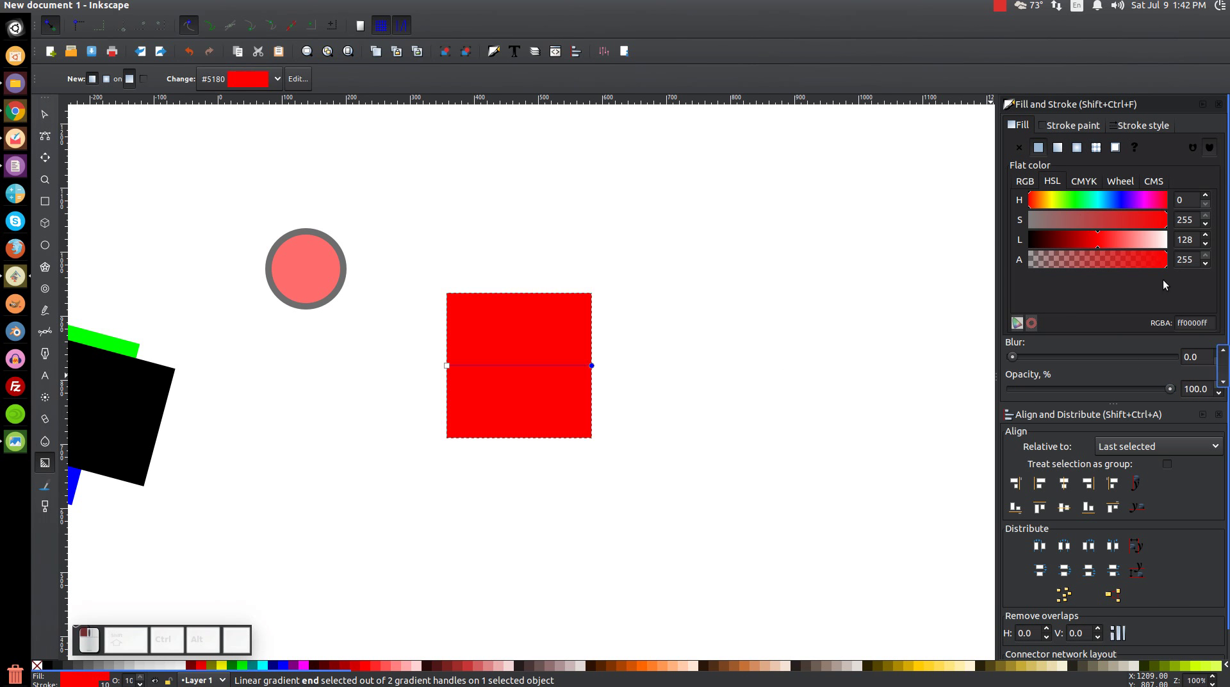
# Step: Reposition the gradient end handle so blue sits at the top fading to red below
pyautogui.moveTo(1092, 195); pyautogui.dragTo(1033, 207)
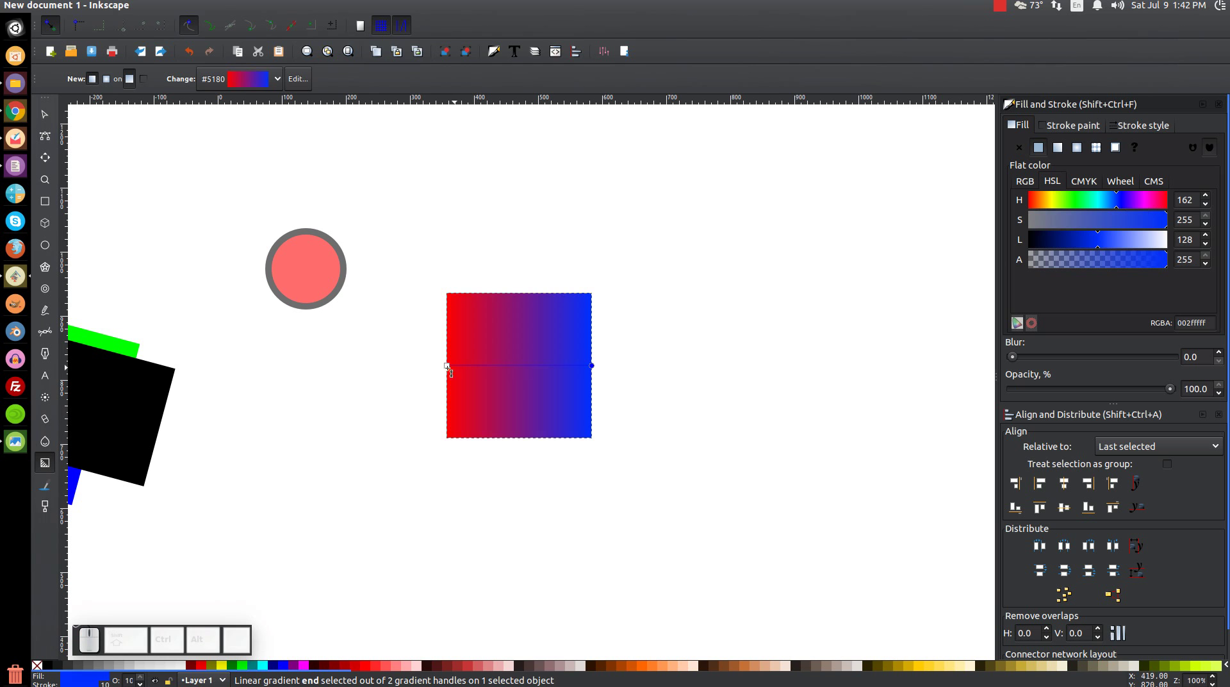
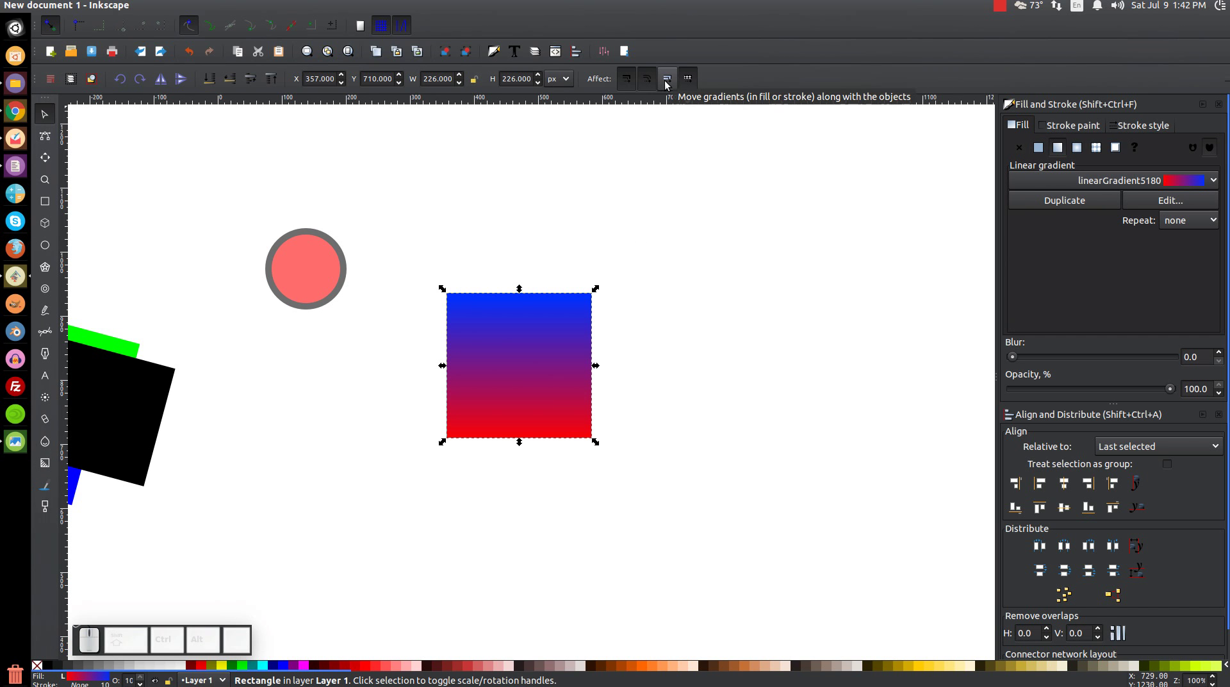
# Step: With gradient-following off, drag the square around so its gradient stays behind
pyautogui.click(670, 84)
pyautogui.moveTo(562, 366); pyautogui.dragTo(585, 336)
pyautogui.click(581, 368)
pyautogui.click(612, 306)
pyautogui.click(616, 293)
pyautogui.click(607, 312)
pyautogui.click(597, 316)
pyautogui.click(596, 320)
pyautogui.moveTo(574, 345); pyautogui.dragTo(550, 373)
# Step: Turn gradient-following back on and move the square with its blue-to-red fill intact
pyautogui.click(552, 373)
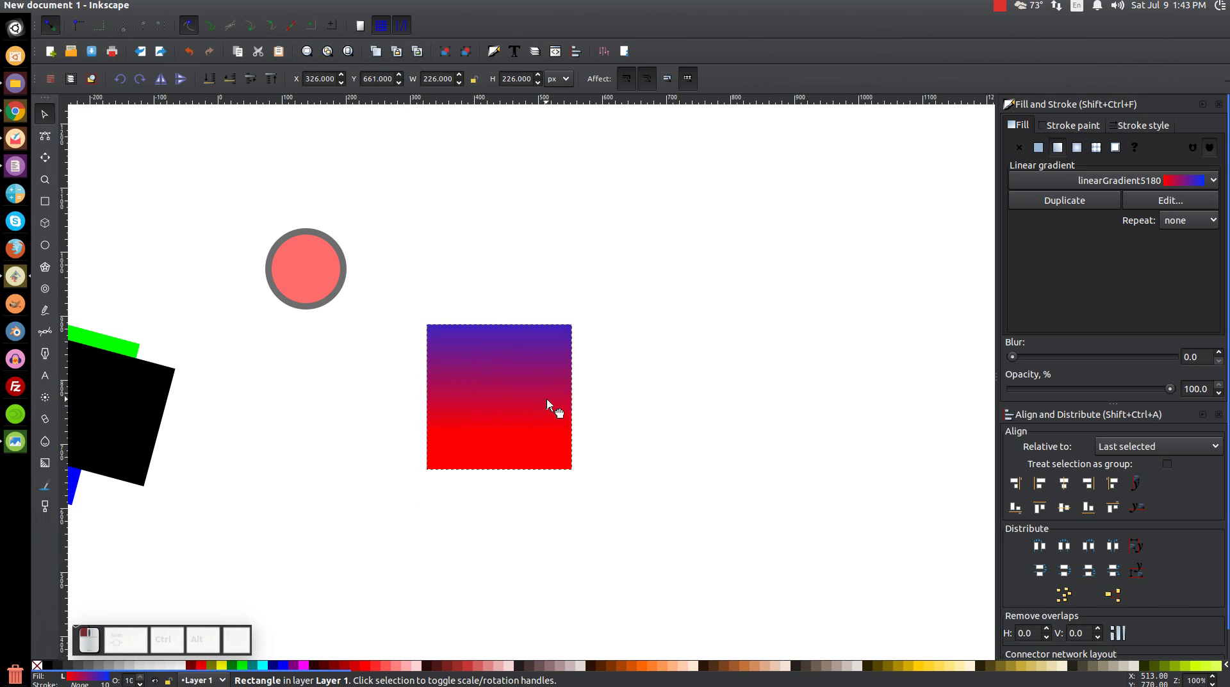
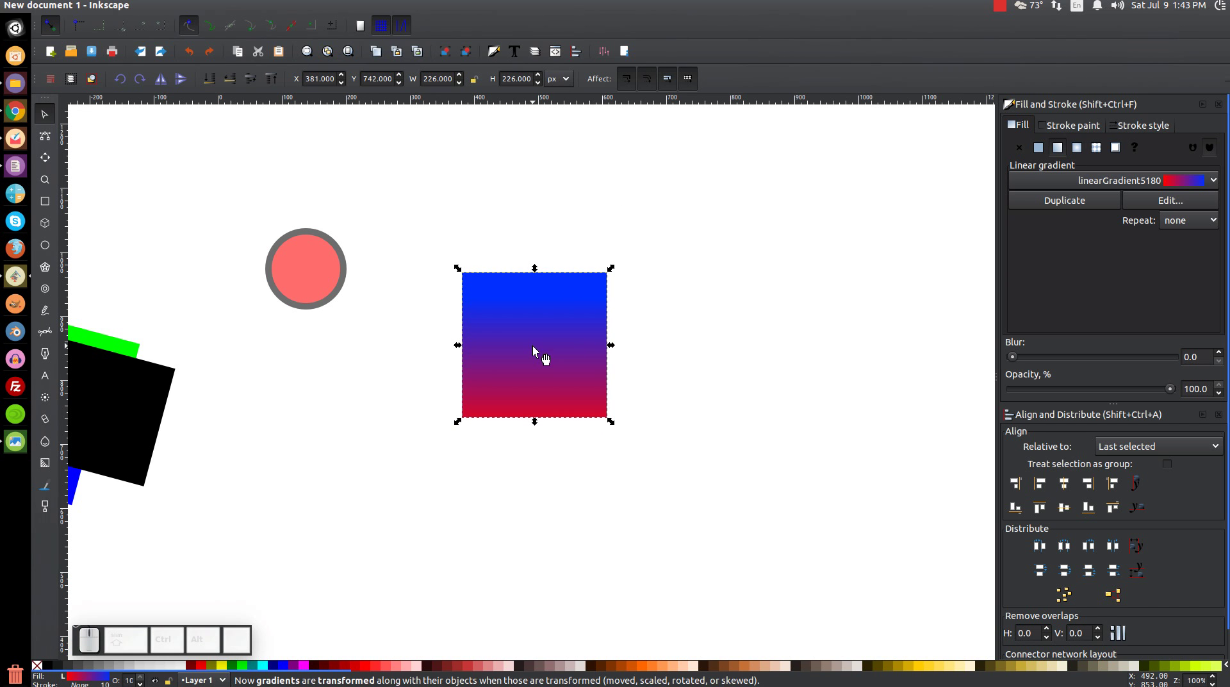
pyautogui.click(650, 348)
pyautogui.click(717, 329)
pyautogui.moveTo(600, 267); pyautogui.dragTo(484, 371)
pyautogui.click(516, 277)
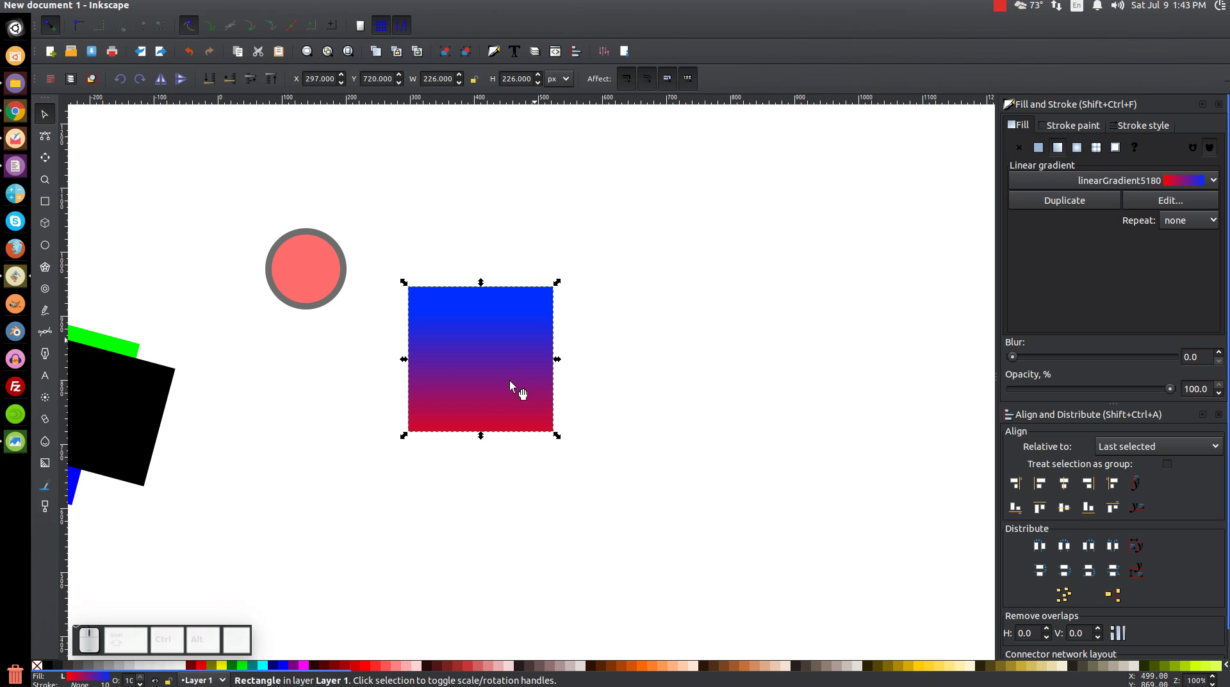
pyautogui.click(502, 349)
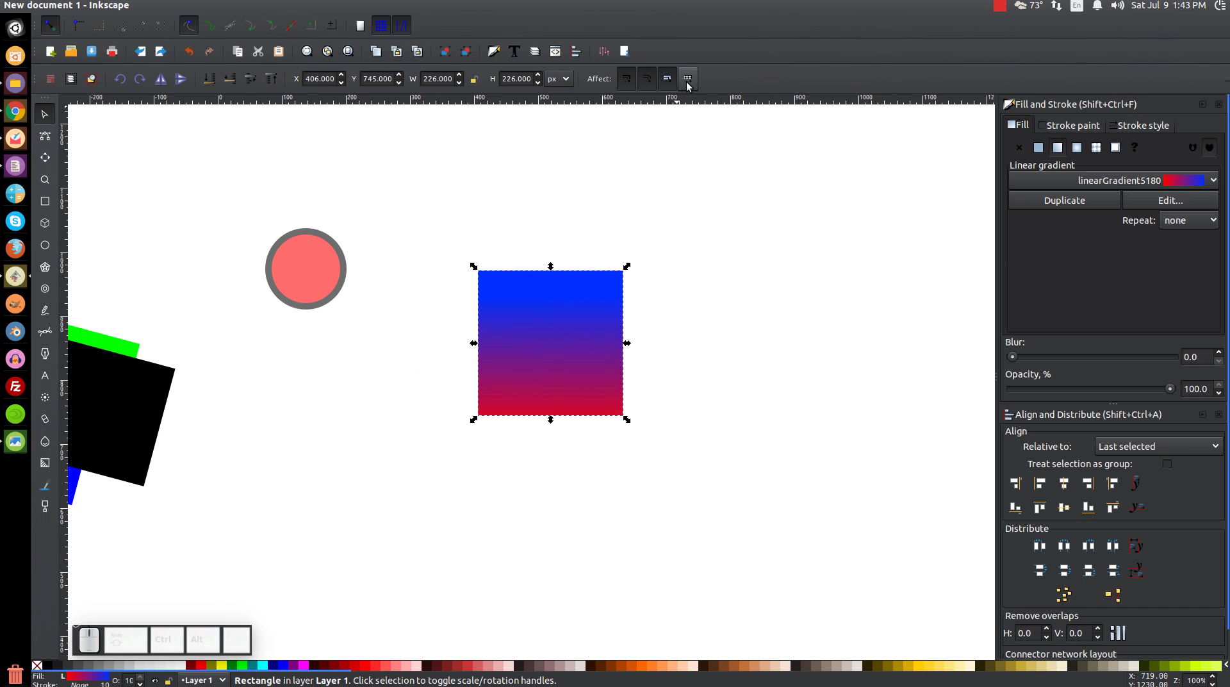
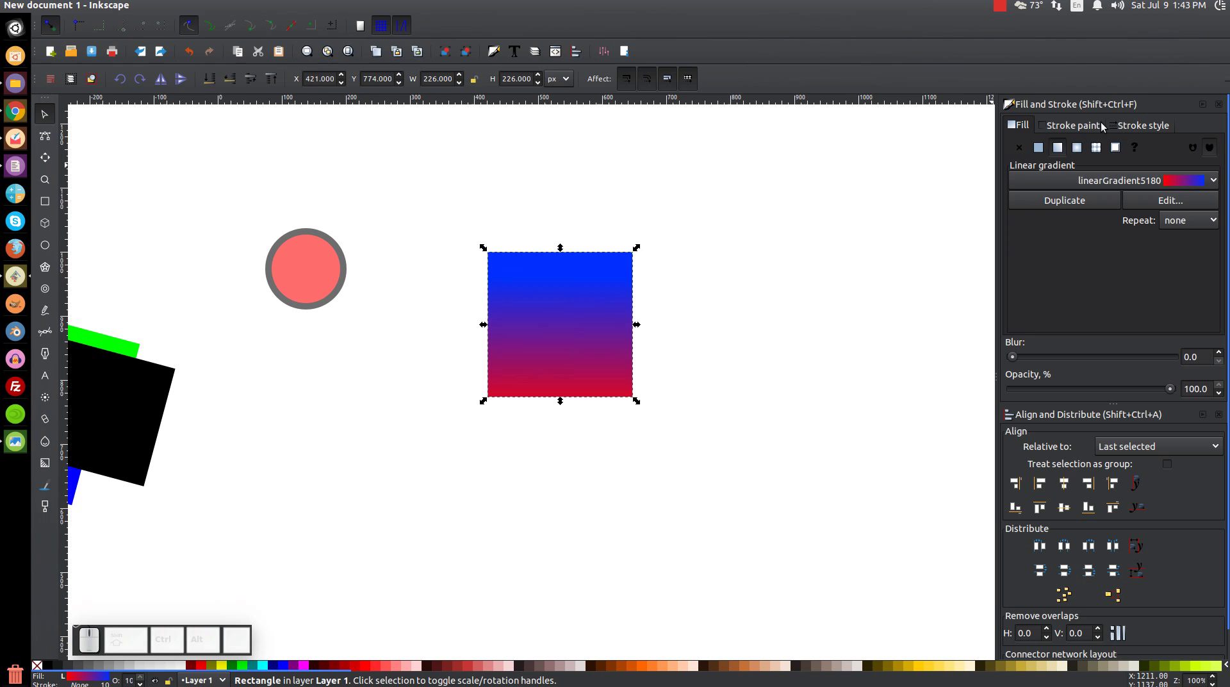
# Step: Replace the square's gradient with a flat colour, then switch its fill to Pattern
pyautogui.click(1034, 151)
pyautogui.moveTo(624, 323); pyautogui.dragTo(610, 350)
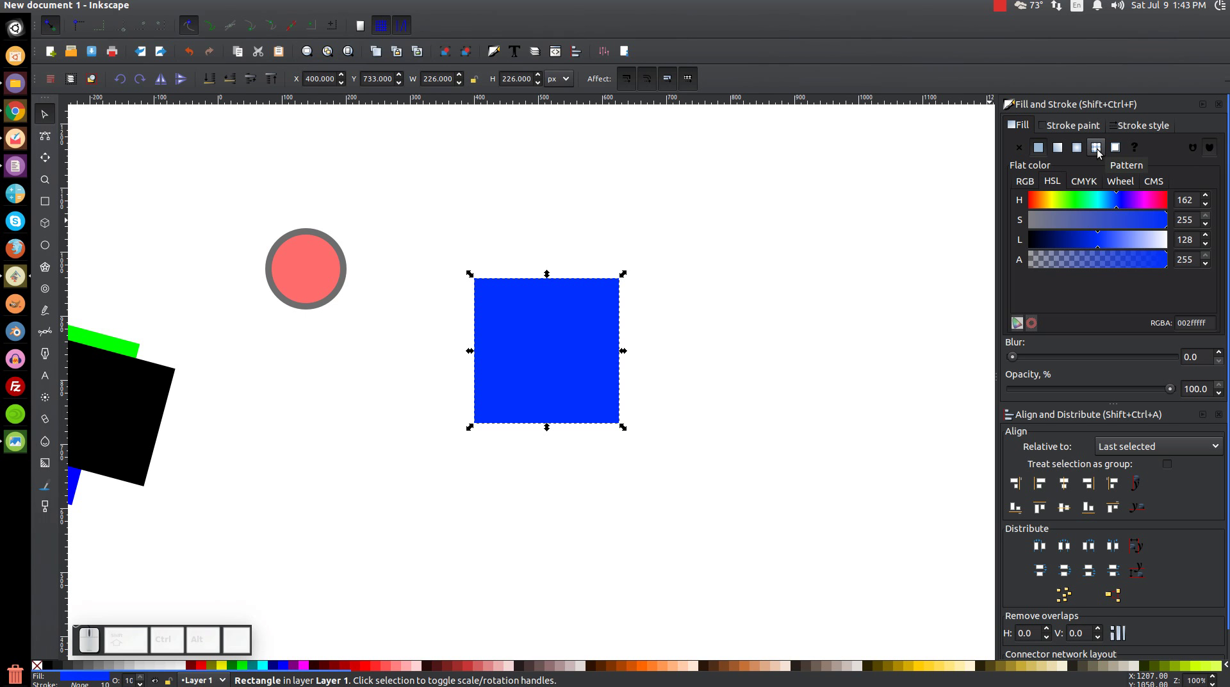
pyautogui.click(1103, 153)
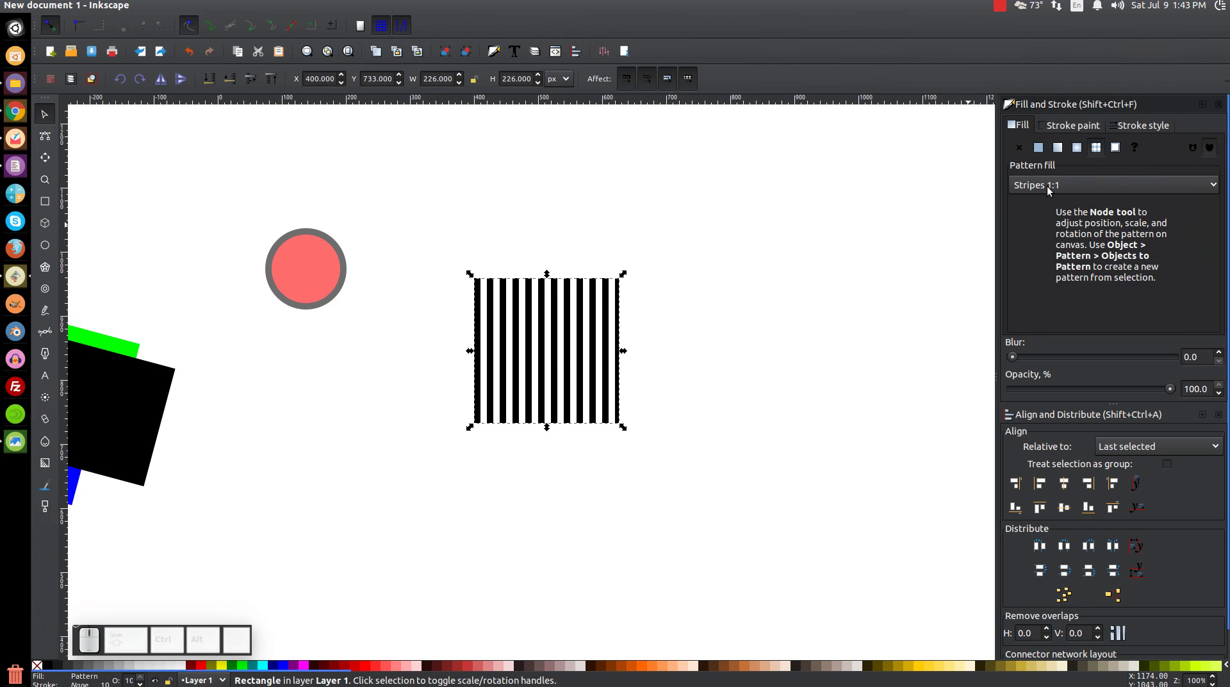
# Step: Choose the Checkerboard pattern from the pattern list for the square
pyautogui.click(1073, 187)
pyautogui.click(1056, 261)
pyautogui.click(1119, 190)
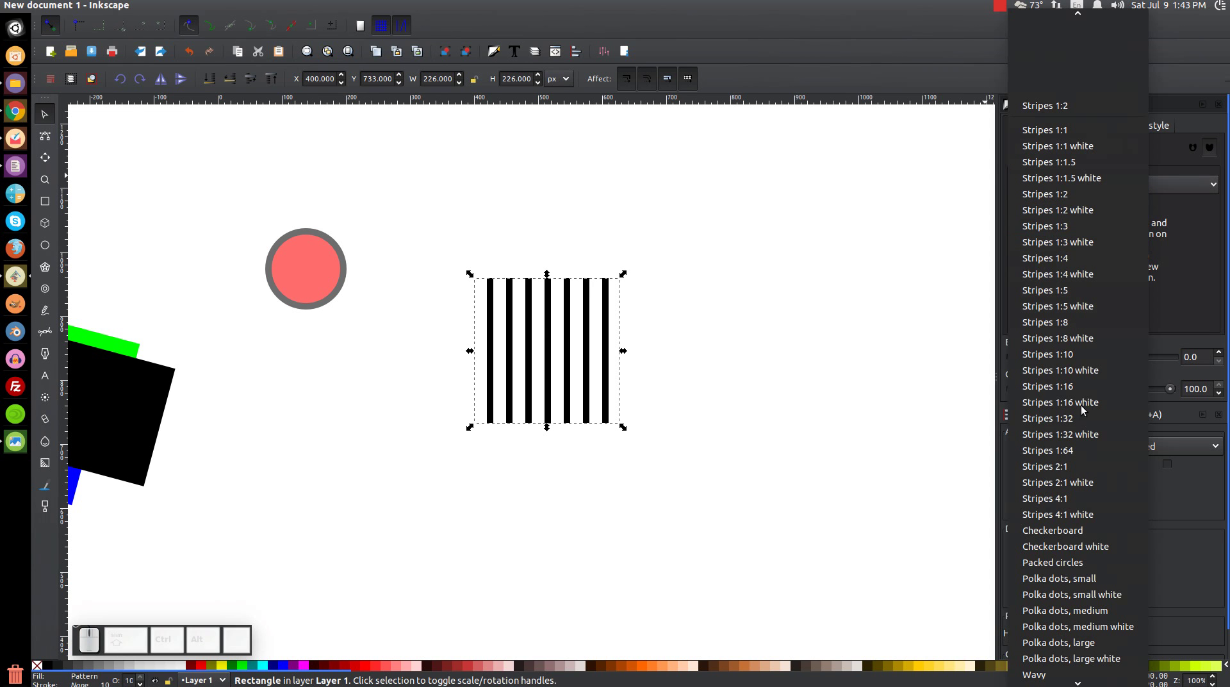
pyautogui.click(1061, 537)
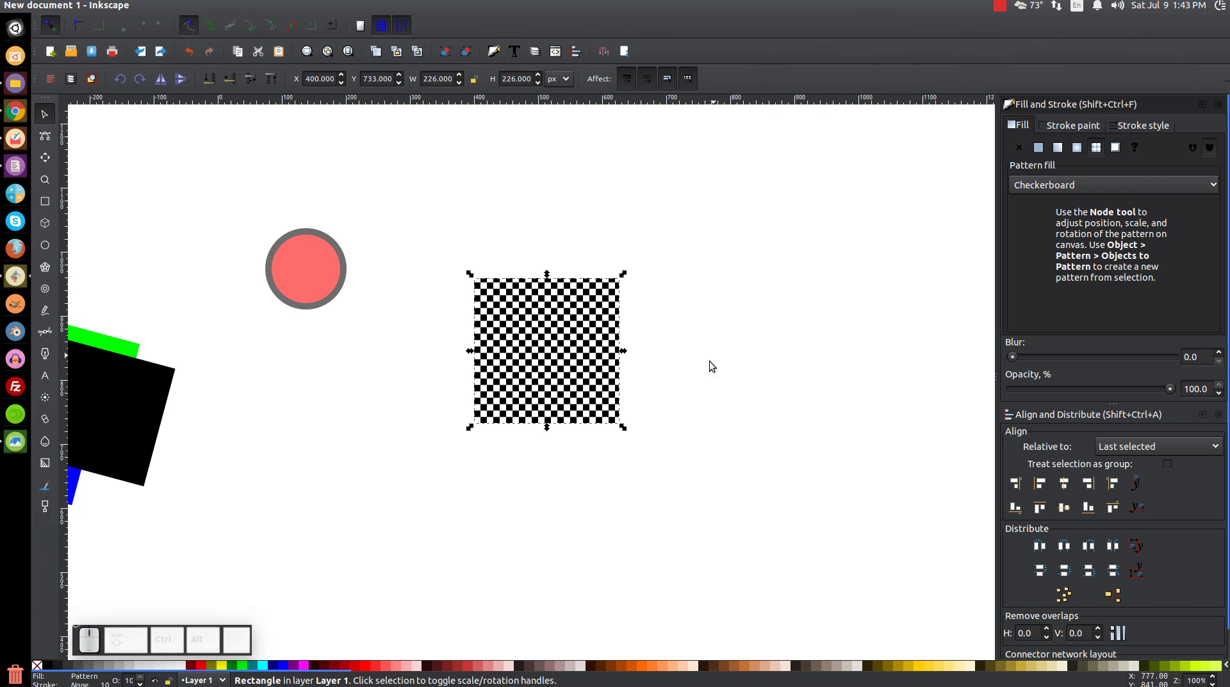
# Step: Enlarge the checkerboard square with its pattern scaling, undo, then turn pattern scaling off
pyautogui.moveTo(626, 355); pyautogui.dragTo(726, 480)
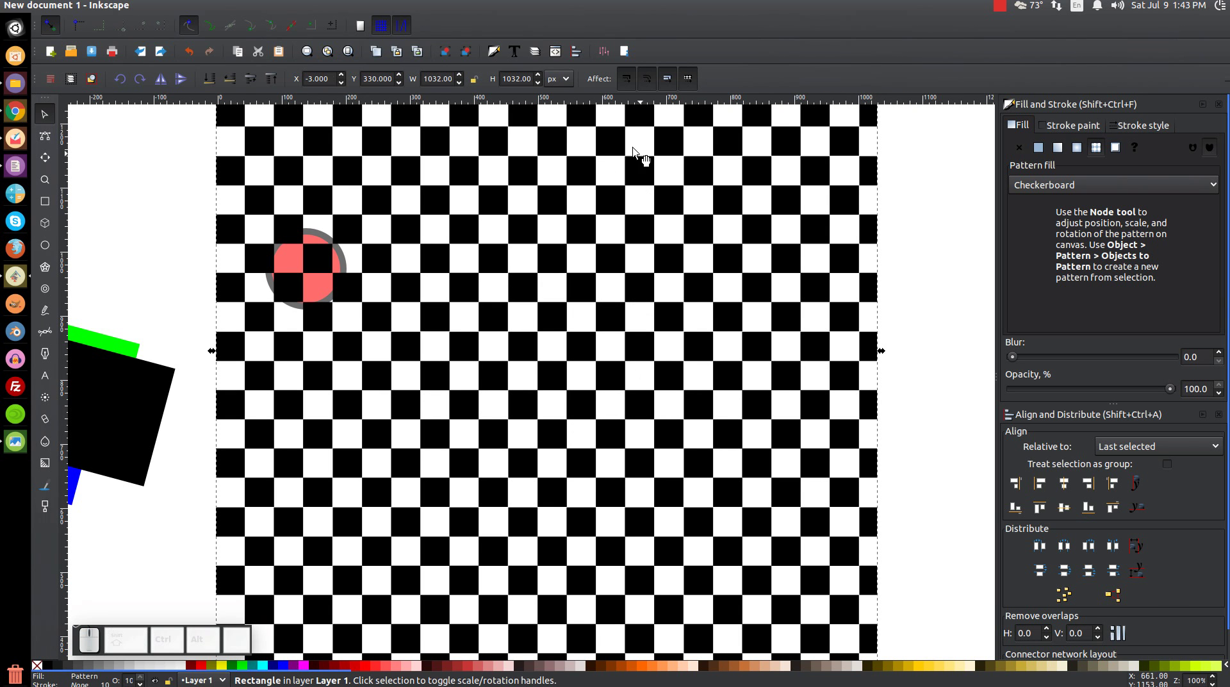
pyautogui.press('ctrl+z')
pyautogui.click(695, 82)
# Step: Enlarge with the checker staying fine, undo, and leave patterns transforming with objects
pyautogui.moveTo(625, 354); pyautogui.dragTo(833, 443)
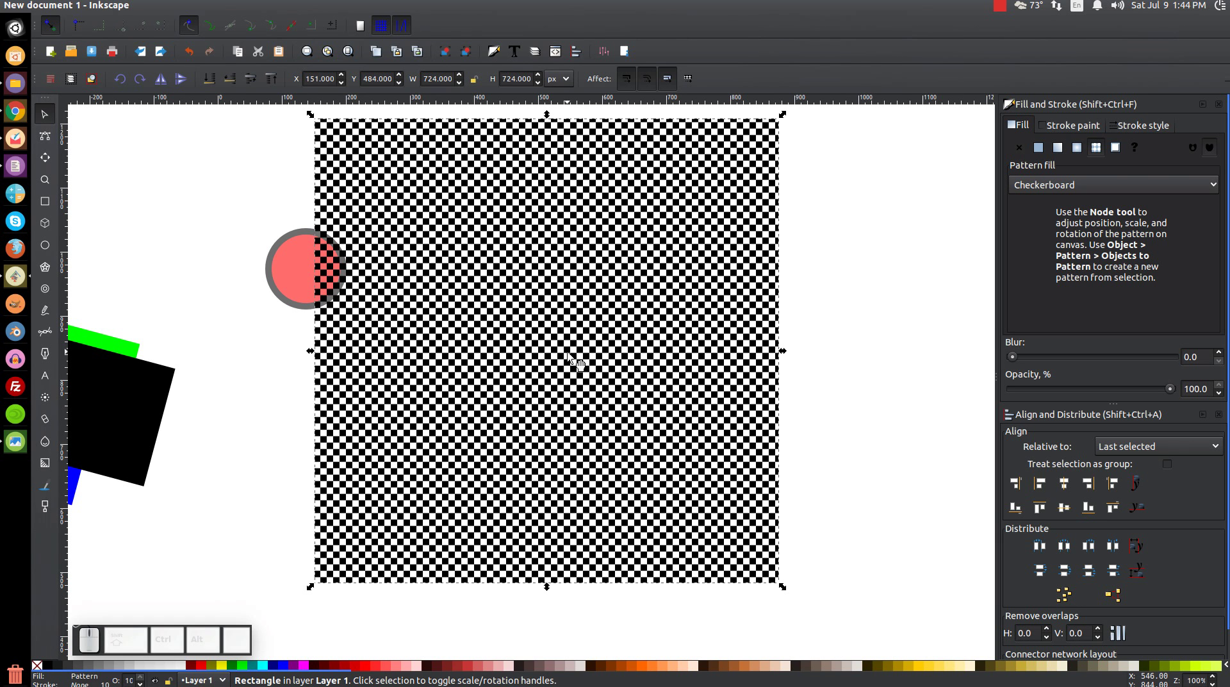
pyautogui.press('ctrl+z')
pyautogui.click(691, 78)
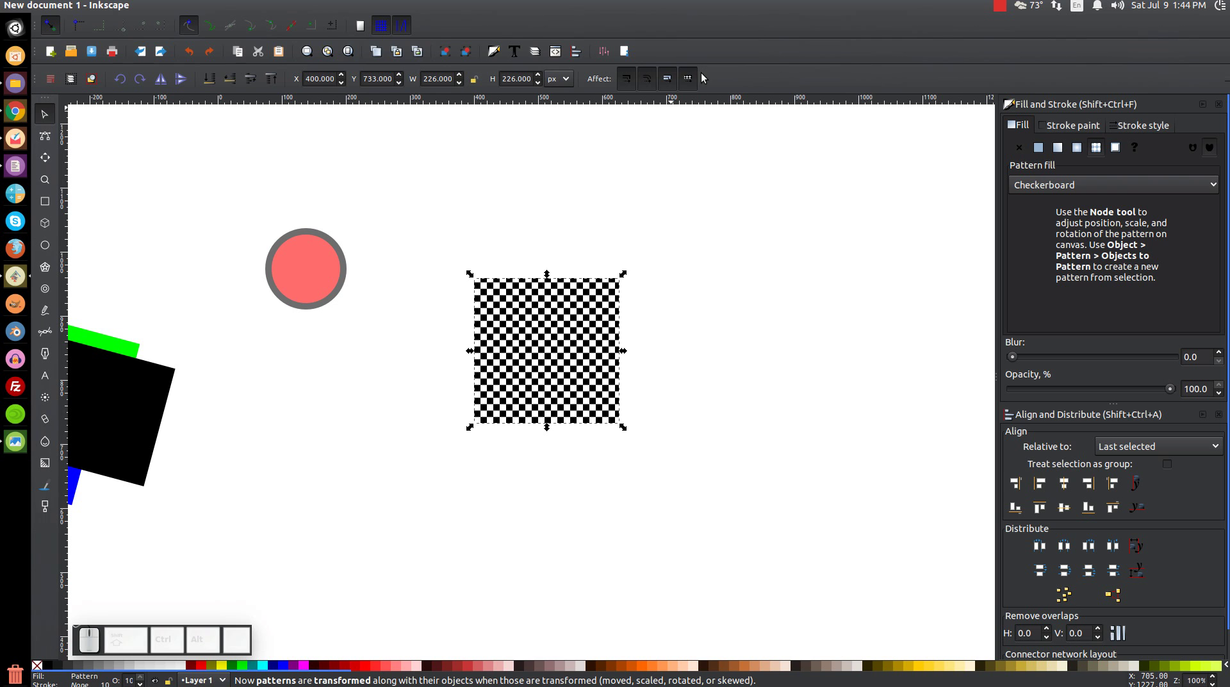
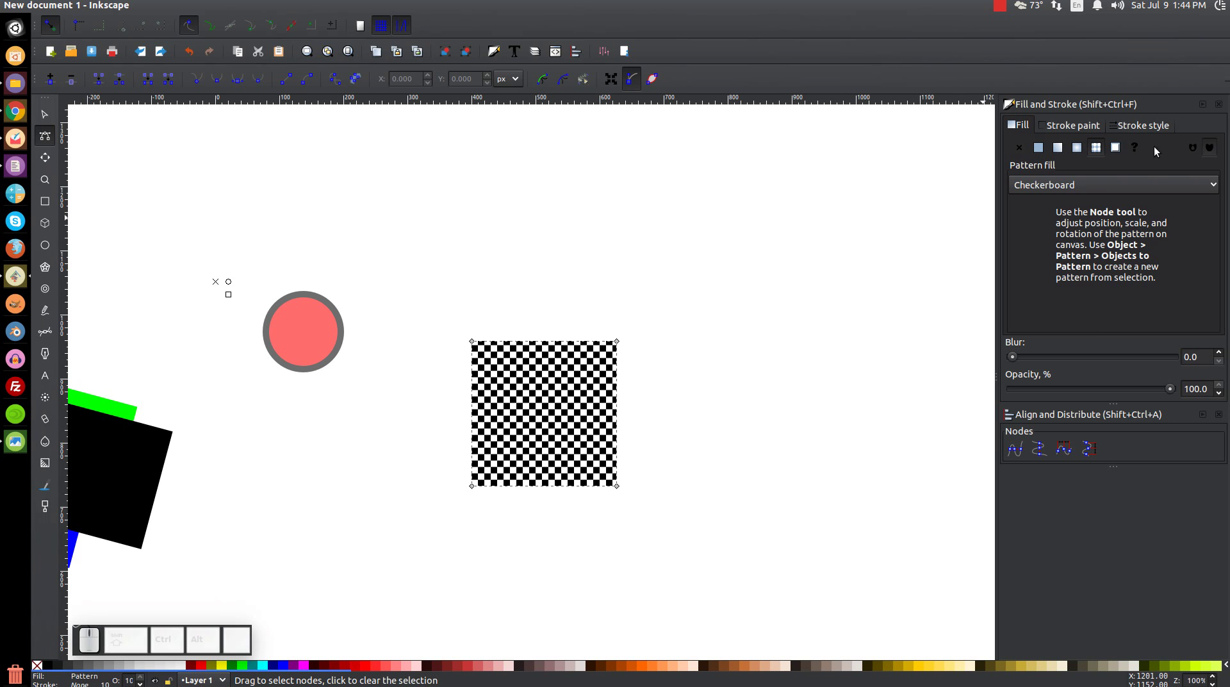
# Step: Pan back to the earlier shapes and move the black square to the page middle
pyautogui.click(44, 108)
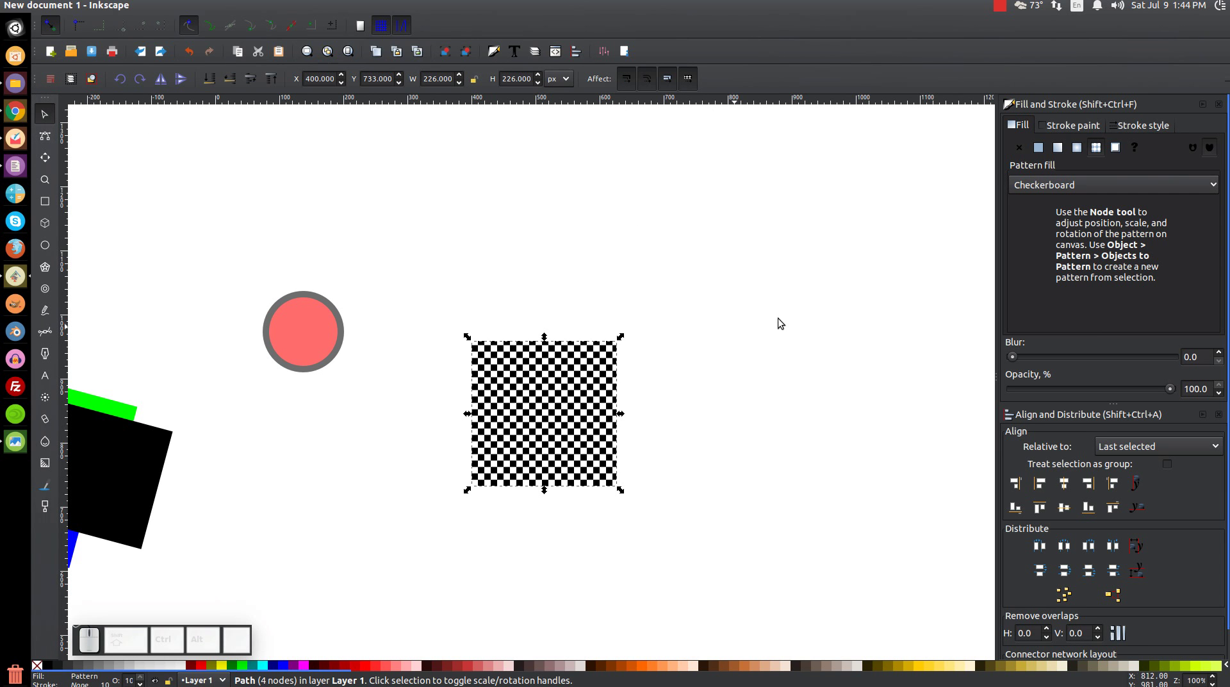
pyautogui.moveTo(547, 410); pyautogui.dragTo(938, 380)
pyautogui.moveTo(943, 381); pyautogui.dragTo(641, 418)
pyautogui.click(550, 379)
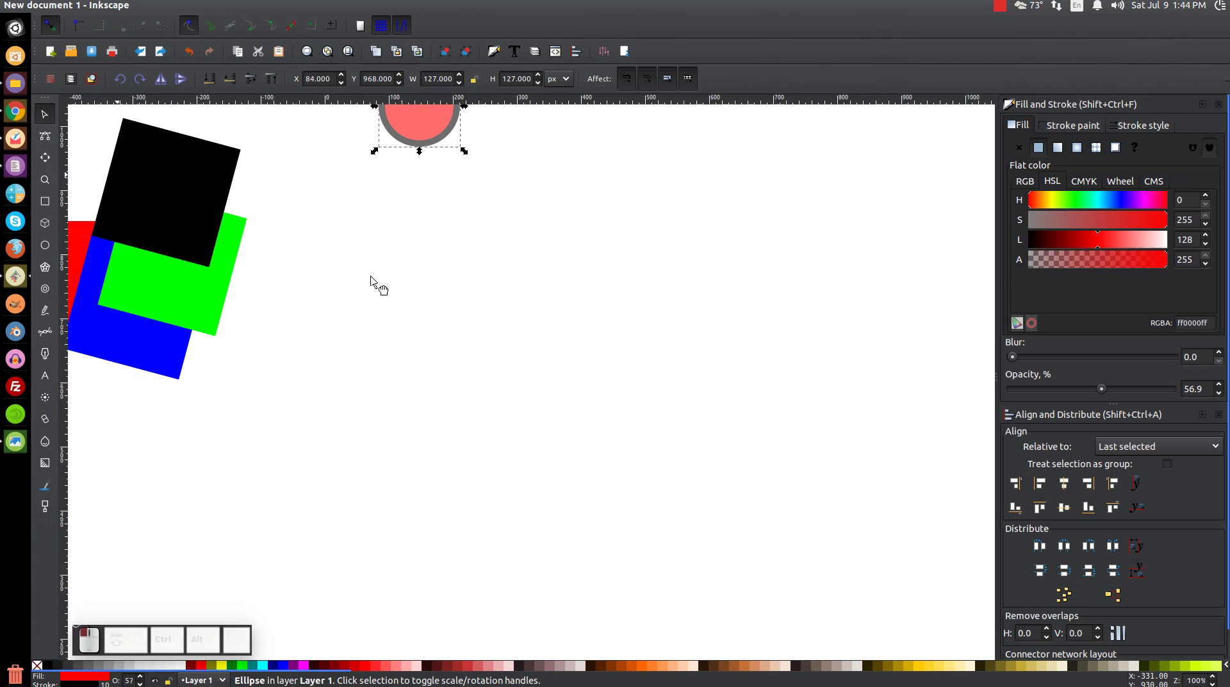
pyautogui.moveTo(554, 274); pyautogui.dragTo(654, 414)
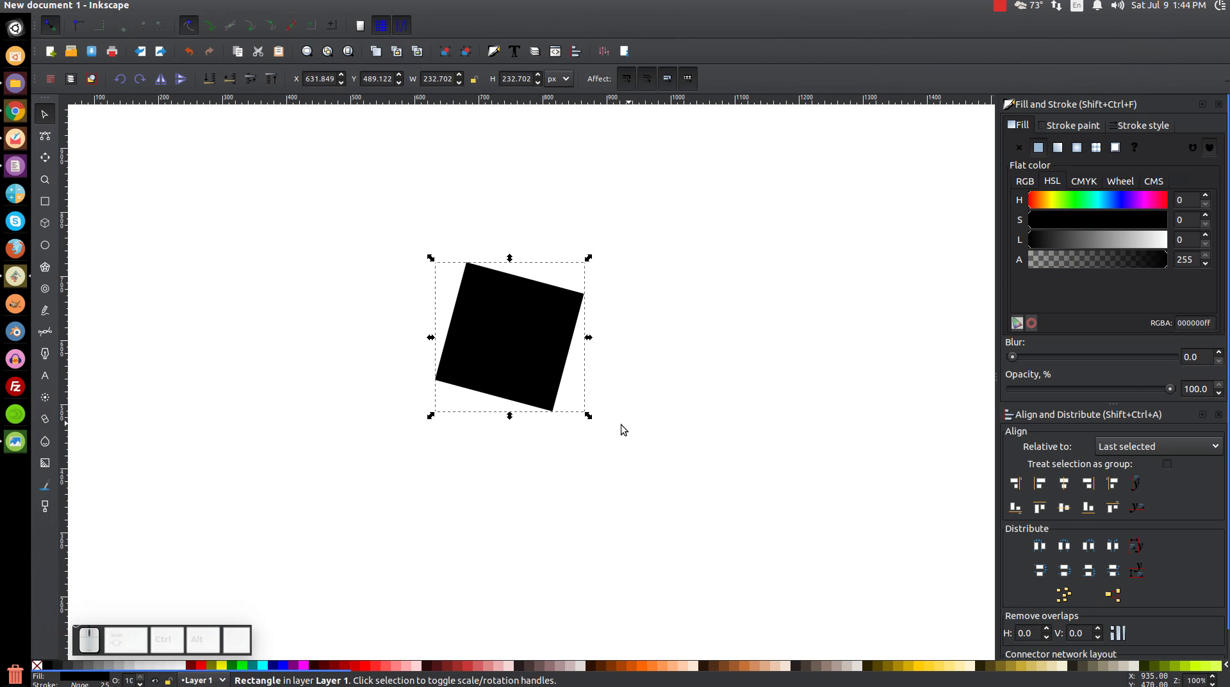
# Step: Undo a test rotation, then skew the black square into a slanted parallelogram
pyautogui.moveTo(440, 264); pyautogui.dragTo(461, 275)
pyautogui.press('ctrl+z')
pyautogui.click(527, 300)
pyautogui.moveTo(594, 262); pyautogui.dragTo(573, 224)
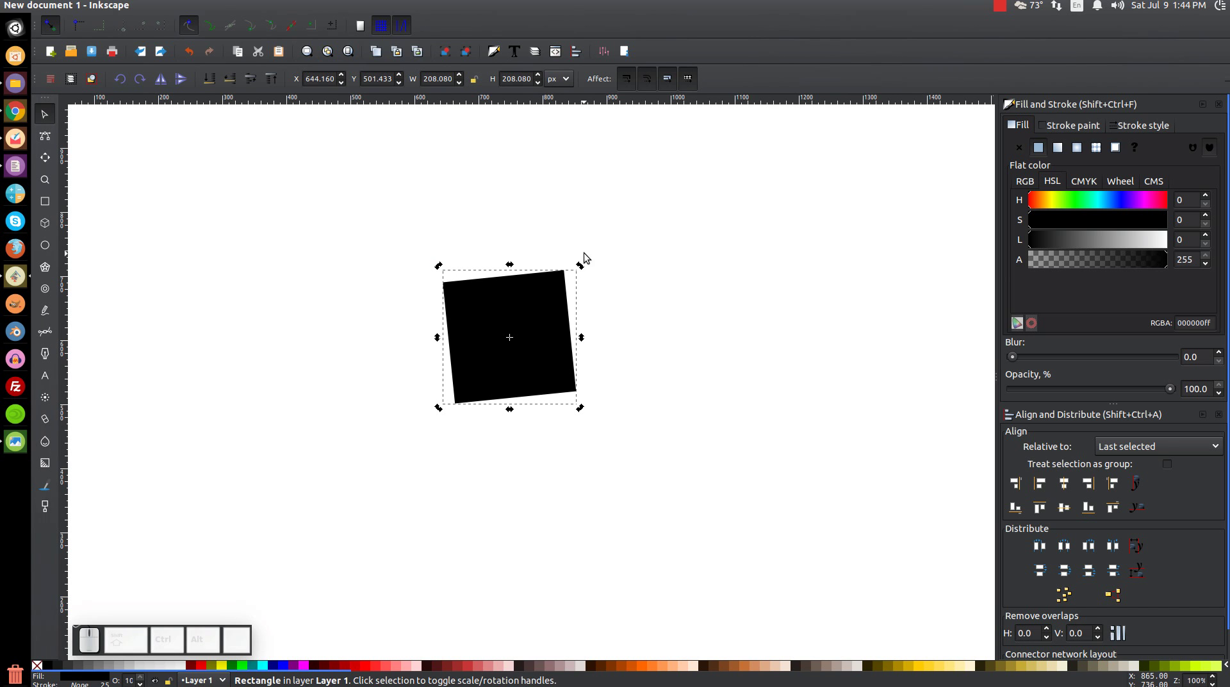
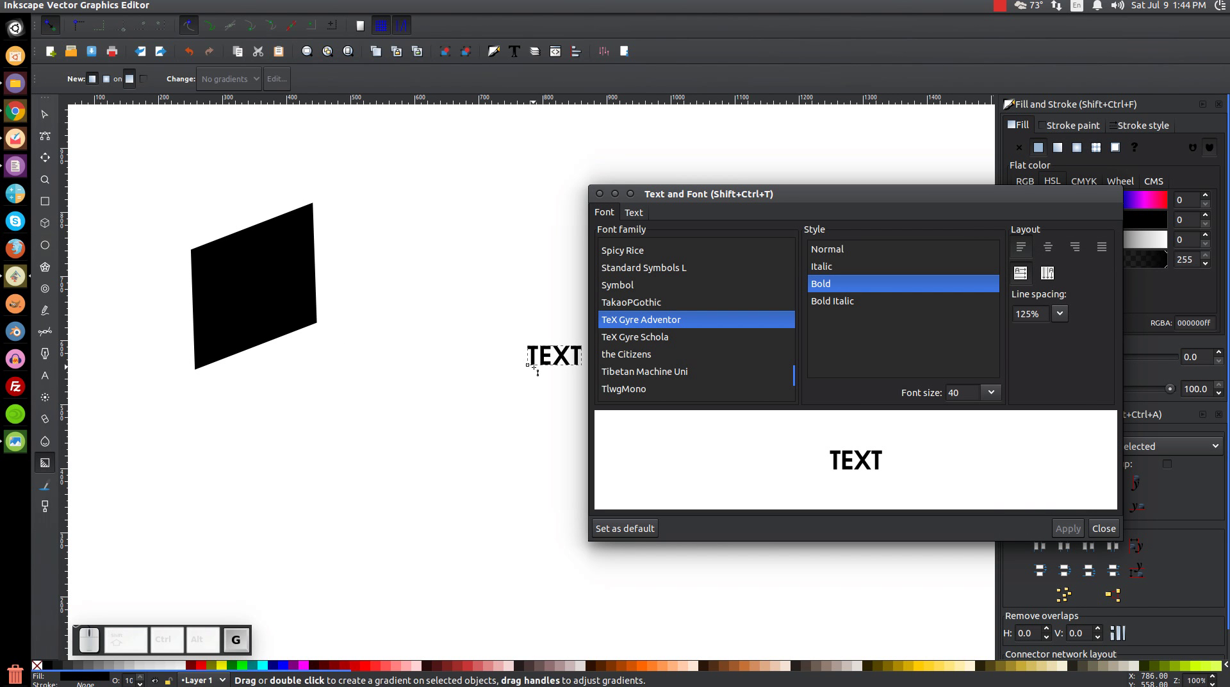
# Step: Set the TEXT word in League Gothic and apply the font
pyautogui.click(643, 331)
pyautogui.click(660, 315)
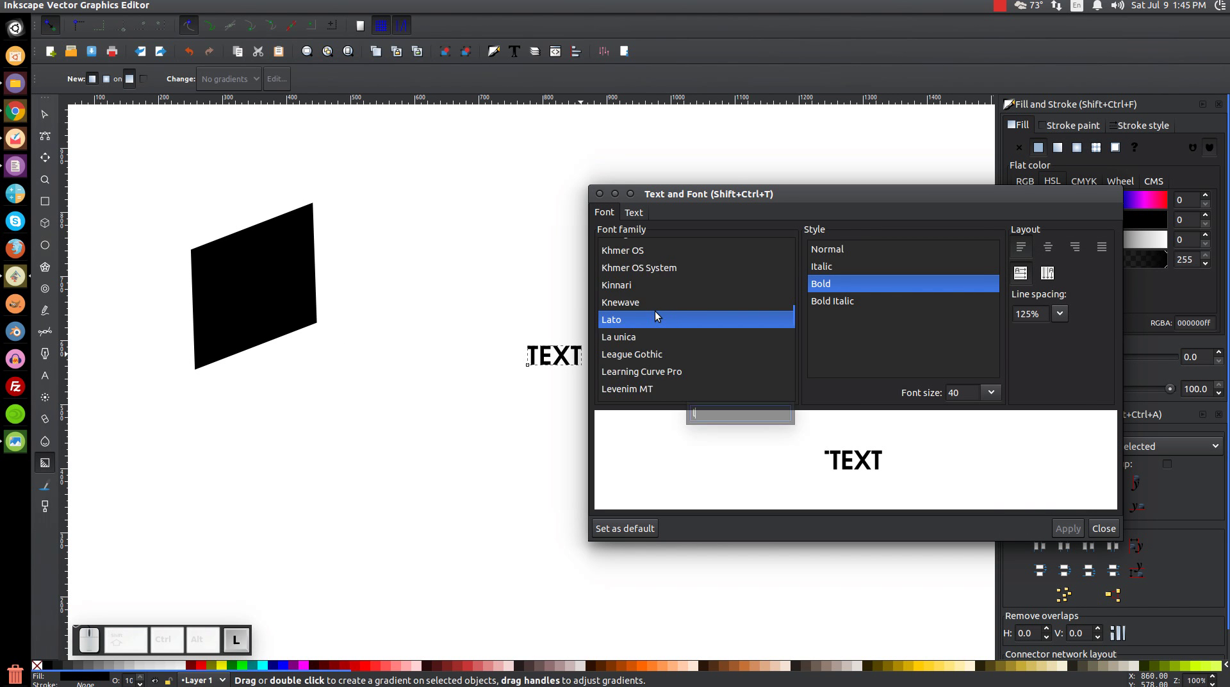
pyautogui.click(646, 326)
pyautogui.click(1061, 531)
pyautogui.click(608, 195)
# Step: Select the TEXT object and scale it up in two drags
pyautogui.press('F1')
pyautogui.moveTo(573, 373); pyautogui.dragTo(583, 453)
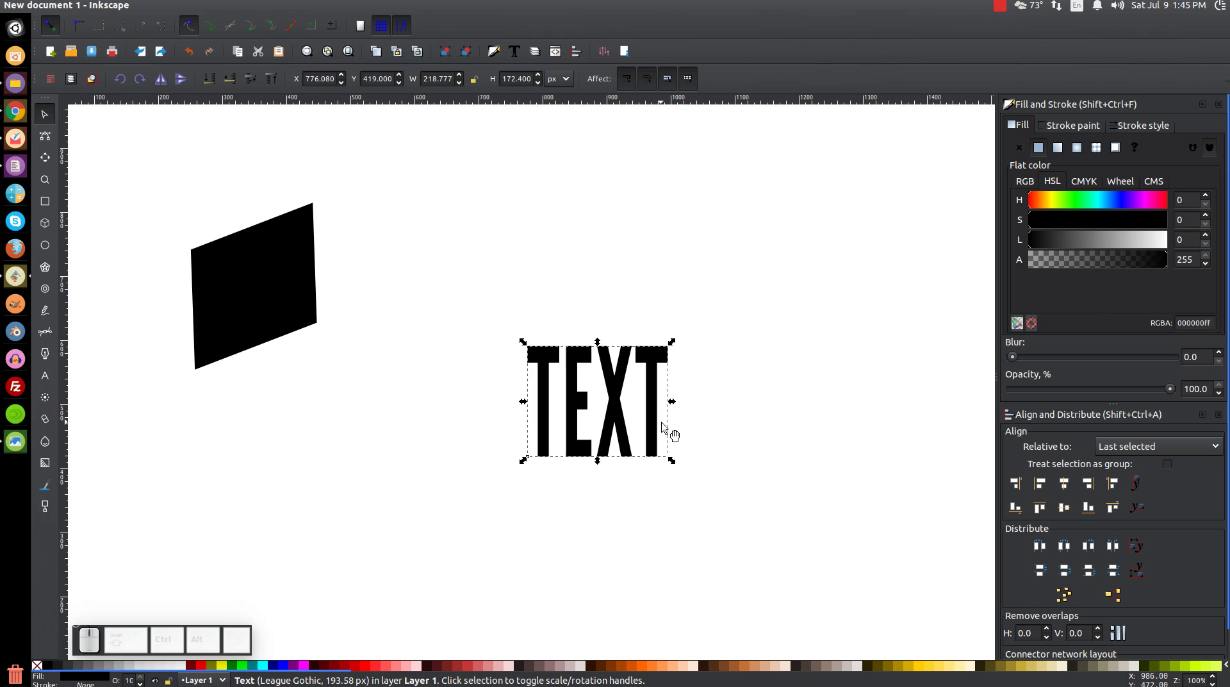
pyautogui.press('ctrl+z')
pyautogui.moveTo(572, 368); pyautogui.dragTo(624, 417)
pyautogui.moveTo(599, 374); pyautogui.dragTo(647, 309)
# Step: Skew the TEXT with the rotate handles, undoing the final over-slant
pyautogui.click(647, 308)
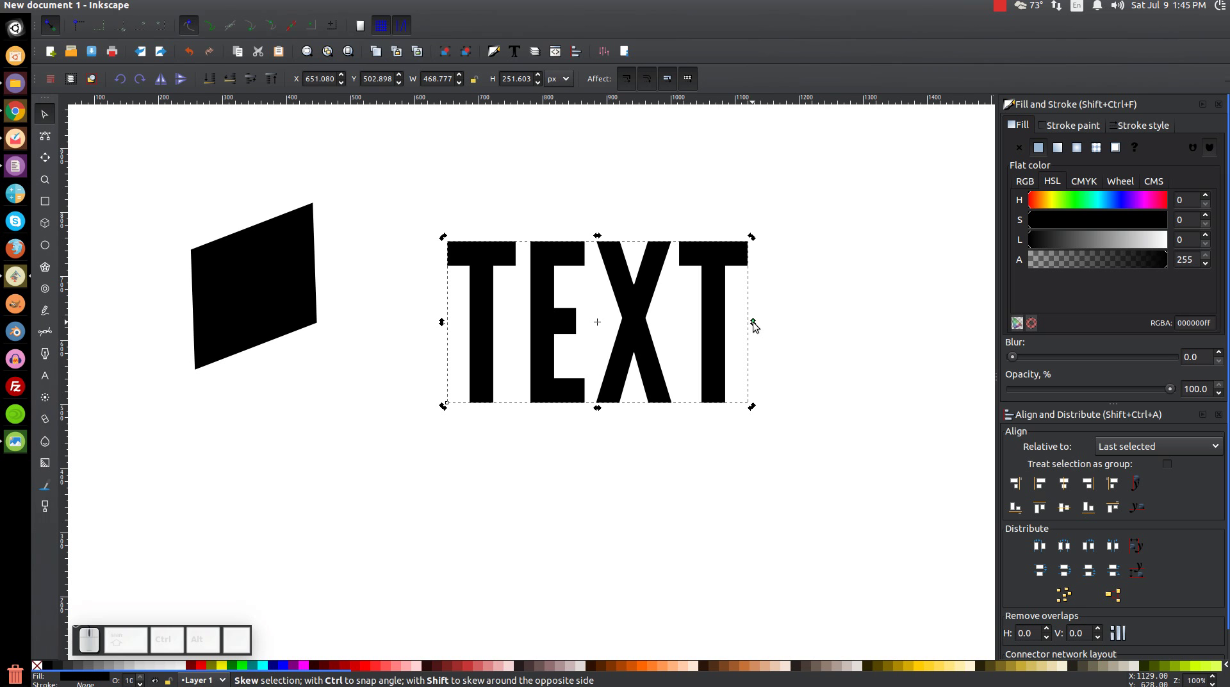
pyautogui.moveTo(756, 324); pyautogui.dragTo(595, 360)
pyautogui.click(724, 331)
pyautogui.moveTo(757, 324); pyautogui.dragTo(585, 560)
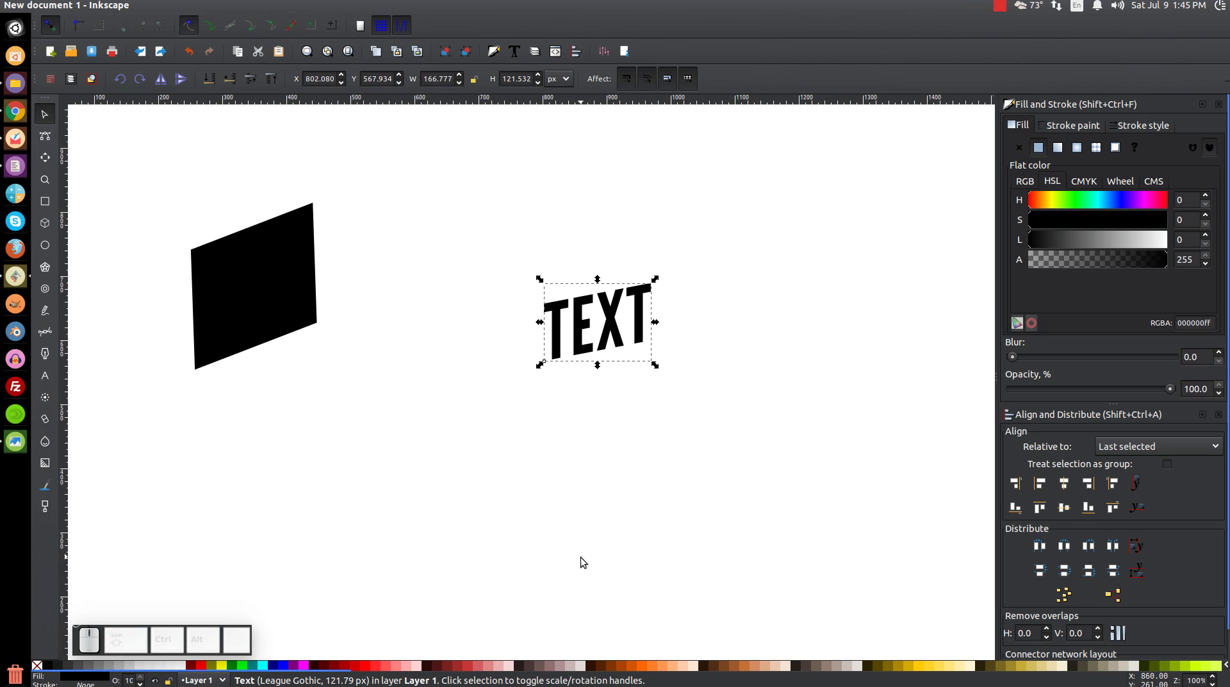
pyautogui.press('ctrl+z')
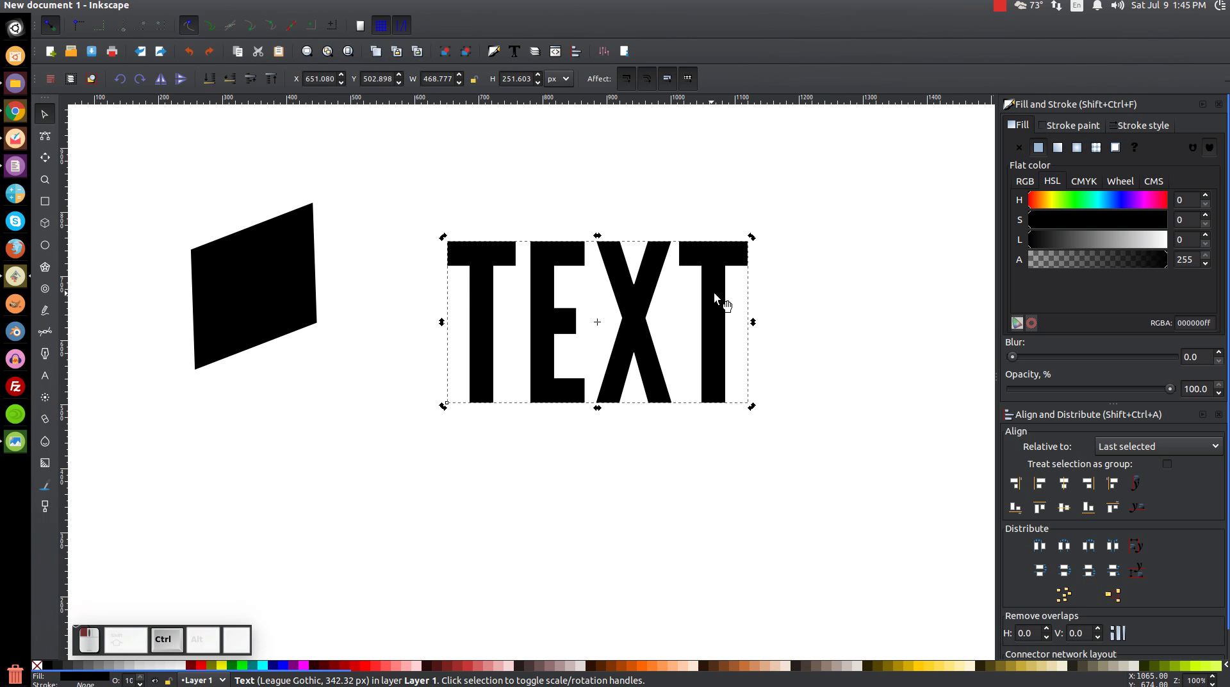
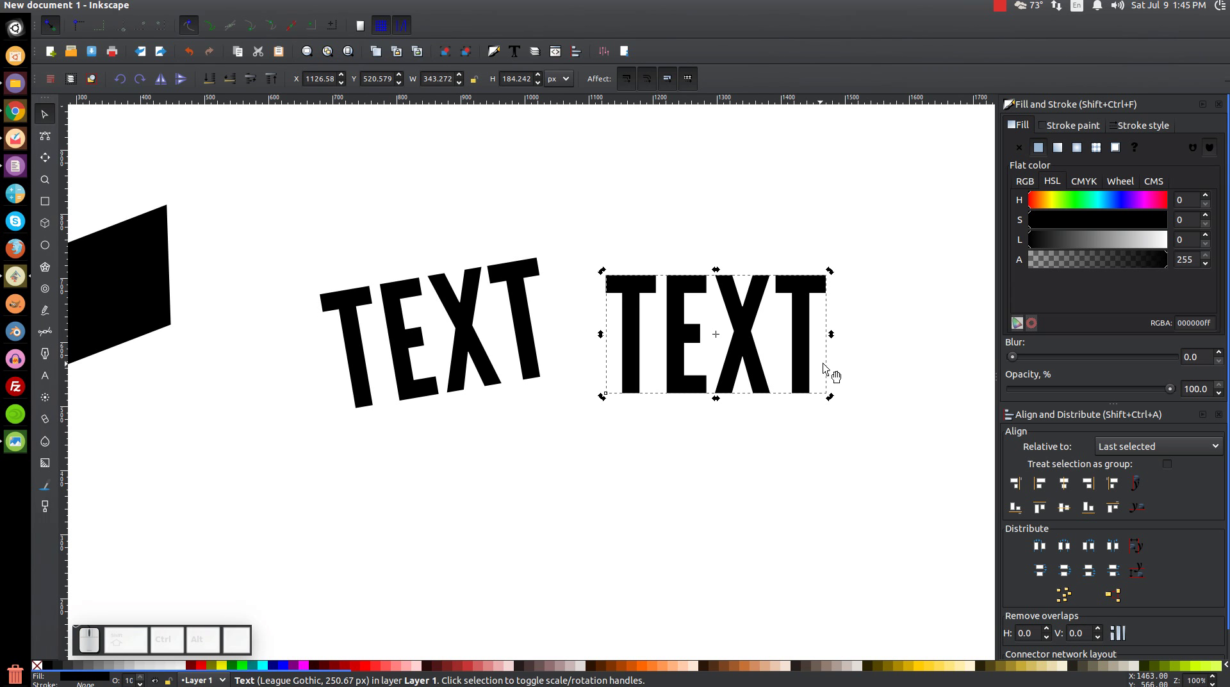
# Step: Shear the copied TEXT vertically so its top edge rises rightward, then reselect it for skew handles
pyautogui.moveTo(835, 334); pyautogui.dragTo(453, 450)
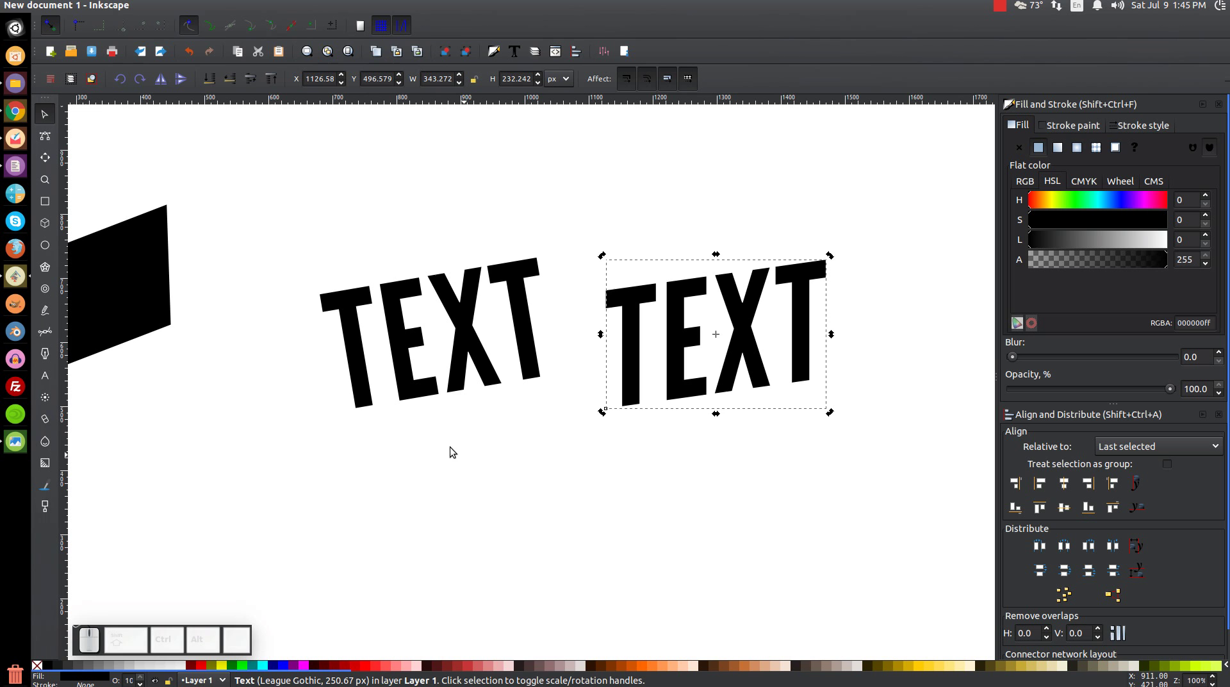
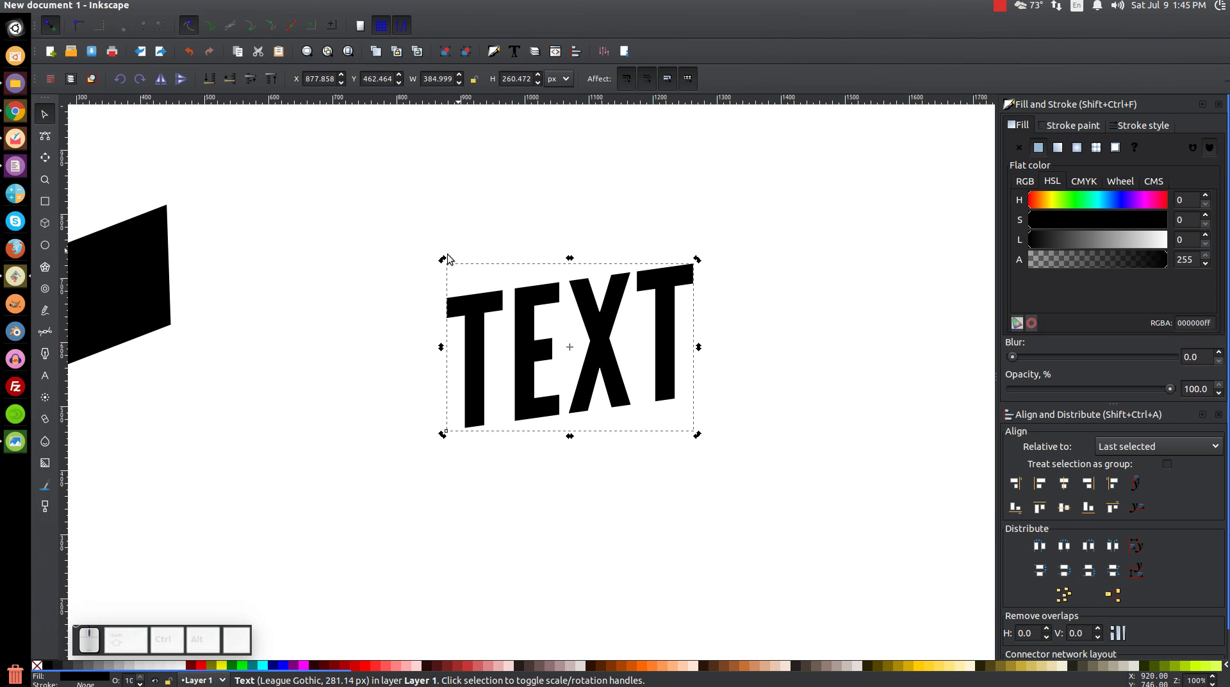
pyautogui.scroll(3)
pyautogui.click(567, 398)
pyautogui.press('1')
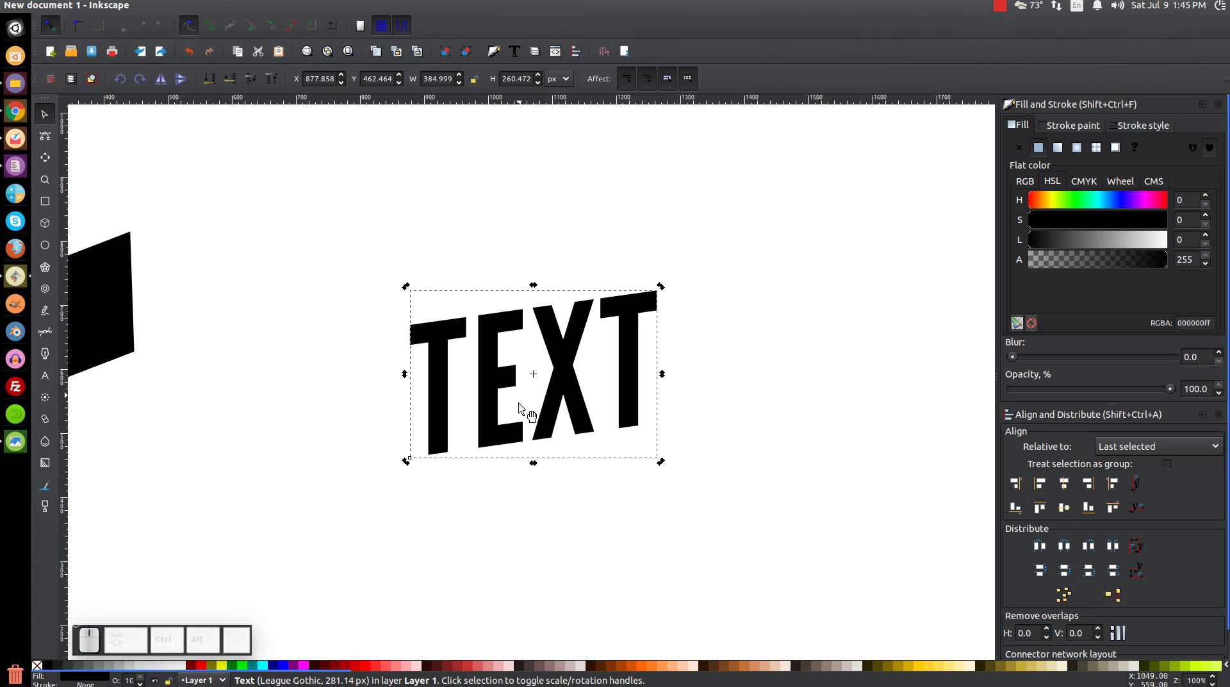